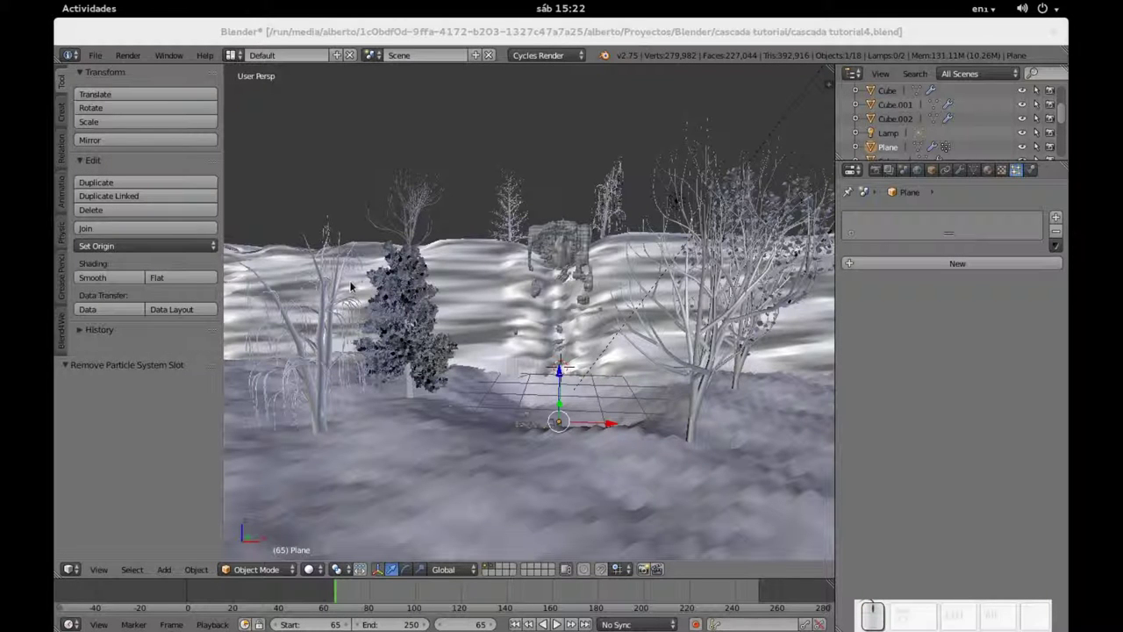
# Step: Give the conifer's leaves.001 a new material with a green colour
pyautogui.click(538, 35)
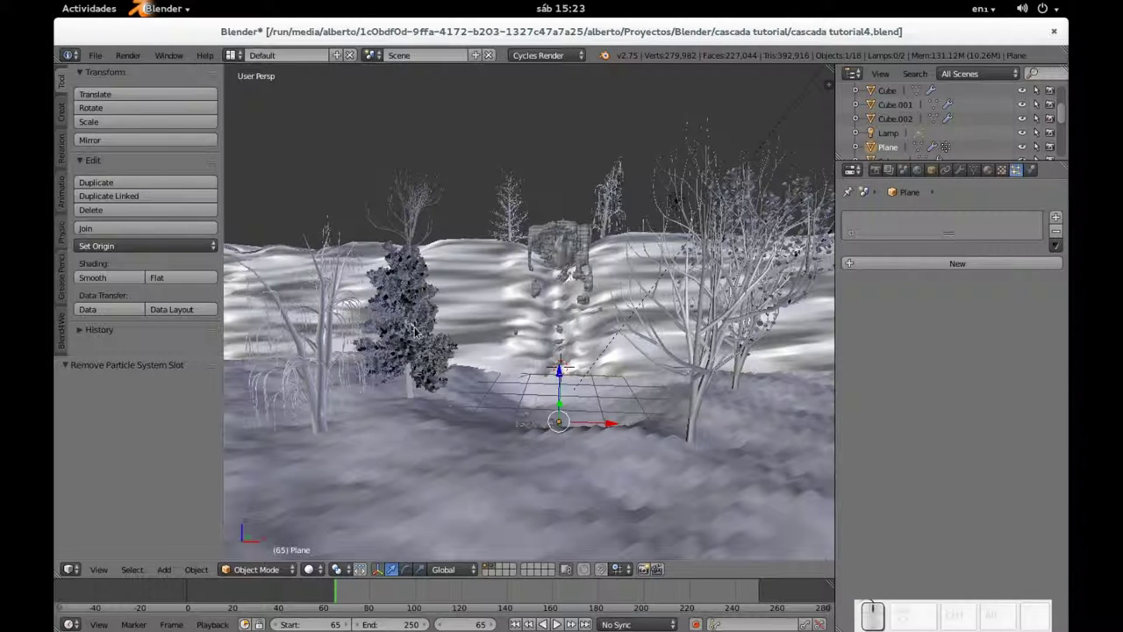
pyautogui.rightClick(427, 348)
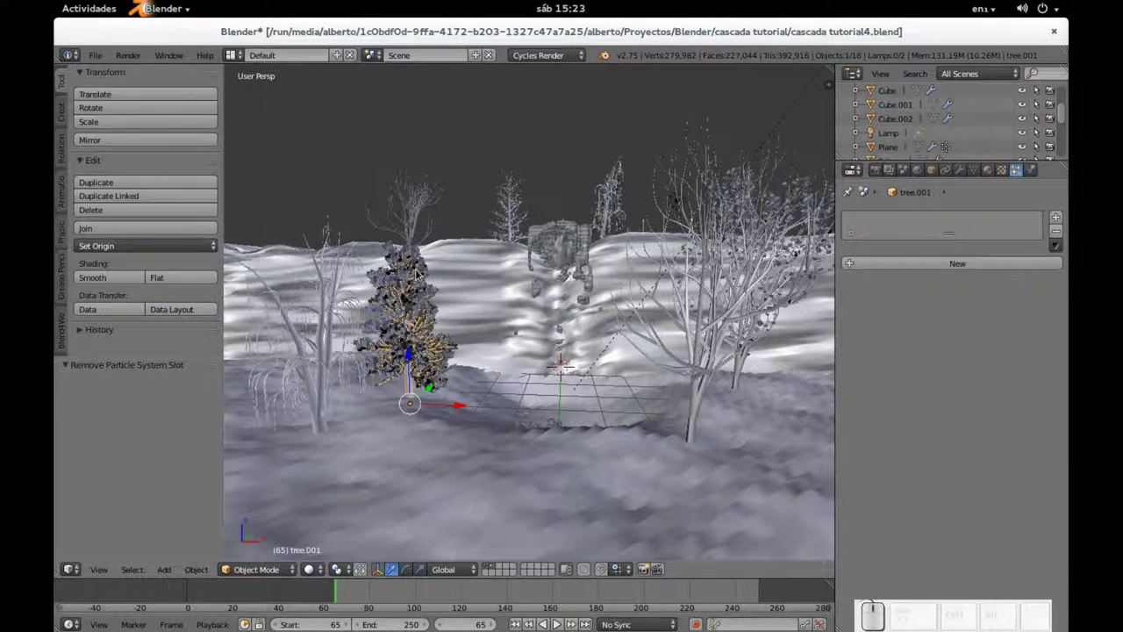
pyautogui.rightClick(424, 270)
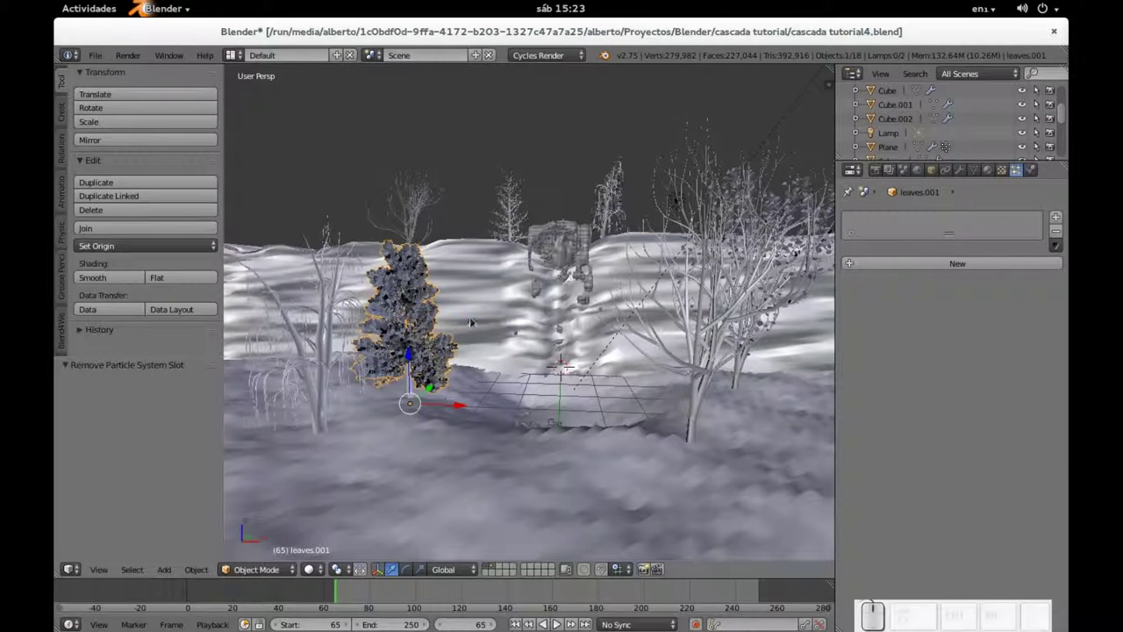
pyautogui.click(991, 175)
pyautogui.click(954, 266)
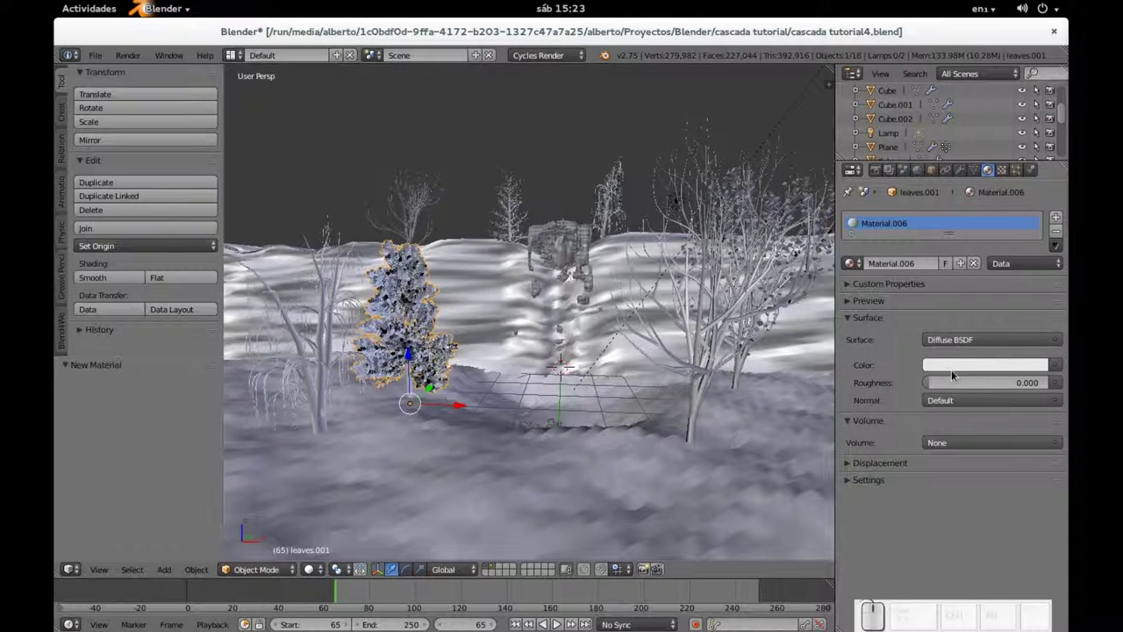
pyautogui.click(955, 365)
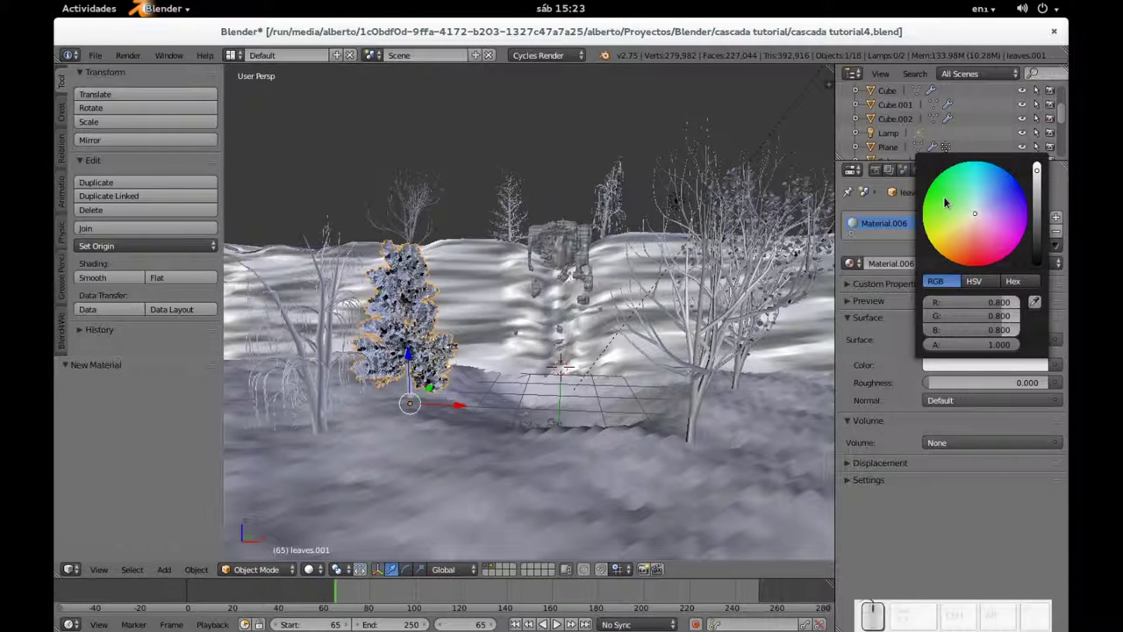
pyautogui.click(928, 335)
pyautogui.scroll(-3)
pyautogui.scroll(-3)
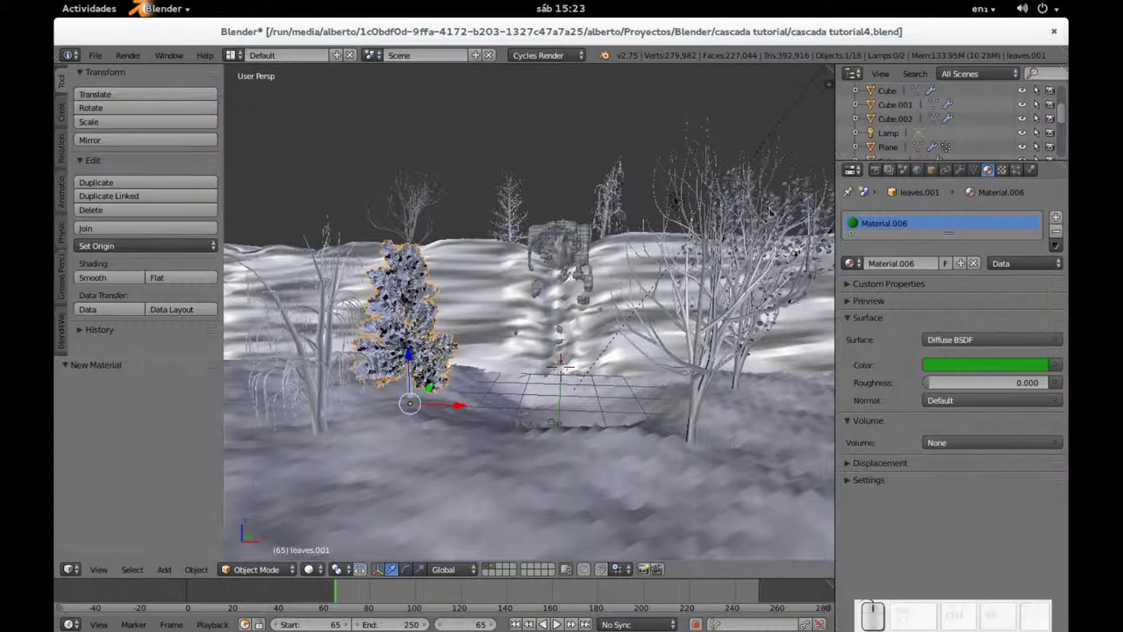
# Step: Give the right-hand tree's leaves.002 a new green Translucent BSDF material
pyautogui.rightClick(789, 189)
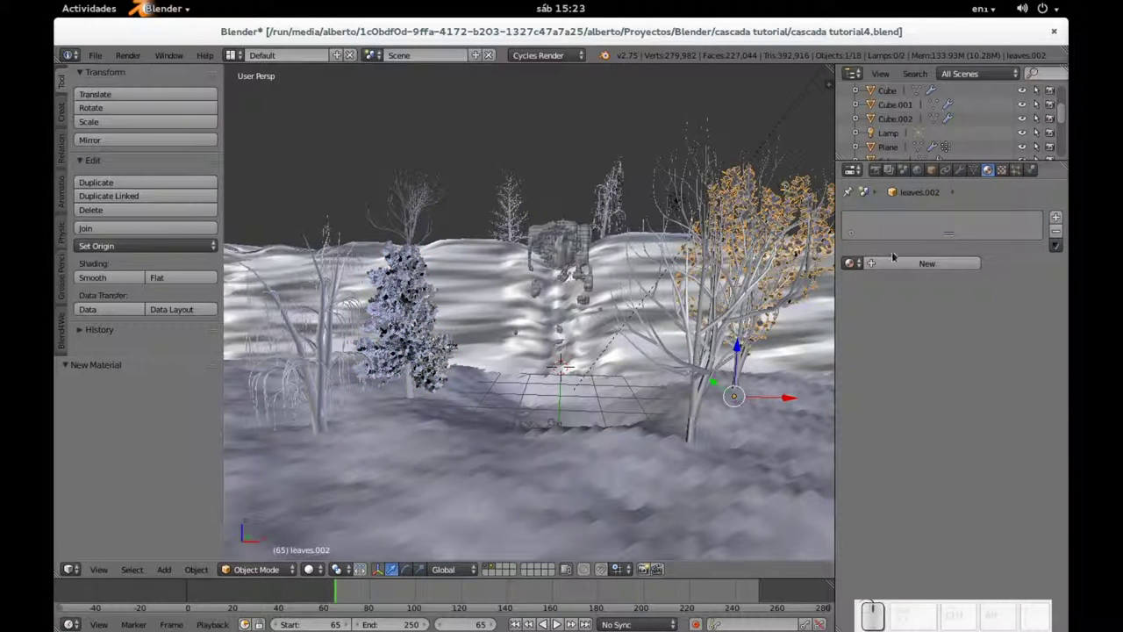
pyautogui.click(919, 263)
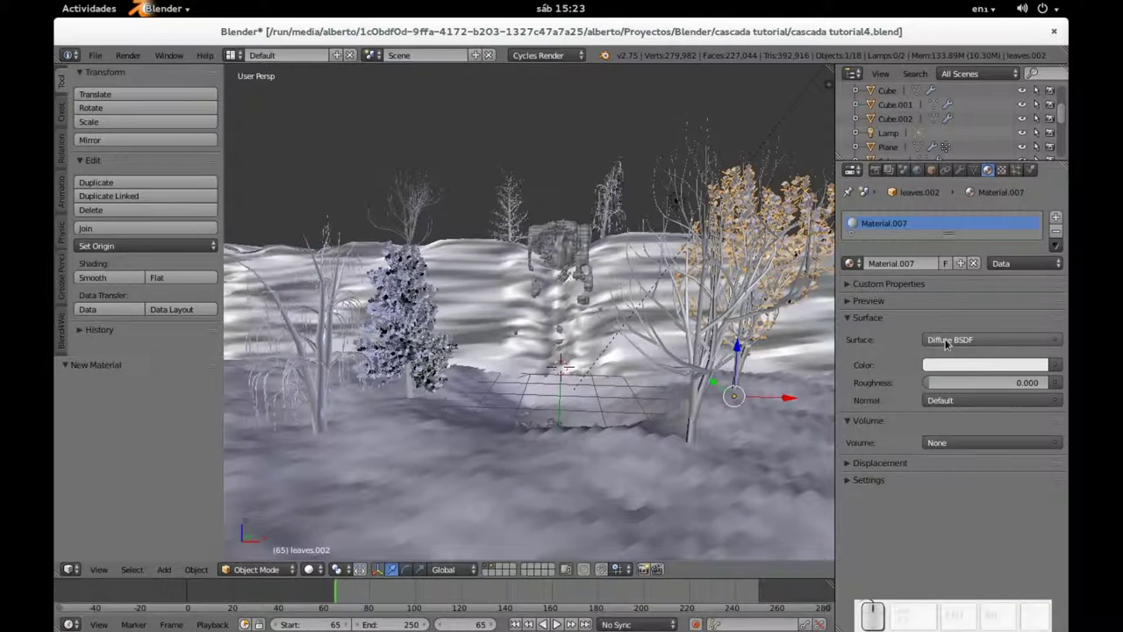
pyautogui.click(950, 340)
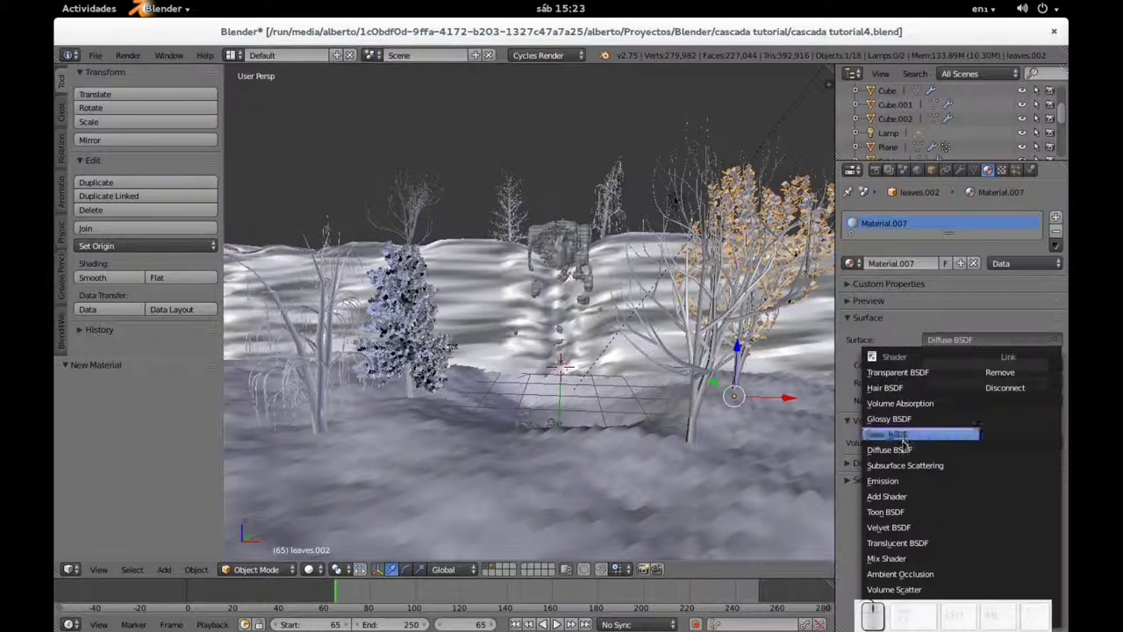
pyautogui.click(901, 544)
pyautogui.click(973, 372)
pyautogui.click(944, 168)
pyautogui.scroll(-3)
pyautogui.scroll(3)
# Step: Orbit the view up onto the tree at the cliff top
pyautogui.moveTo(554, 140); pyautogui.dragTo(655, 235)
pyautogui.scroll(-3)
pyautogui.middleClick(759, 250)
pyautogui.scroll(3)
pyautogui.middleClick(627, 399)
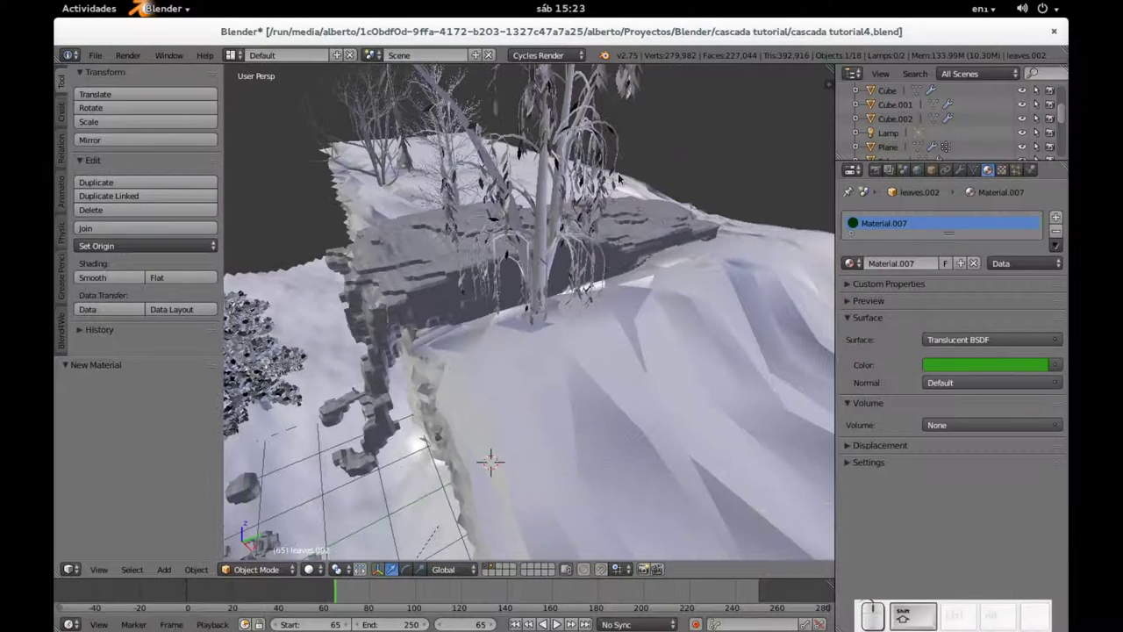
# Step: Give the drooping cliff-top tree's leaves a new Material.008 with a green colour
pyautogui.rightClick(631, 98)
pyautogui.click(909, 265)
pyautogui.click(968, 345)
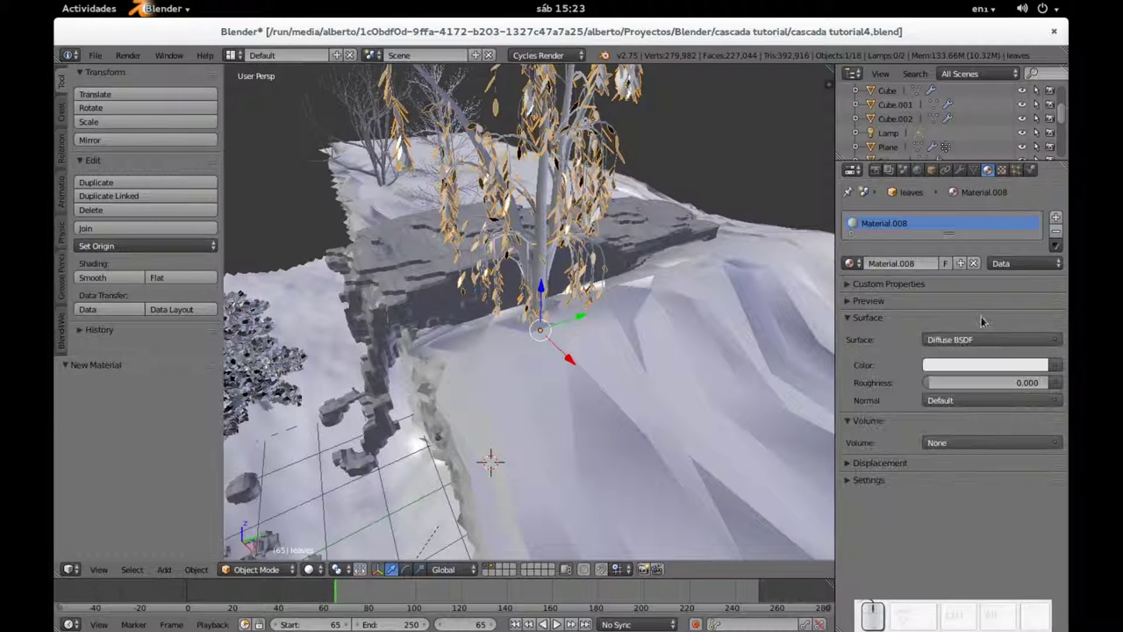
pyautogui.click(960, 359)
pyautogui.click(964, 372)
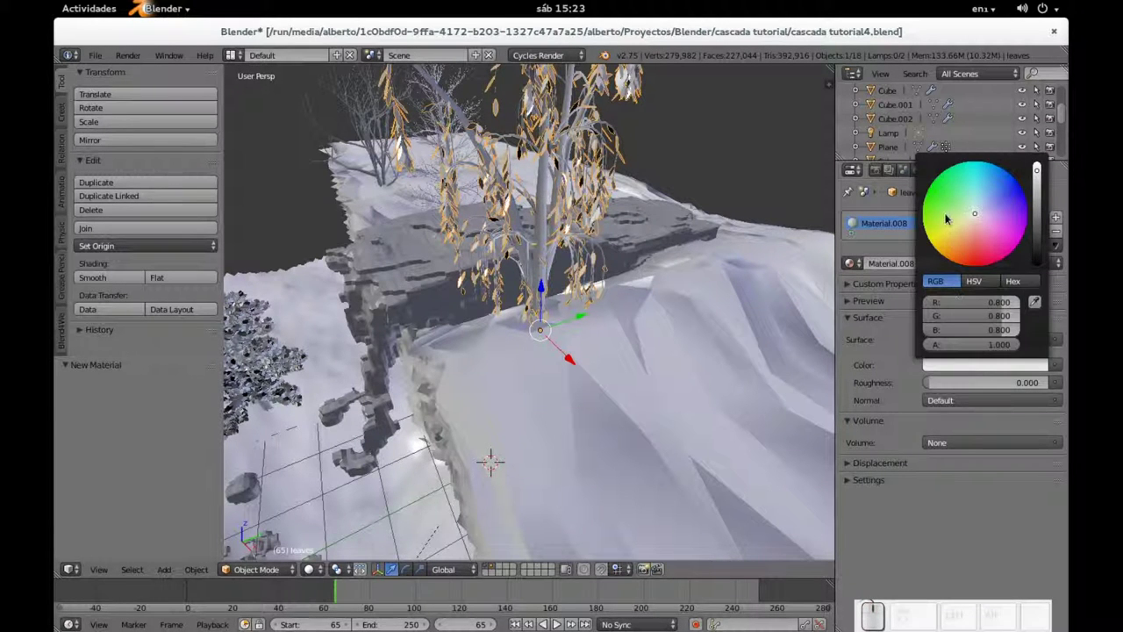
pyautogui.click(928, 336)
pyautogui.scroll(-3)
pyautogui.scroll(3)
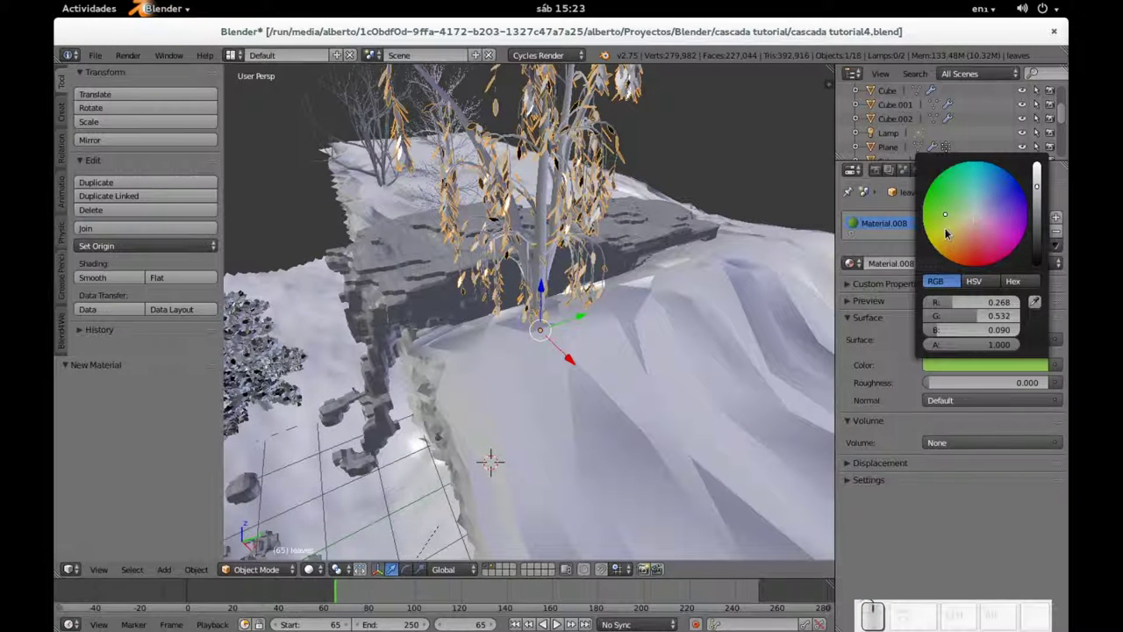
# Step: Adjust the leaf colour to a more yellow-green and orbit back over the whole scene
pyautogui.click(545, 287)
pyautogui.click(545, 286)
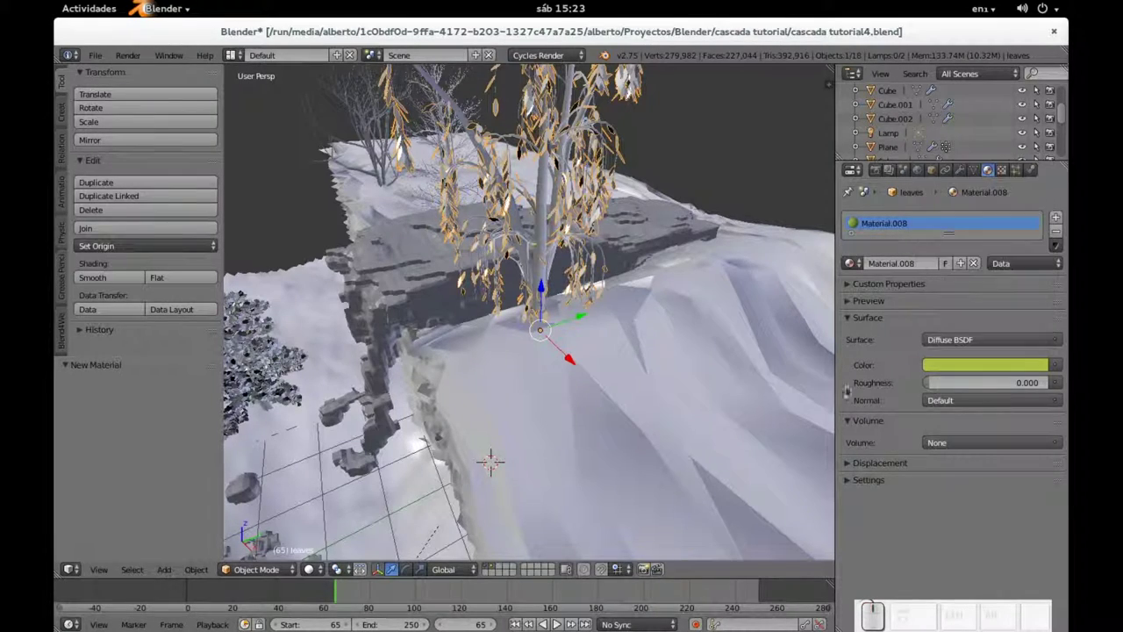
pyautogui.scroll(-3)
pyautogui.middleClick(510, 309)
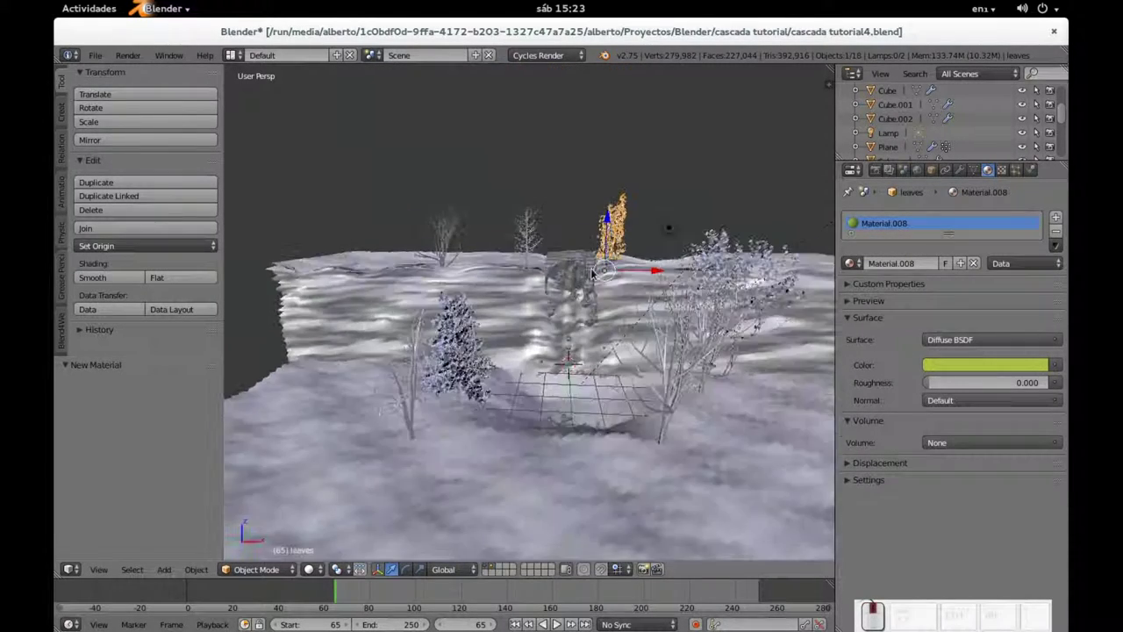
pyautogui.scroll(3)
pyautogui.scroll(-3)
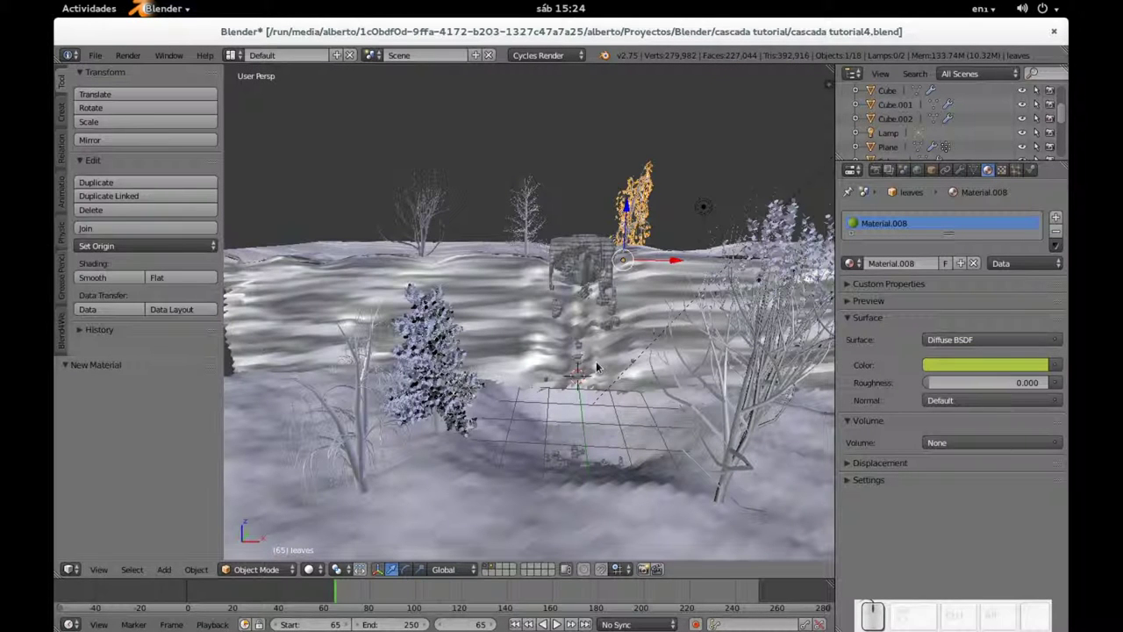
# Step: Check the camera view, save the blend file and switch to an empty scene layer
pyautogui.press('KP_0')
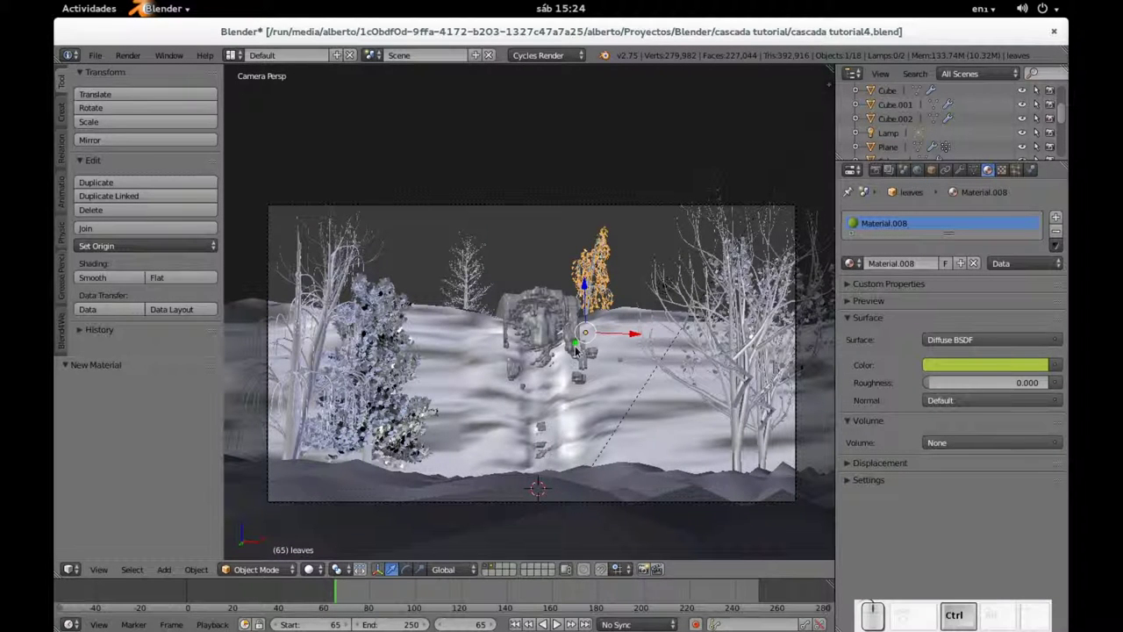
pyautogui.press('ctrl+s')
pyautogui.click(578, 351)
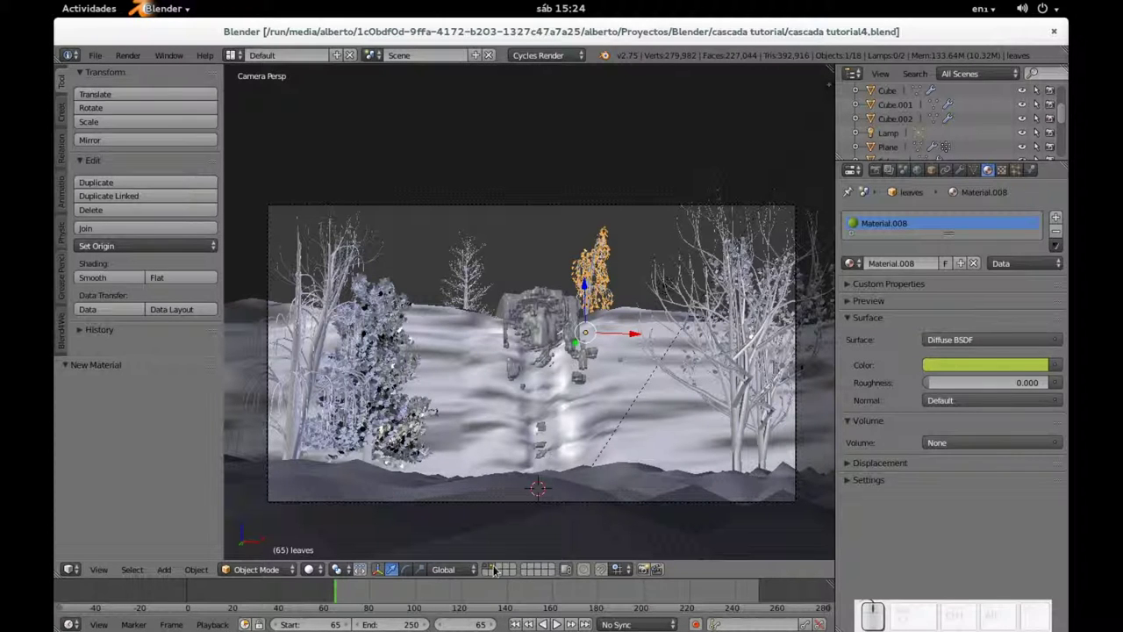
pyautogui.click(504, 571)
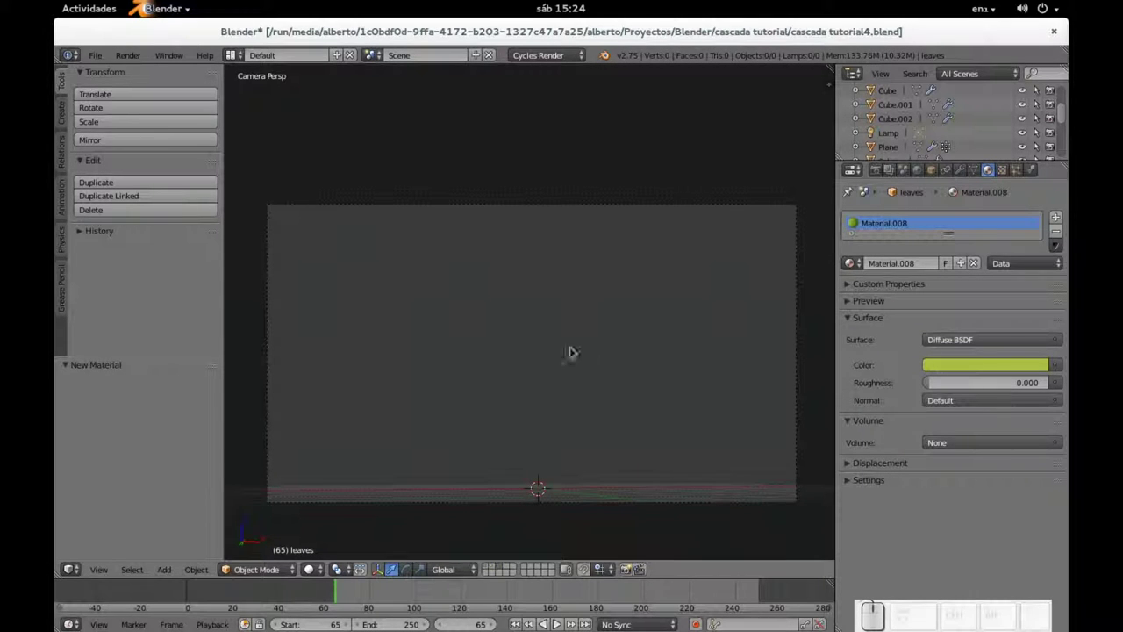
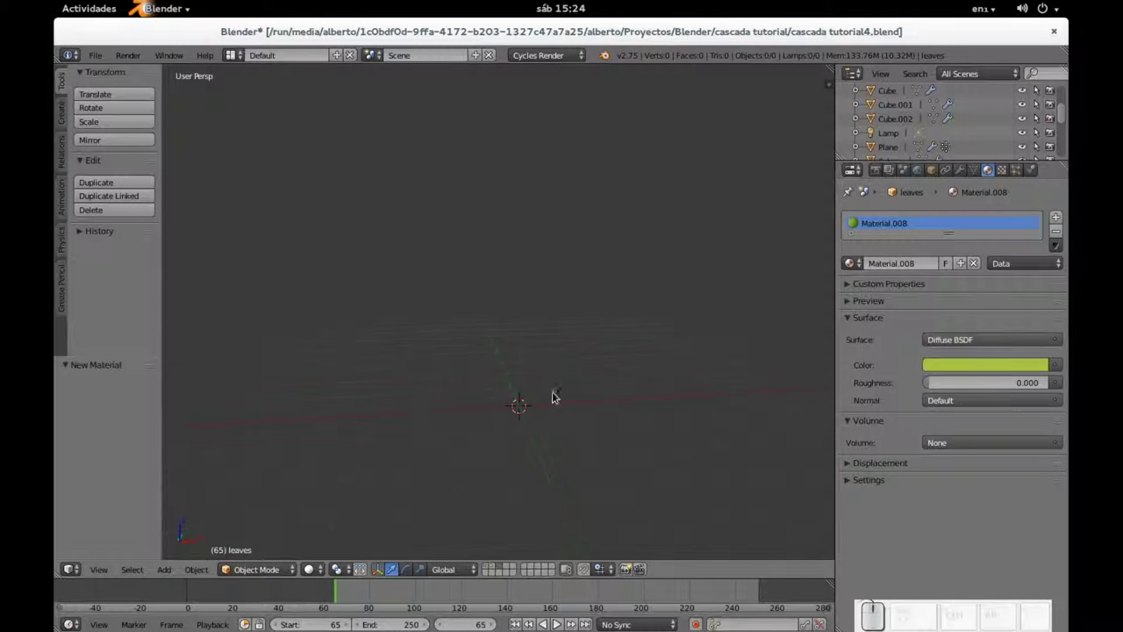
# Step: Add a plane and rotate it 90° on X to stand it upright
pyautogui.middleClick(489, 437)
pyautogui.press('shift+a')
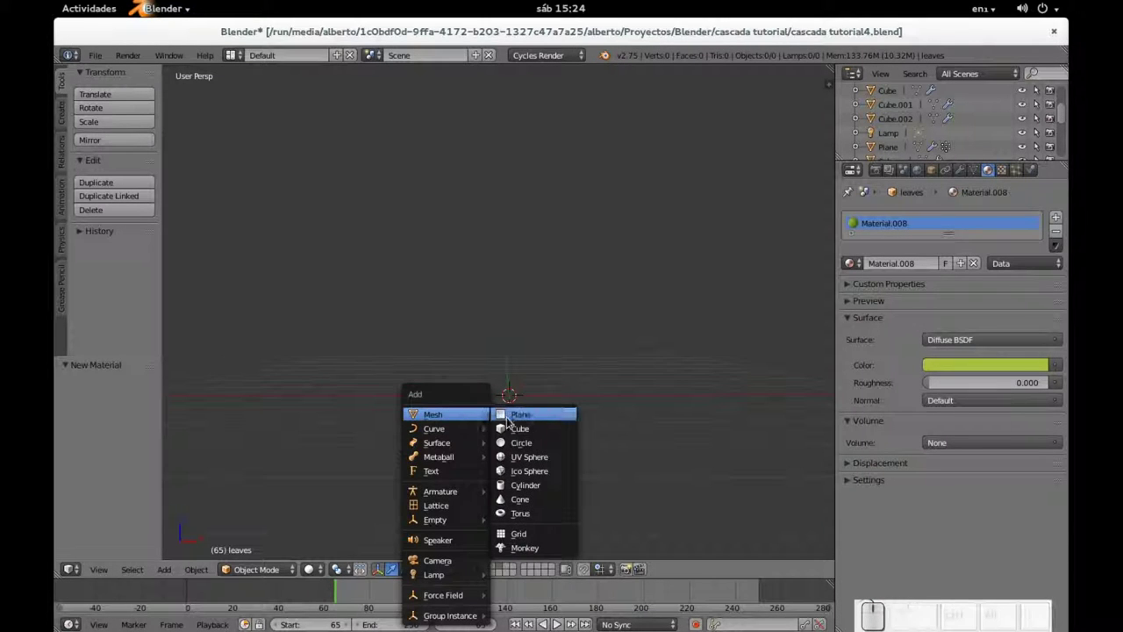
pyautogui.click(510, 422)
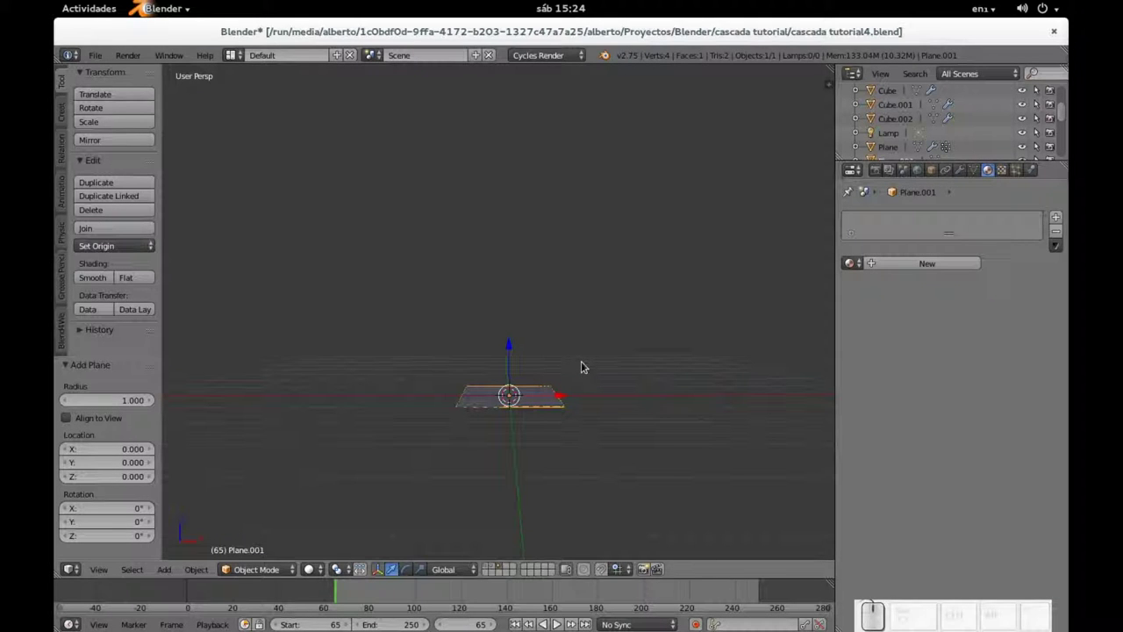
pyautogui.press('r')
pyautogui.press('x')
pyautogui.press('KP_9')
pyautogui.press('KP_0')
pyautogui.press('KP_Enter')
pyautogui.moveTo(509, 362); pyautogui.dragTo(568, 312)
# Step: Loop-cut the plane, pull its top into a point and scale it narrow on X into a blade
pyautogui.press('Tab')
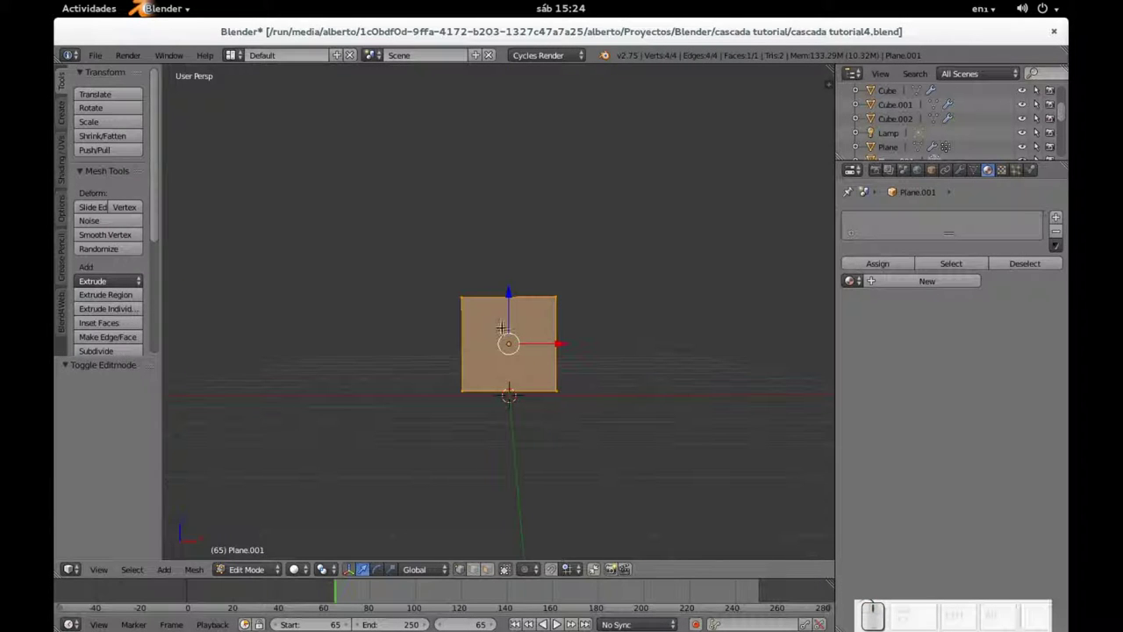
pyautogui.press('ctrl+r')
pyautogui.click(515, 301)
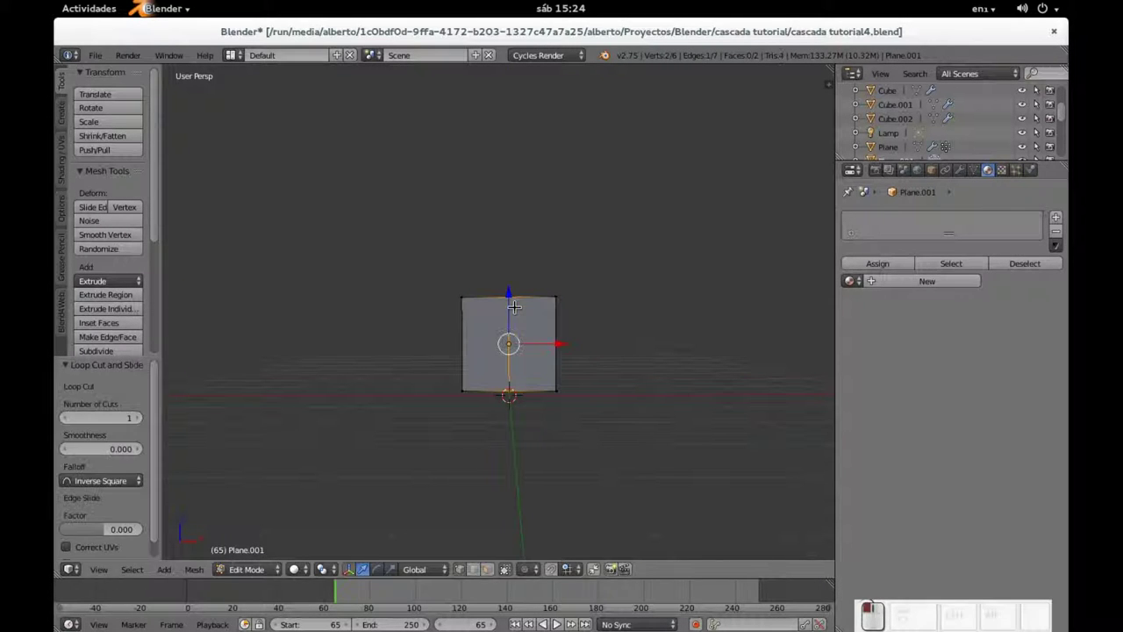
pyautogui.rightClick(508, 295)
pyautogui.moveTo(511, 262); pyautogui.dragTo(522, 170)
pyautogui.press('a')
pyautogui.press('s')
pyautogui.press('x')
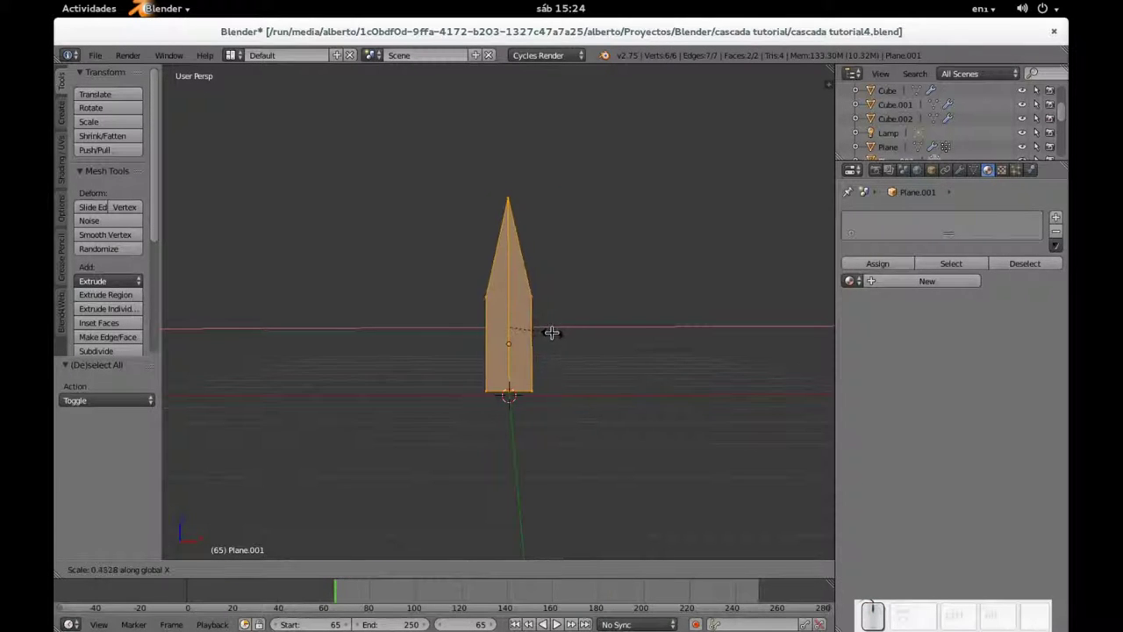
pyautogui.click(532, 320)
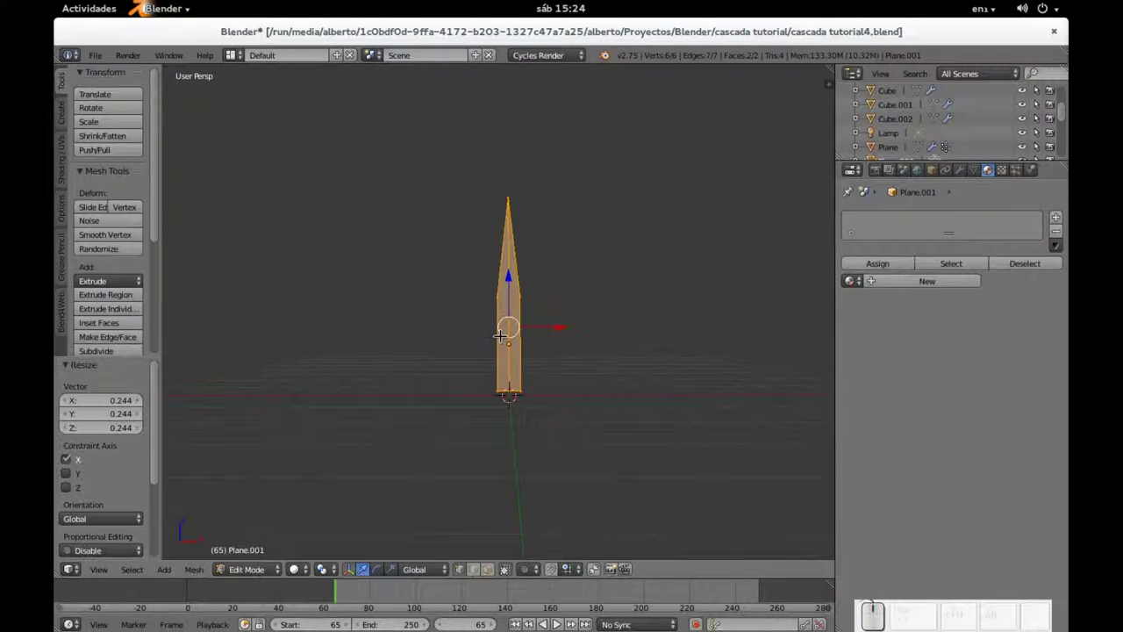
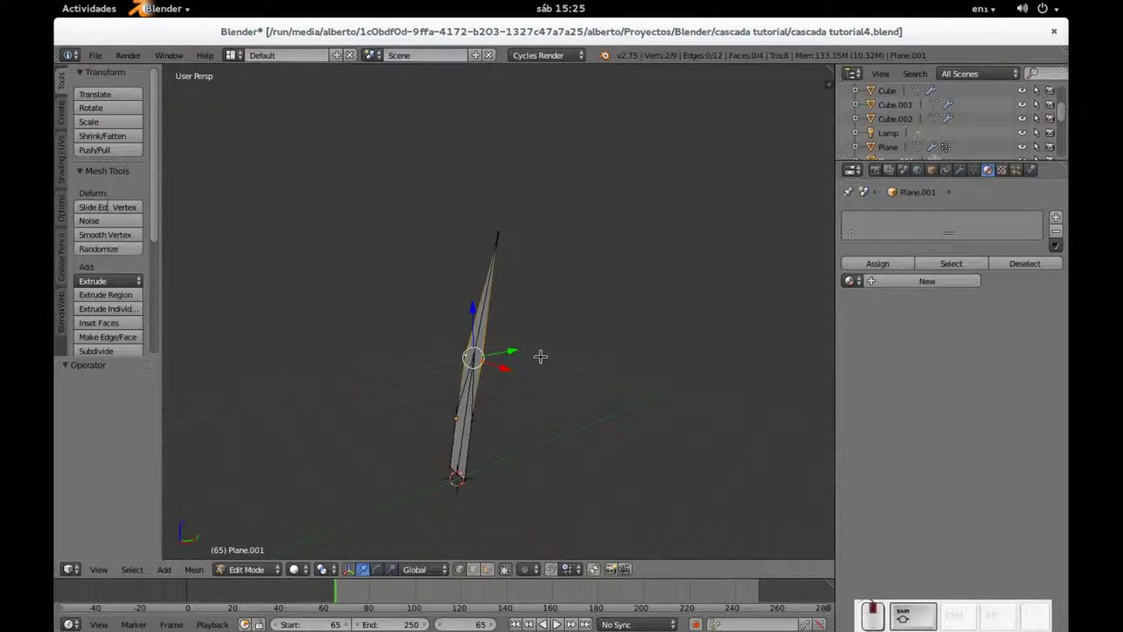
# Step: Move the blade's upper vertices on Y to bend it into a curve
pyautogui.rightClick(473, 413)
pyautogui.rightClick(445, 402)
pyautogui.middleClick(515, 376)
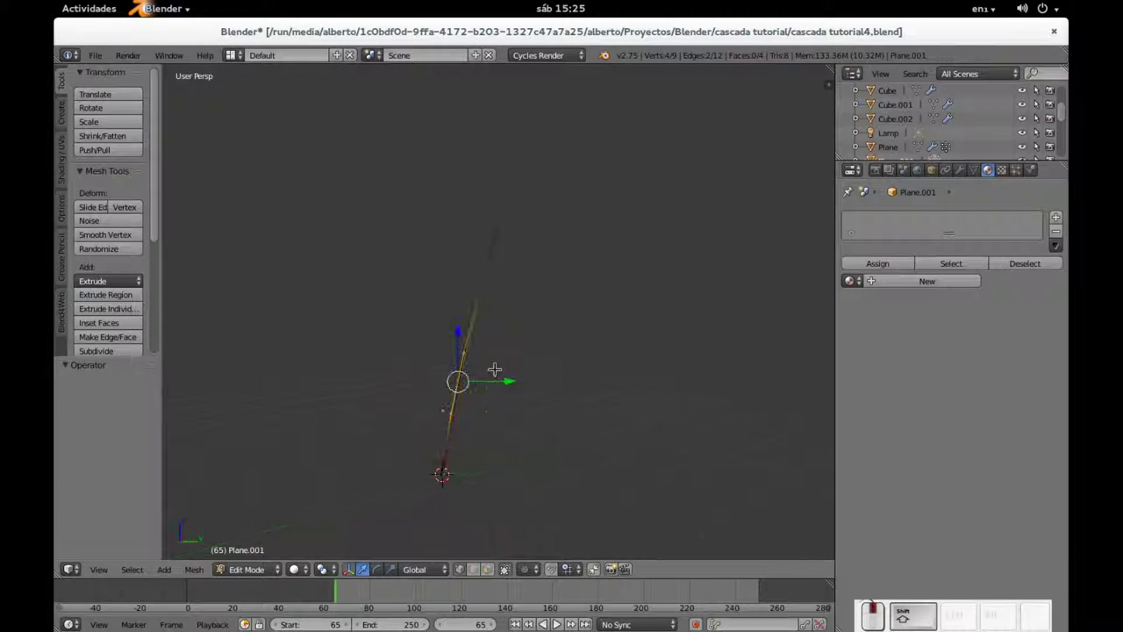
pyautogui.moveTo(508, 372); pyautogui.dragTo(490, 380)
pyautogui.middleClick(509, 380)
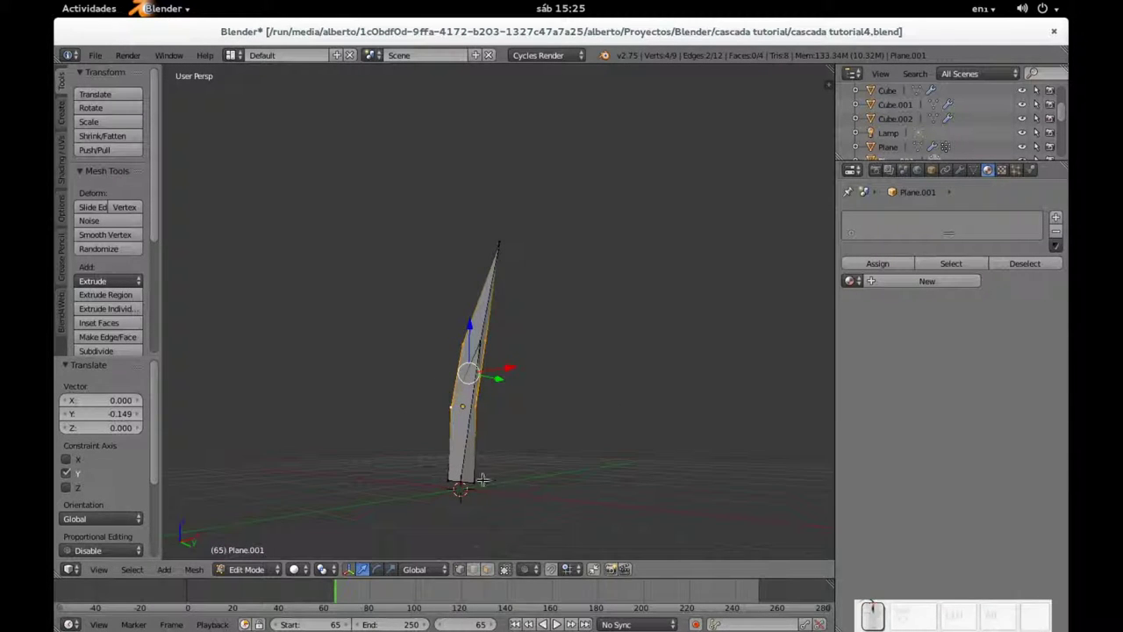
pyautogui.rightClick(481, 473)
pyautogui.rightClick(448, 475)
pyautogui.click(490, 467)
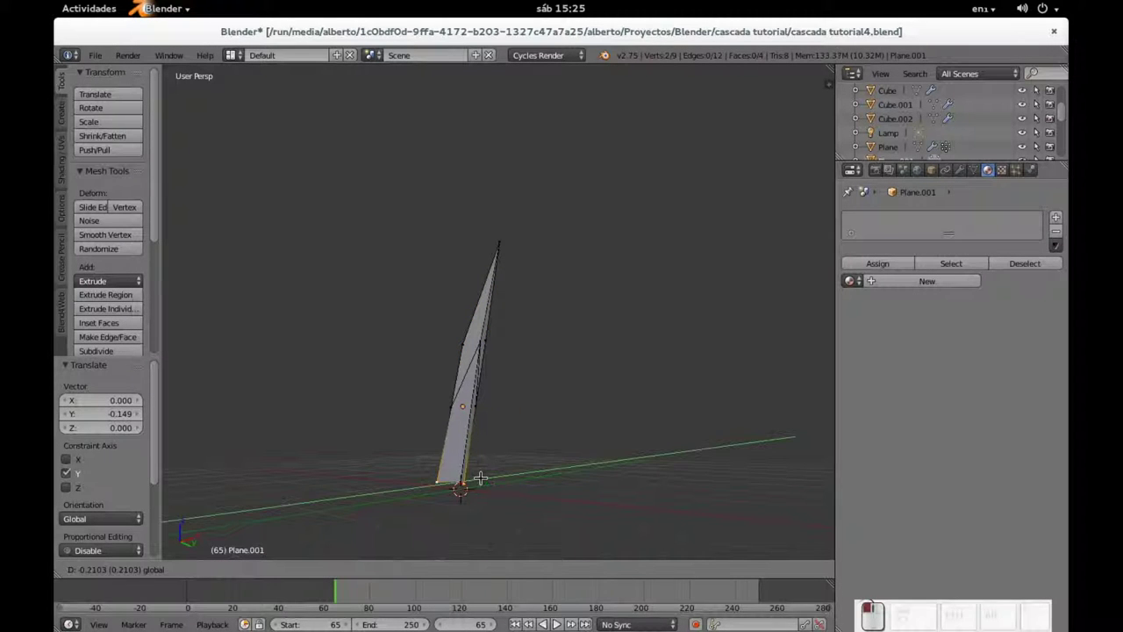
pyautogui.middleClick(460, 430)
# Step: Duplicate the blade beside the original and rotate the copy about the Z axis
pyautogui.press('Tab')
pyautogui.scroll(-3)
pyautogui.scroll(3)
pyautogui.press('Tab')
pyautogui.press('a')
pyautogui.press('shift+a')
pyautogui.press('shift+d')
pyautogui.press('Return')
pyautogui.moveTo(559, 402); pyautogui.dragTo(716, 399)
pyautogui.press('r')
pyautogui.press('z')
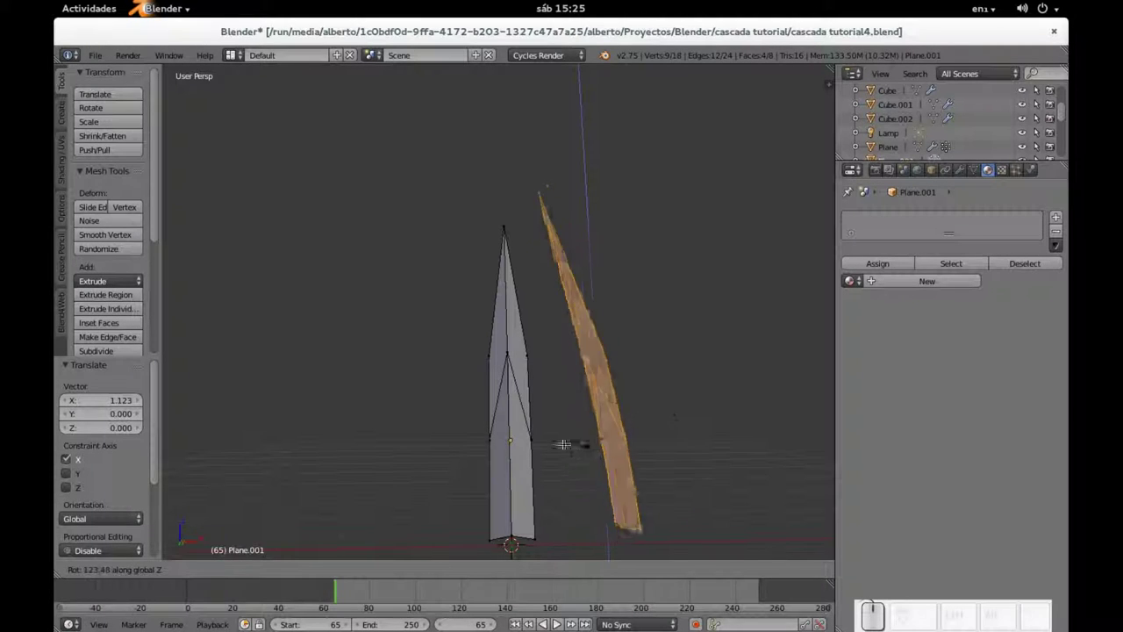
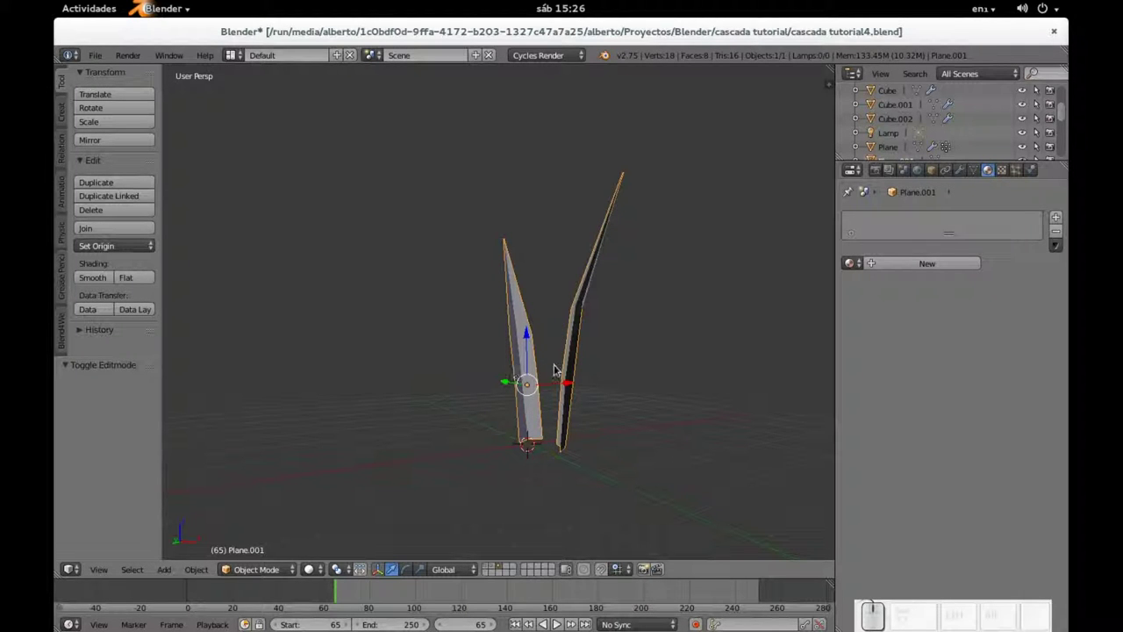
# Step: Duplicate the blade object, swing it into place and select its left blade in Edit Mode
pyautogui.press('shift+d')
pyautogui.press('Return')
pyautogui.moveTo(548, 387); pyautogui.dragTo(440, 339)
pyautogui.press('Tab')
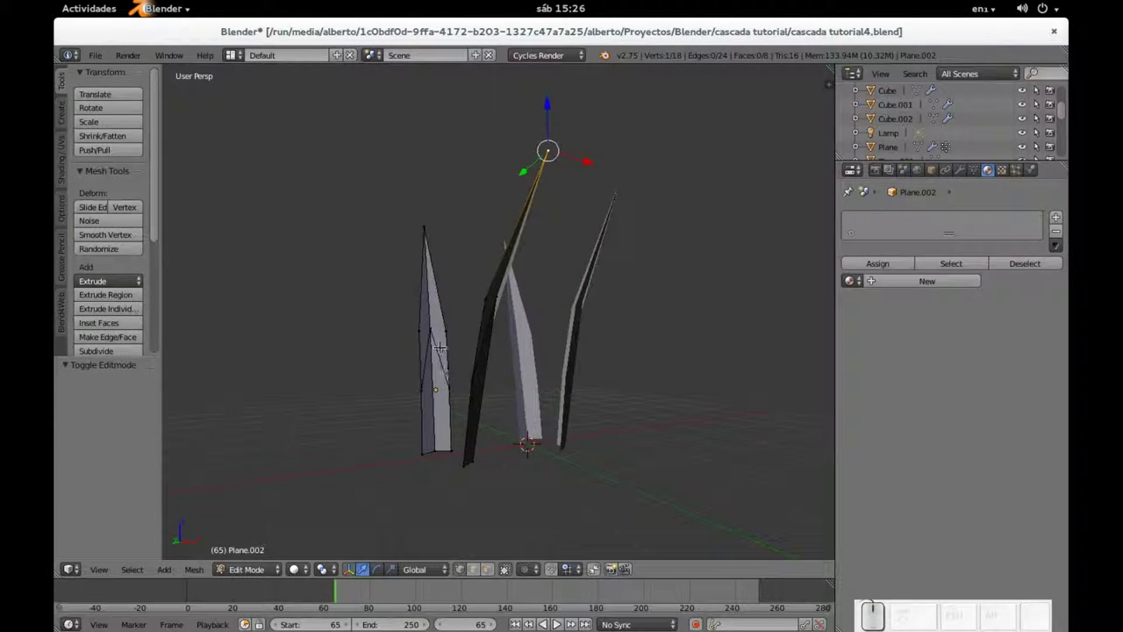
pyautogui.rightClick(428, 327)
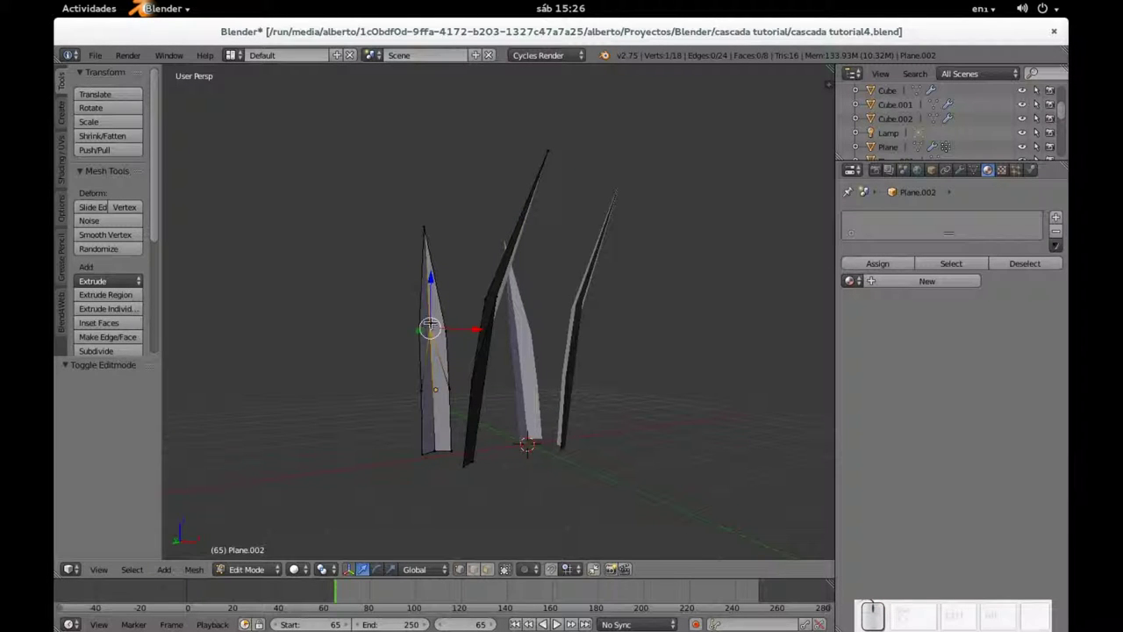
pyautogui.press(';')
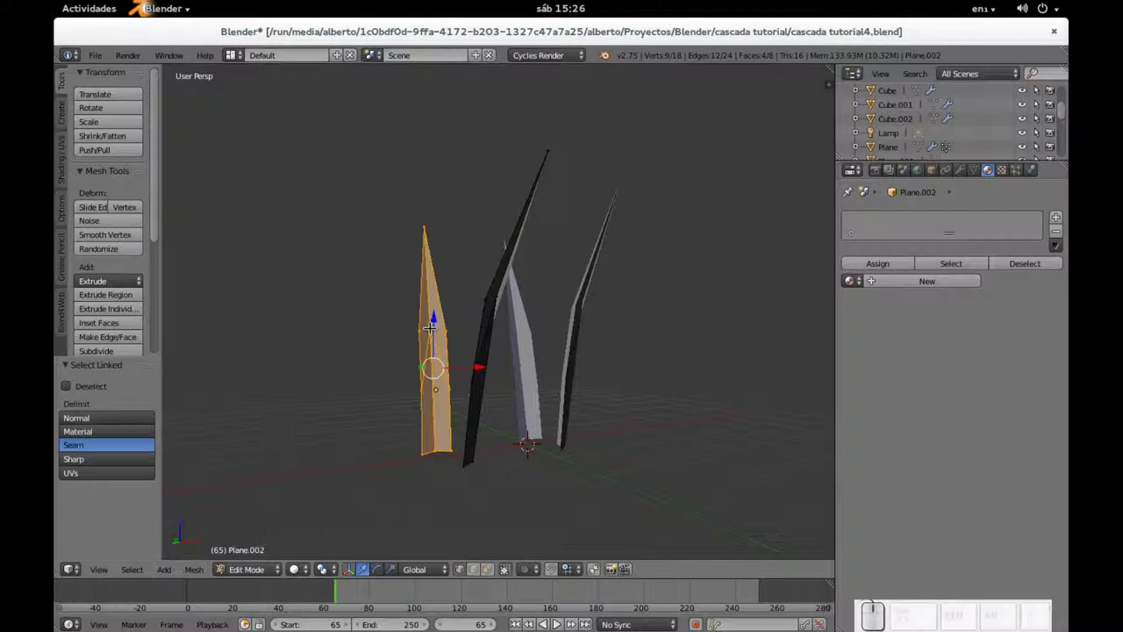
pyautogui.moveTo(415, 375); pyautogui.dragTo(483, 378)
# Step: Duplicate the left blade, rotate it about 90° on Z and place it at the tuft's edge
pyautogui.press('shift+d')
pyautogui.press('Return')
pyautogui.moveTo(481, 376); pyautogui.dragTo(452, 458)
pyautogui.press('r')
pyautogui.press('z')
pyautogui.click(557, 309)
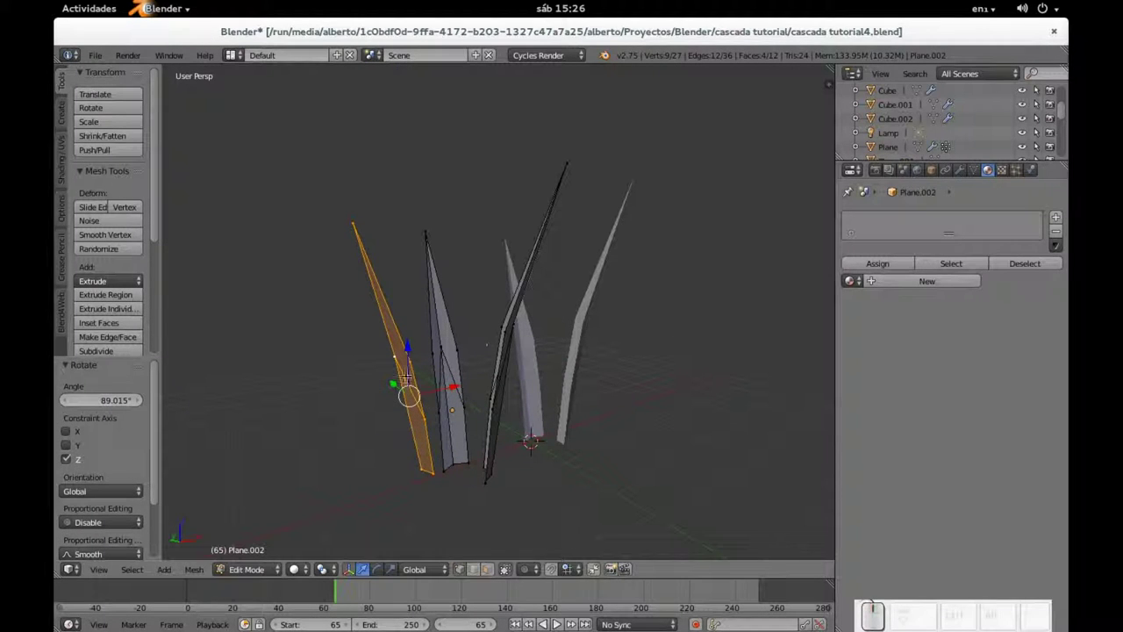
pyautogui.moveTo(394, 381); pyautogui.dragTo(462, 386)
pyautogui.moveTo(464, 393); pyautogui.dragTo(495, 367)
# Step: Leave Edit Mode and select both grass objects of the five-blade tuft
pyautogui.middleClick(449, 372)
pyautogui.press('Tab')
pyautogui.middleClick(577, 351)
pyautogui.rightClick(502, 345)
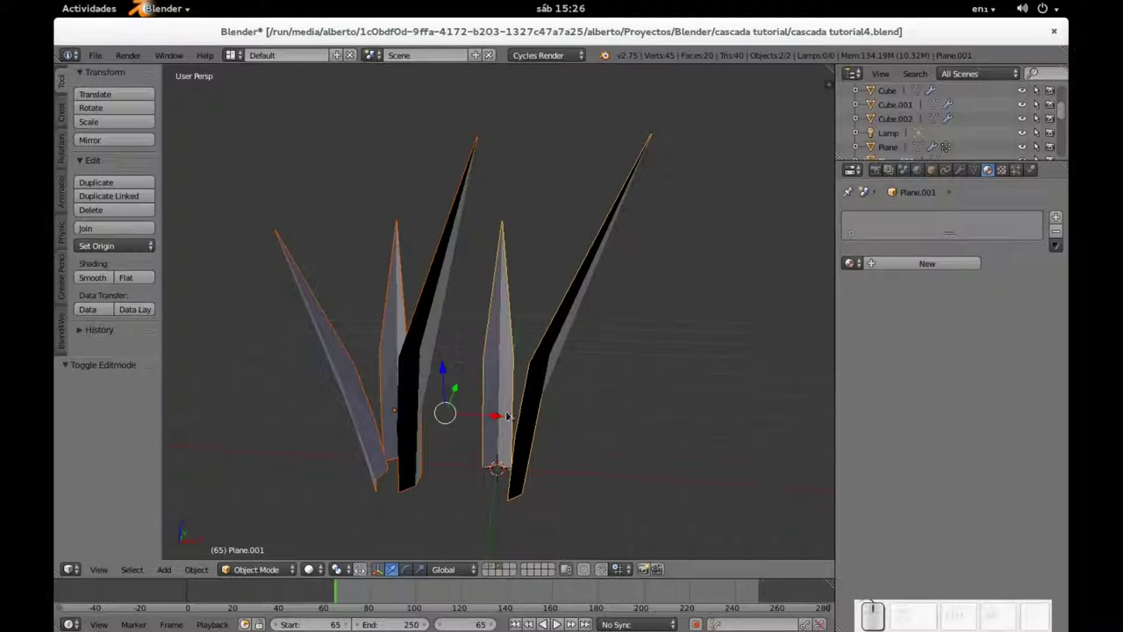
# Step: Set Subdivision level 2 on the blades and loop-cut a lengthwise edge into the middle blade
pyautogui.press('ctrl+2')
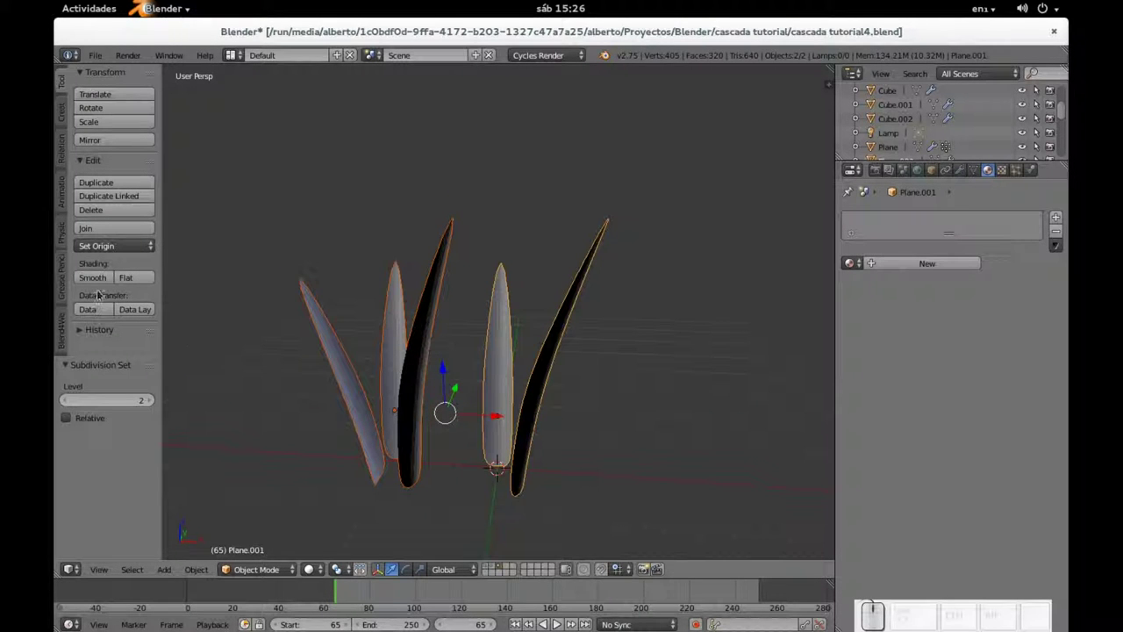
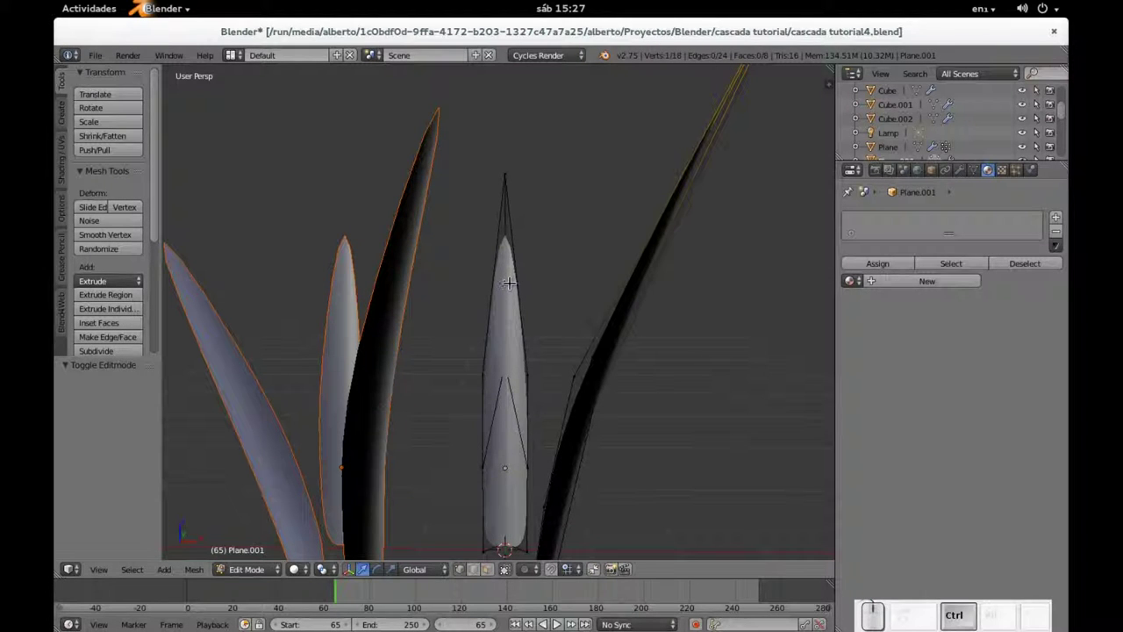
pyautogui.press('ctrl+r')
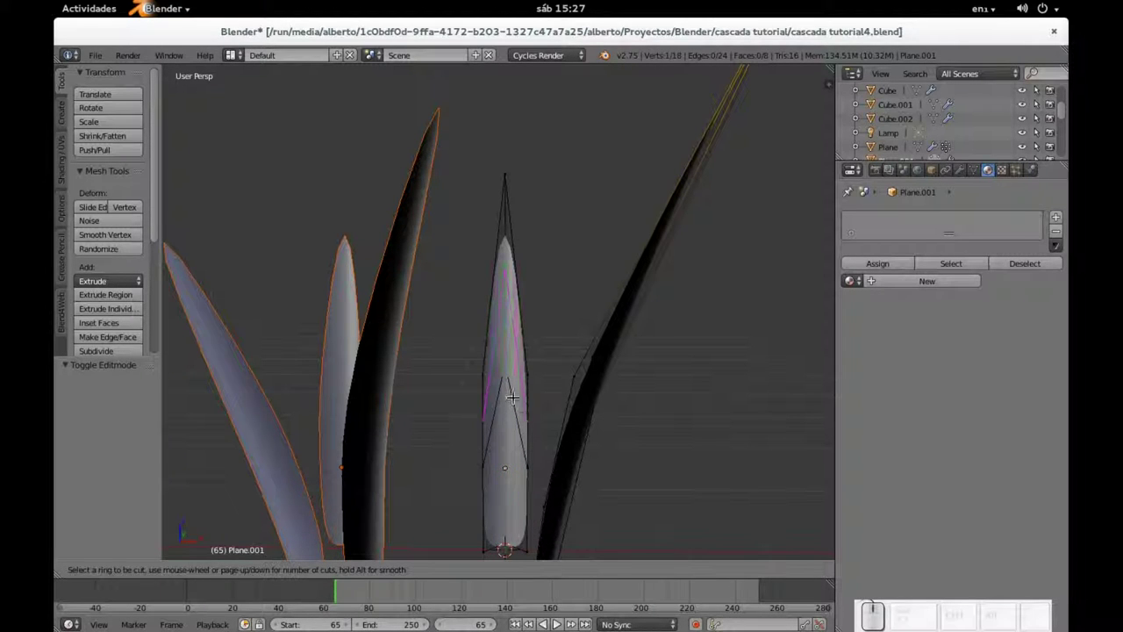
pyautogui.click(513, 391)
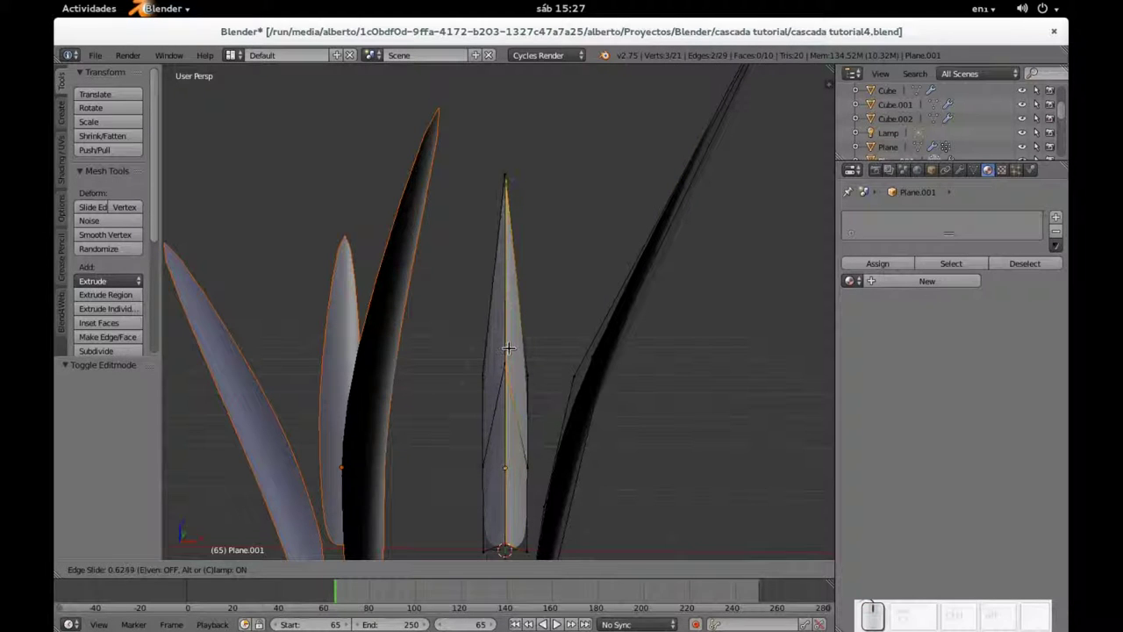
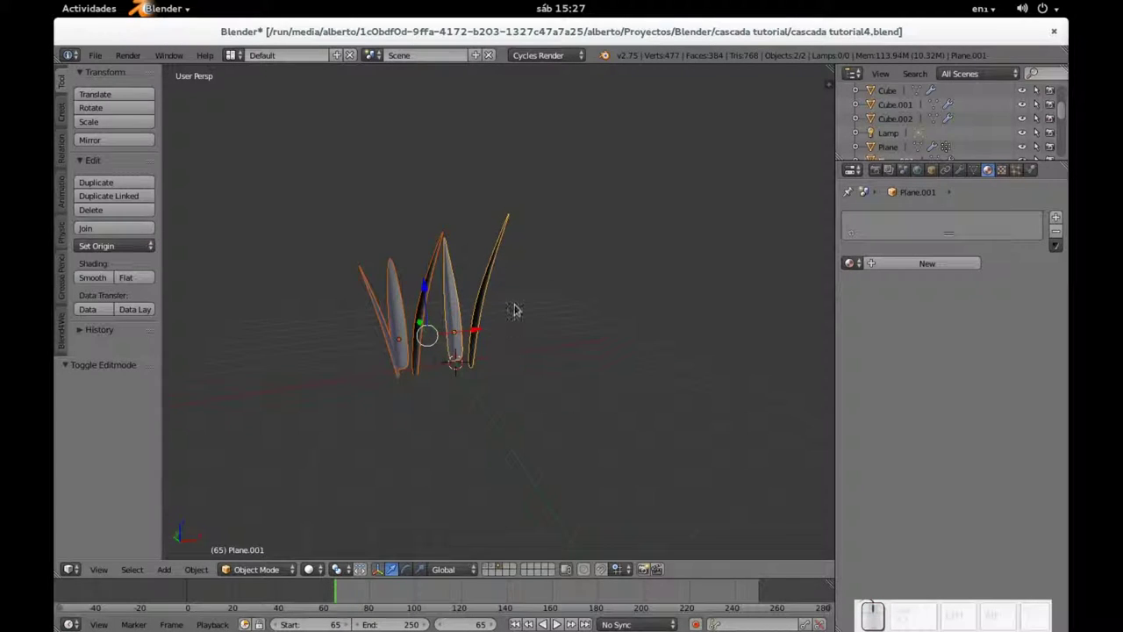
# Step: Make the grass material a green Translucent BSDF
pyautogui.scroll(-3)
pyautogui.scroll(3)
pyautogui.moveTo(441, 309); pyautogui.dragTo(470, 470)
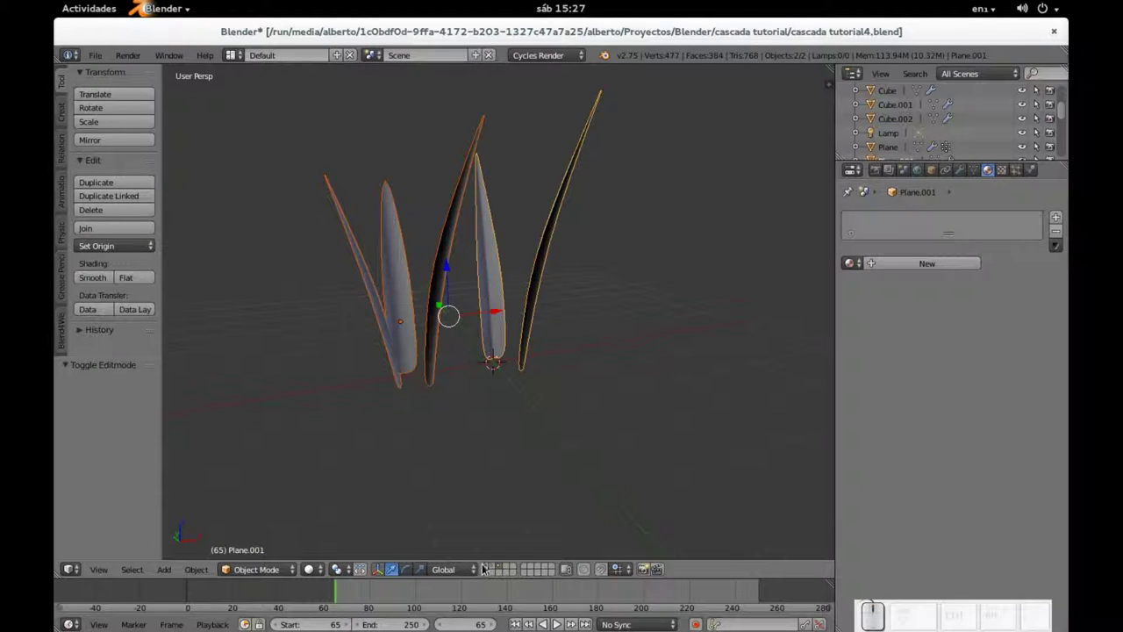
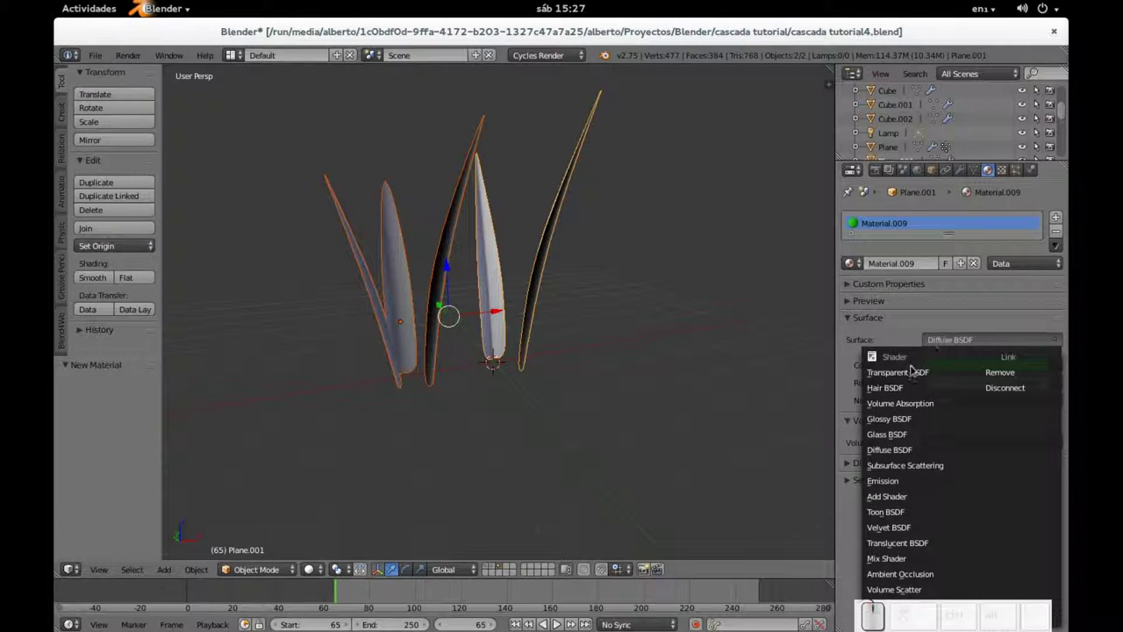
pyautogui.click(903, 545)
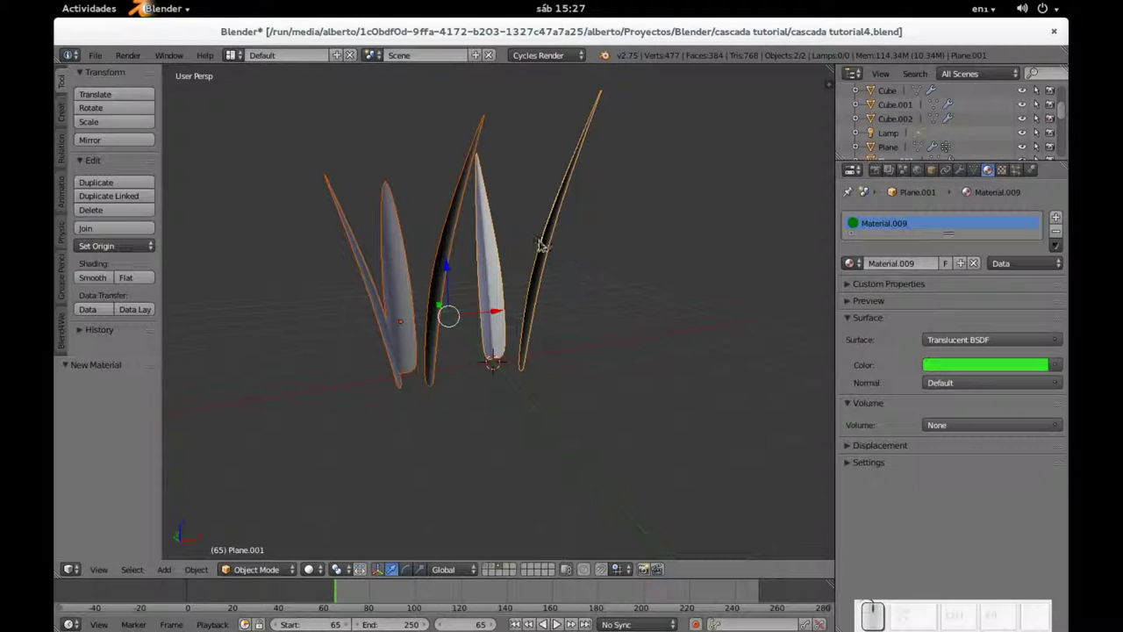
# Step: Select both grass objects and link Material.009 to them with Ctrl+L
pyautogui.rightClick(504, 250)
pyautogui.rightClick(548, 251)
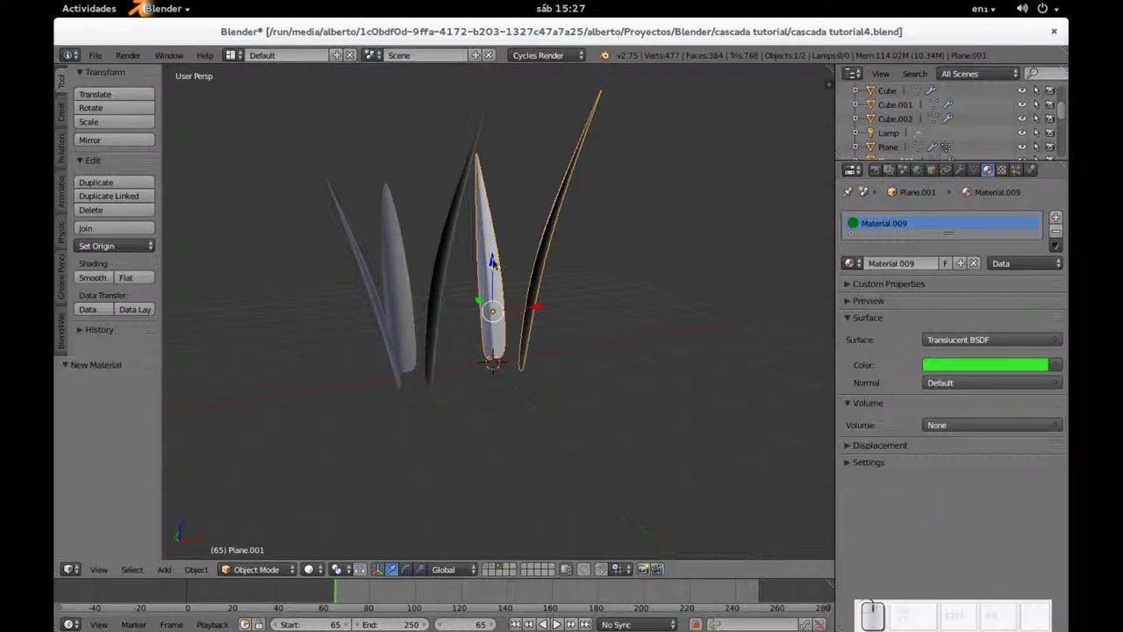
pyautogui.rightClick(443, 267)
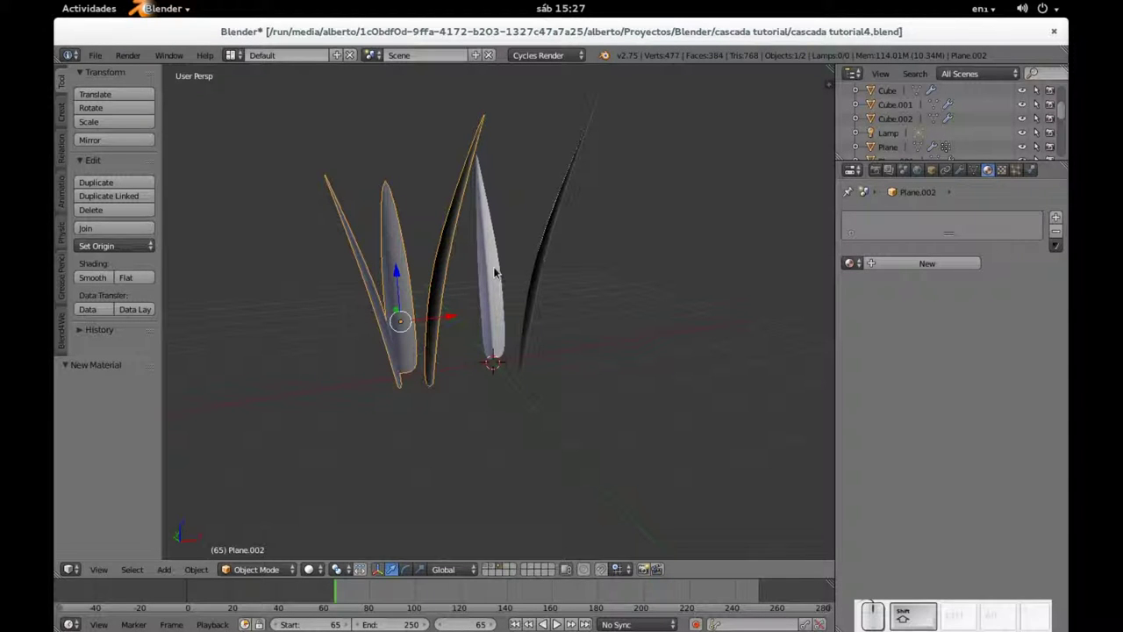
pyautogui.rightClick(497, 272)
pyautogui.press('ctrl+shift+l')
pyautogui.press('Return')
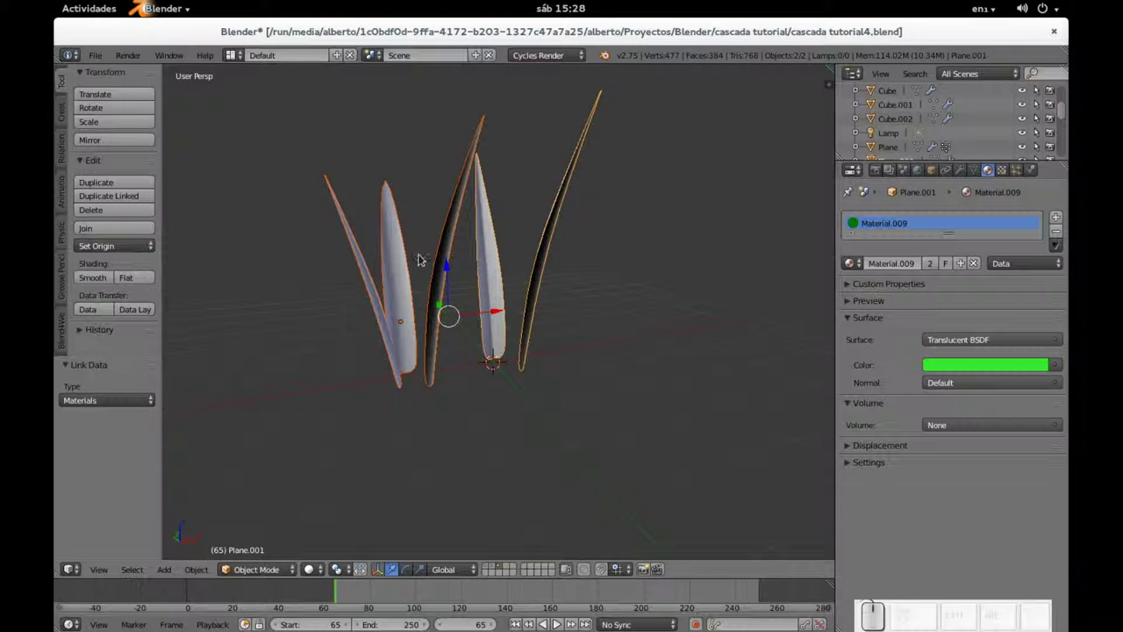
# Step: Check each object's material and switch back to the waterfall scene layer
pyautogui.rightClick(389, 260)
pyautogui.rightClick(499, 267)
pyautogui.rightClick(396, 293)
pyautogui.moveTo(400, 313); pyautogui.dragTo(439, 402)
pyautogui.click(489, 570)
# Step: Orbit over the waterfall scene and select the ground plane
pyautogui.scroll(-3)
pyautogui.middleClick(616, 405)
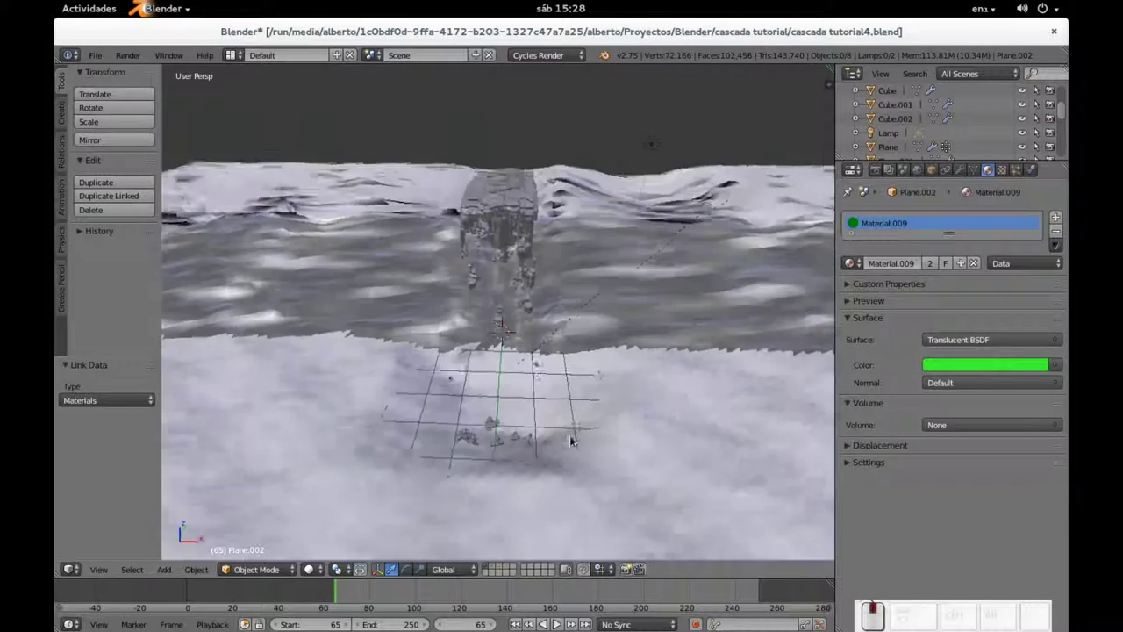
pyautogui.middleClick(589, 400)
pyautogui.scroll(3)
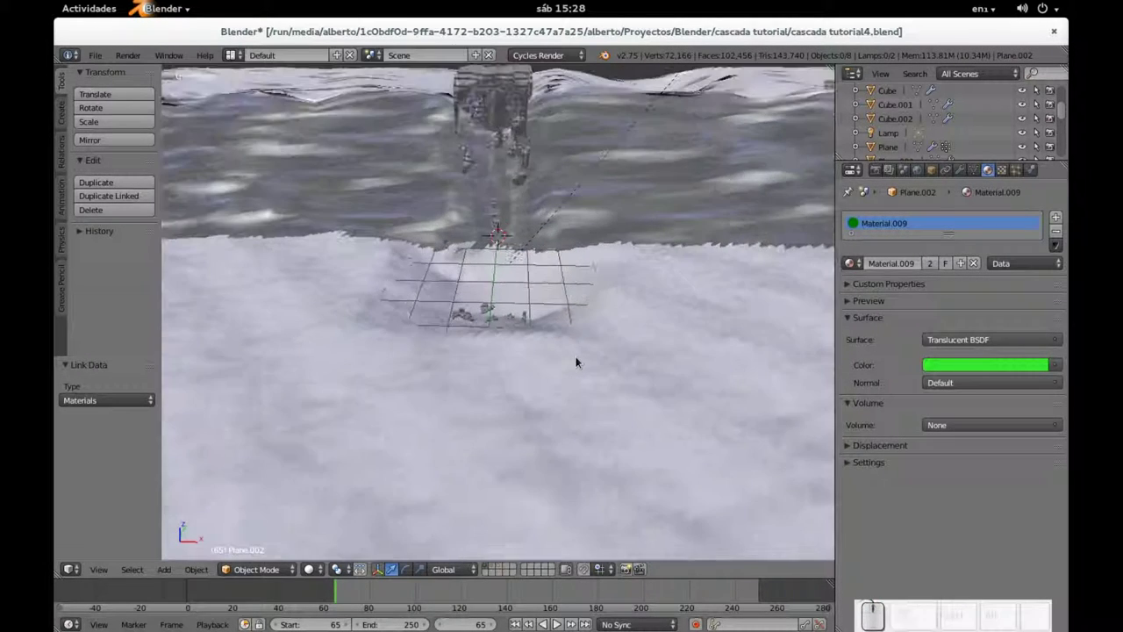
pyautogui.rightClick(688, 370)
pyautogui.scroll(-3)
pyautogui.middleClick(615, 400)
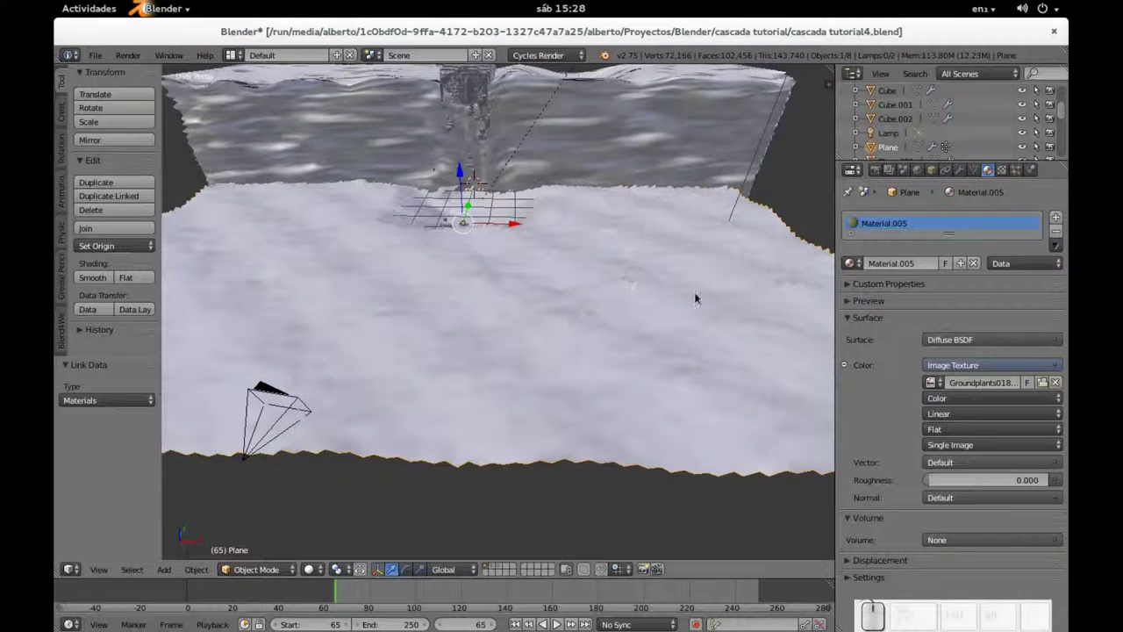
# Step: Add a new particle system to the ground plane and scroll through its Emitter settings
pyautogui.click(1019, 176)
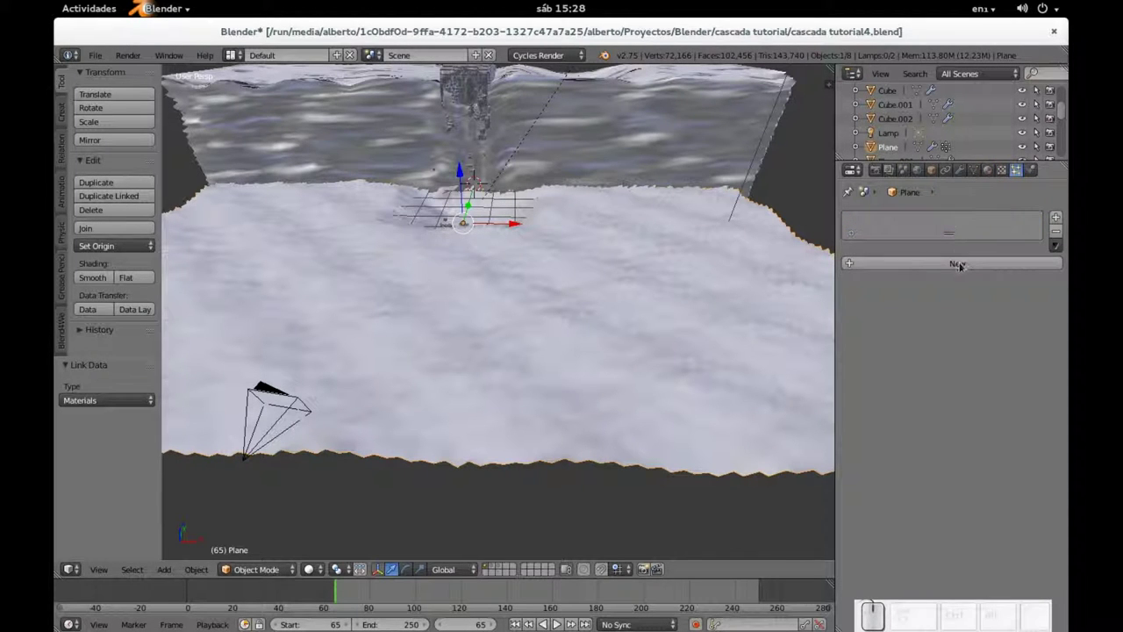
pyautogui.click(962, 266)
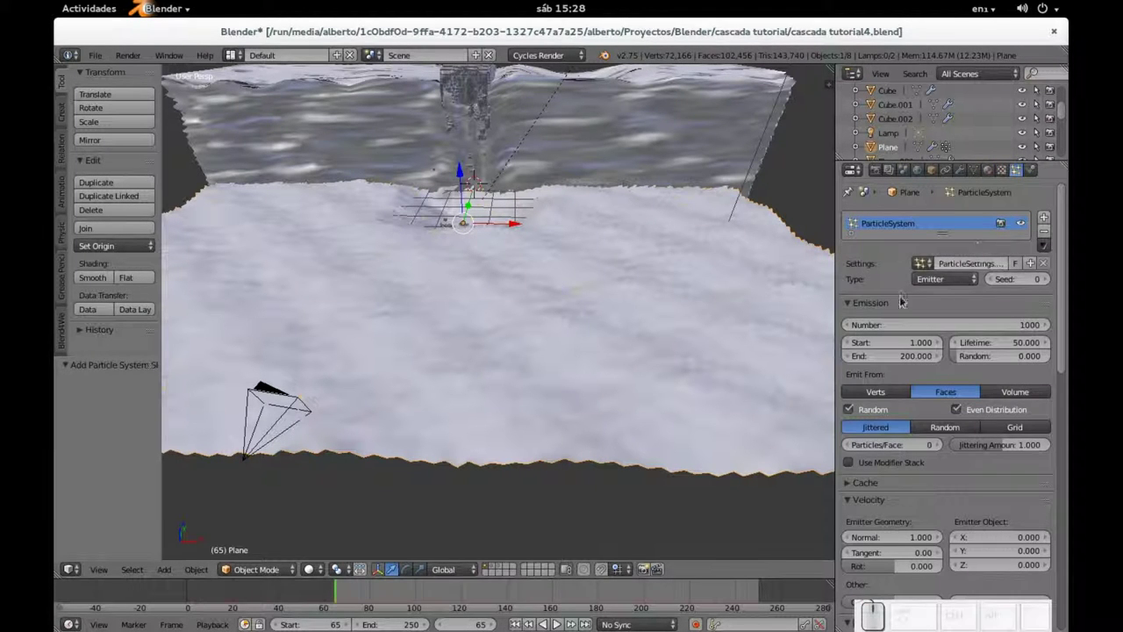
pyautogui.scroll(-3)
pyautogui.scroll(-3)
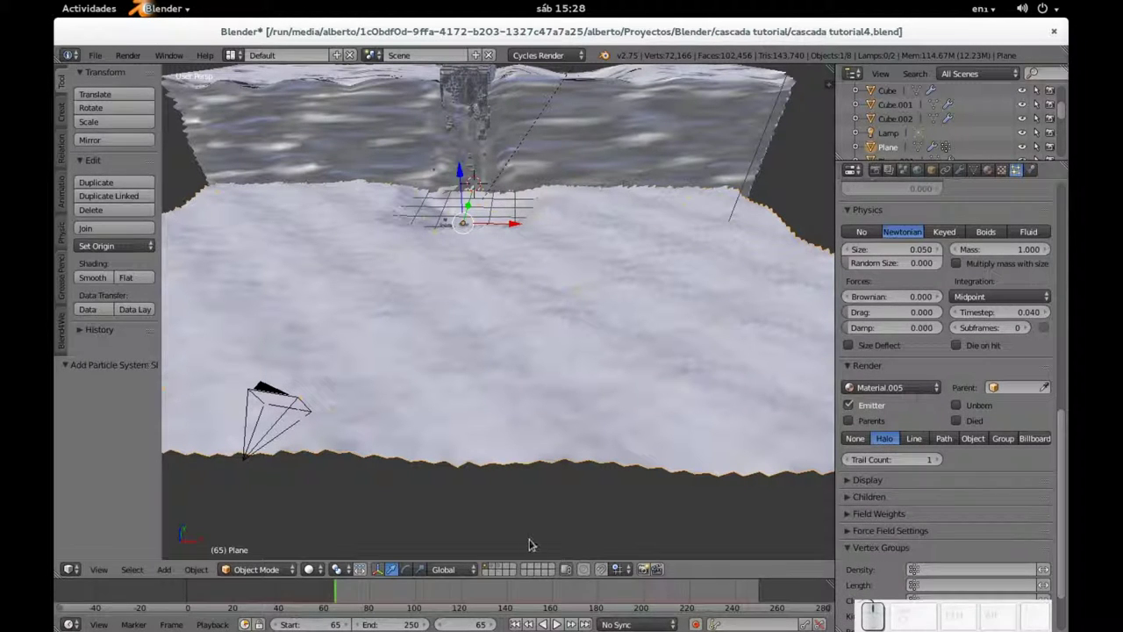
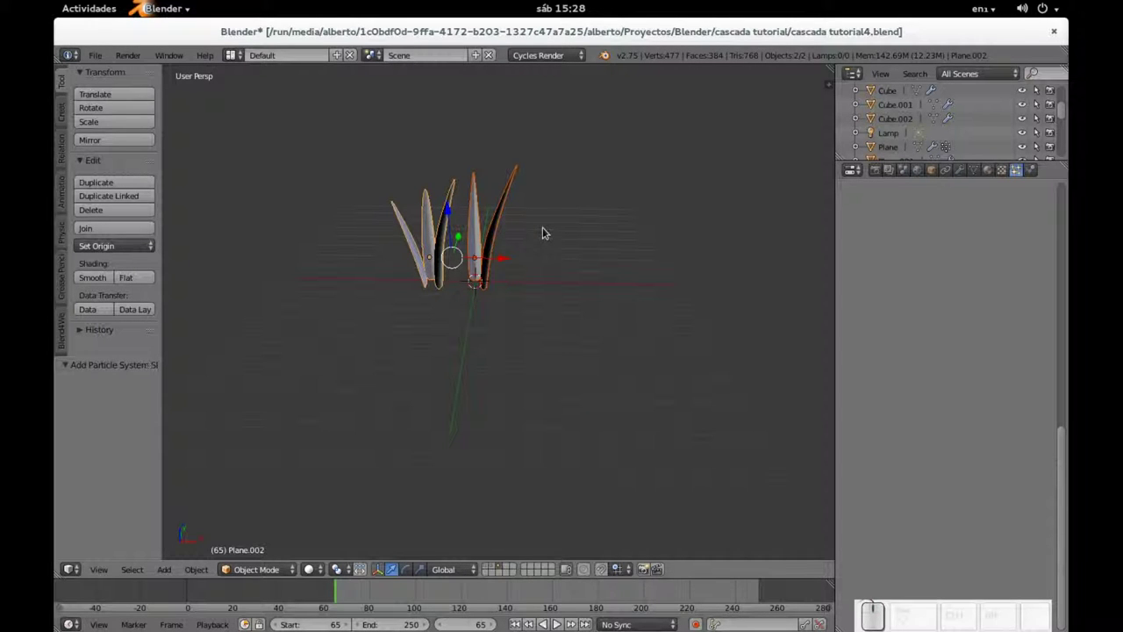
# Step: Create Group.001 from the grass blades and inspect individual blades
pyautogui.press('ctrl+g')
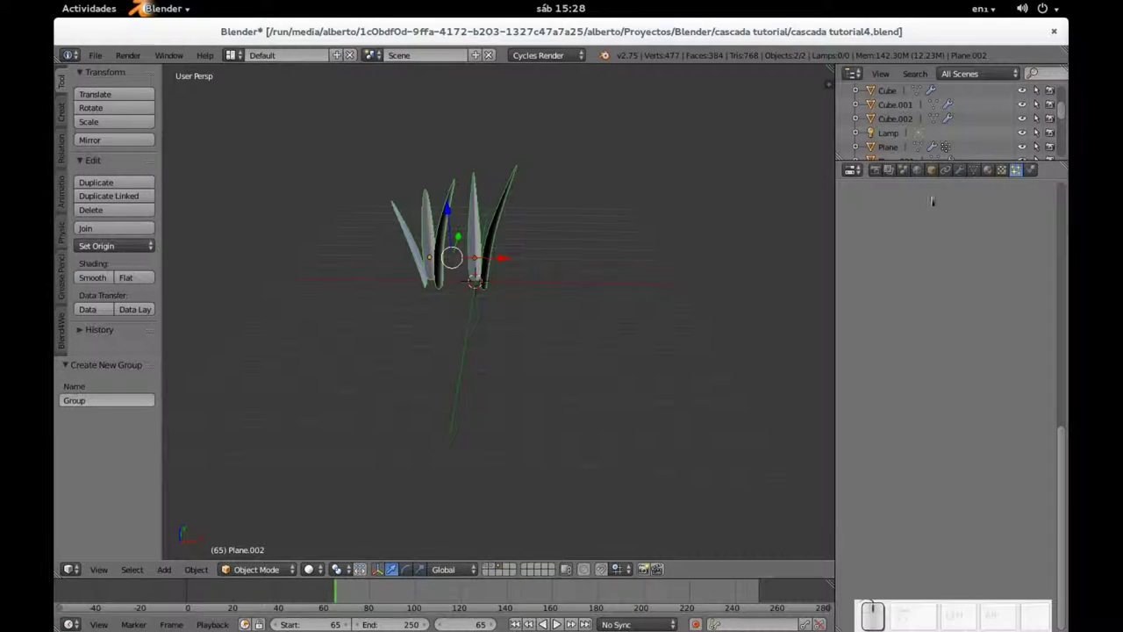
pyautogui.click(977, 176)
pyautogui.rightClick(490, 234)
pyautogui.rightClick(426, 250)
pyautogui.scroll(-3)
pyautogui.scroll(3)
pyautogui.click(937, 169)
# Step: Check the blade's Object, Data and Material tabs, then return to the full waterfall scene
pyautogui.scroll(-3)
pyautogui.scroll(3)
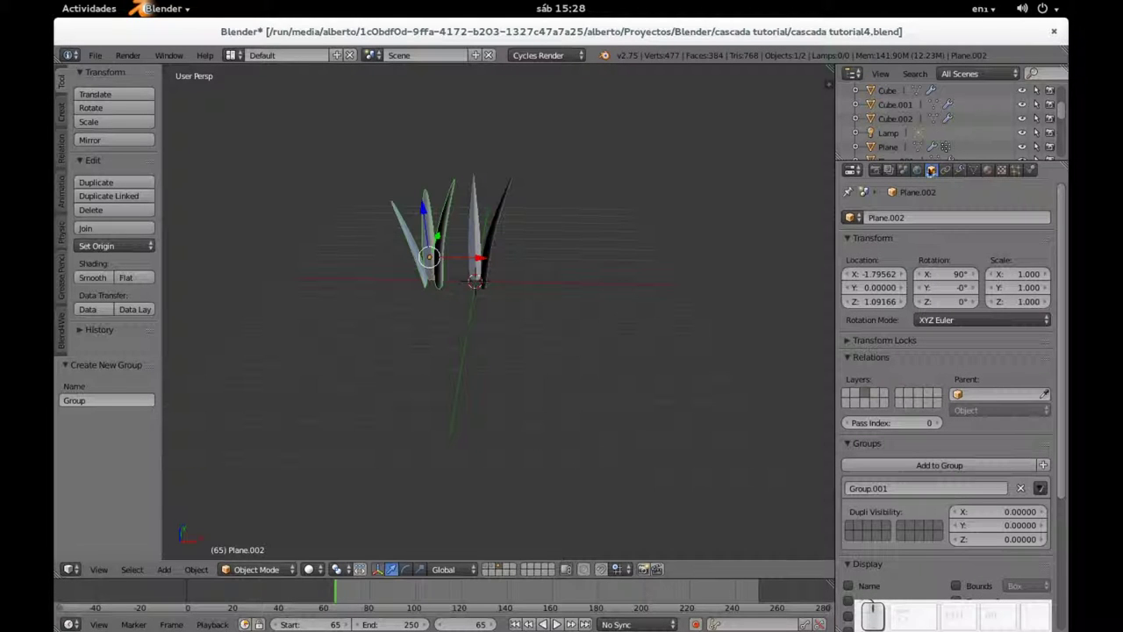
pyautogui.click(950, 172)
pyautogui.click(960, 174)
pyautogui.click(973, 177)
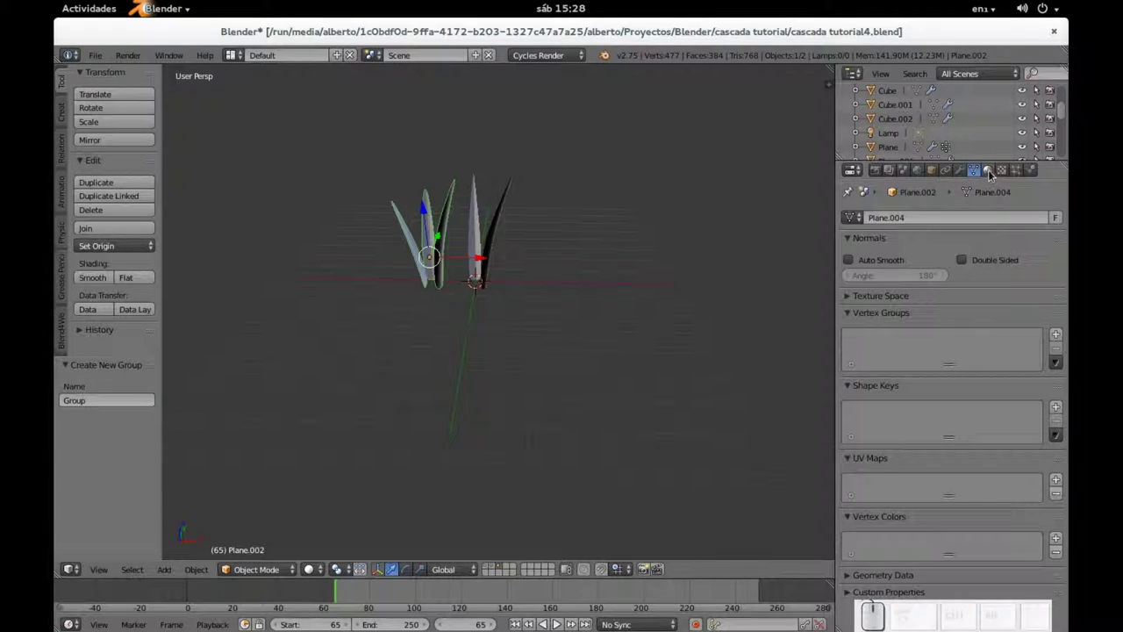
pyautogui.click(993, 176)
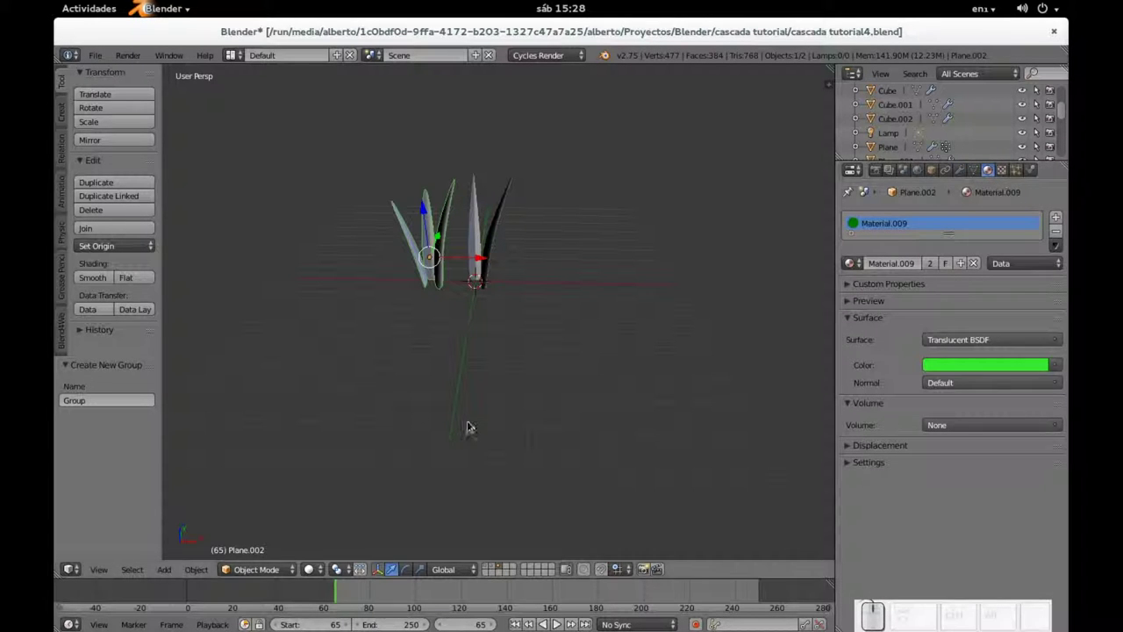
pyautogui.click(490, 567)
# Step: Set the ground Plane's particle Render to Group with Group.001 as the Dupli Group
pyautogui.rightClick(650, 394)
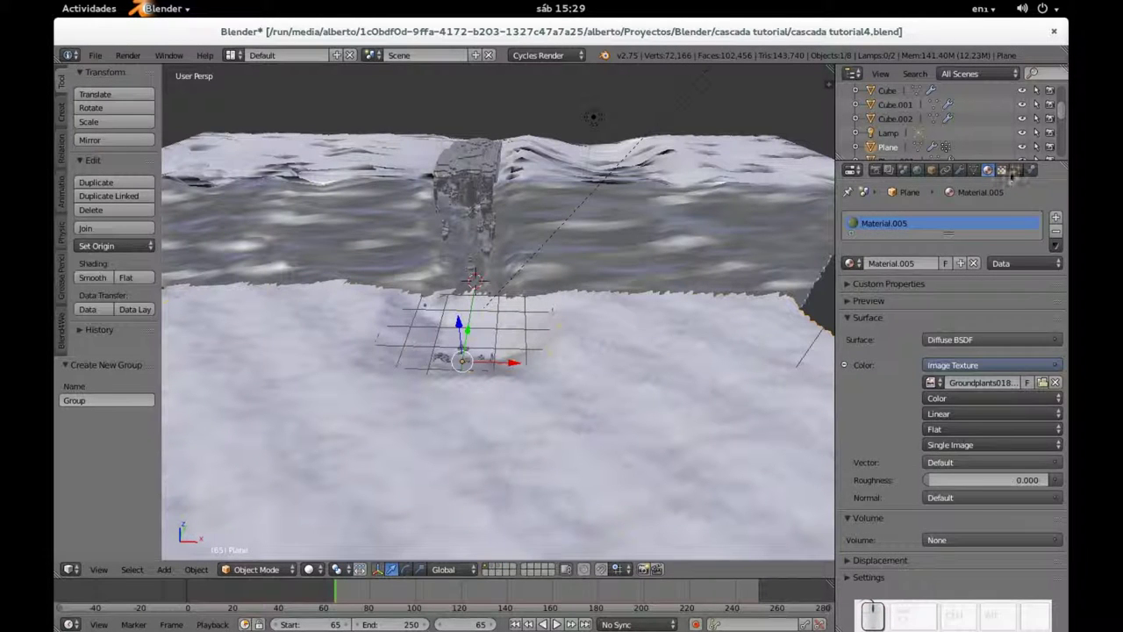
pyautogui.click(1017, 176)
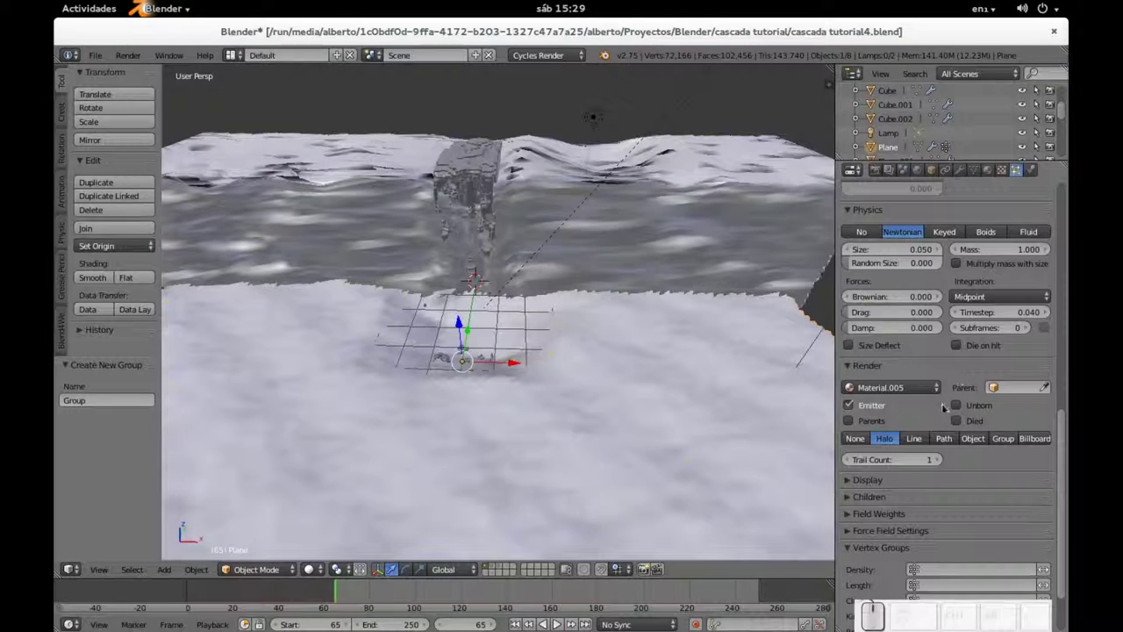
pyautogui.scroll(3)
pyautogui.scroll(-3)
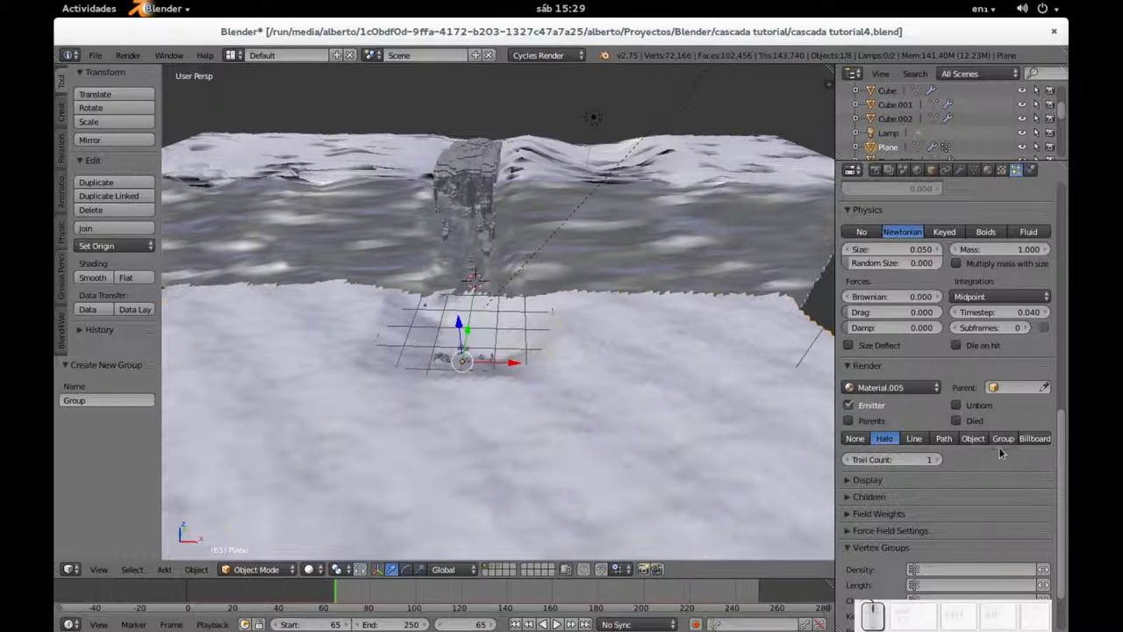
pyautogui.click(1005, 446)
pyautogui.click(928, 462)
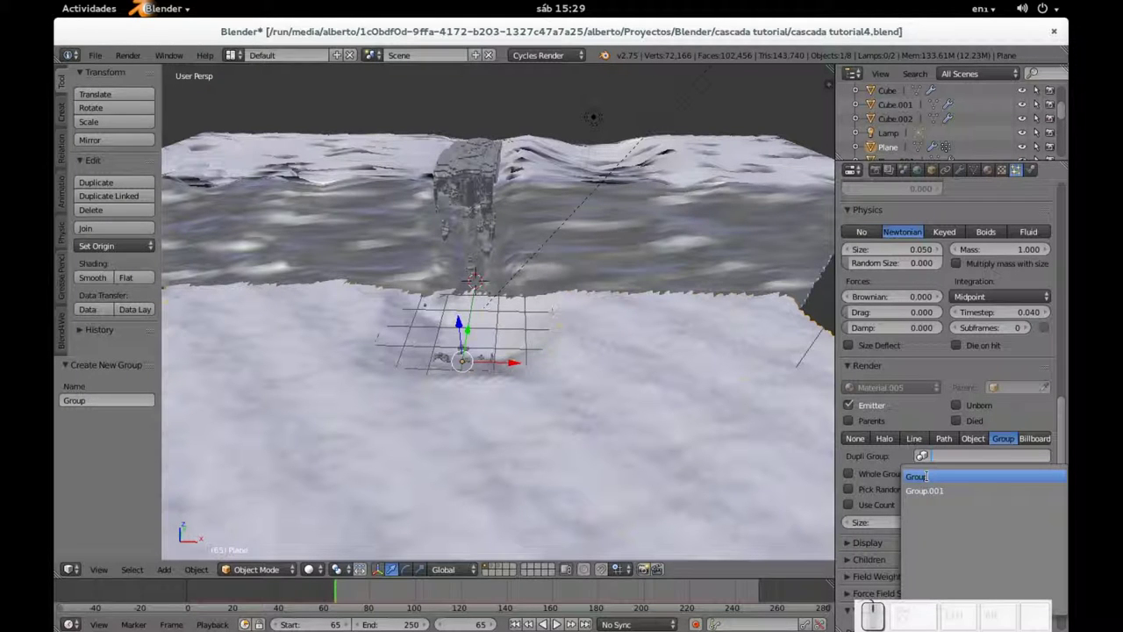
pyautogui.click(938, 498)
# Step: Orbit and zoom the view to inspect the grass blades scattered over the ground
pyautogui.scroll(3)
pyautogui.scroll(-3)
pyautogui.scroll(-3)
pyautogui.scroll(3)
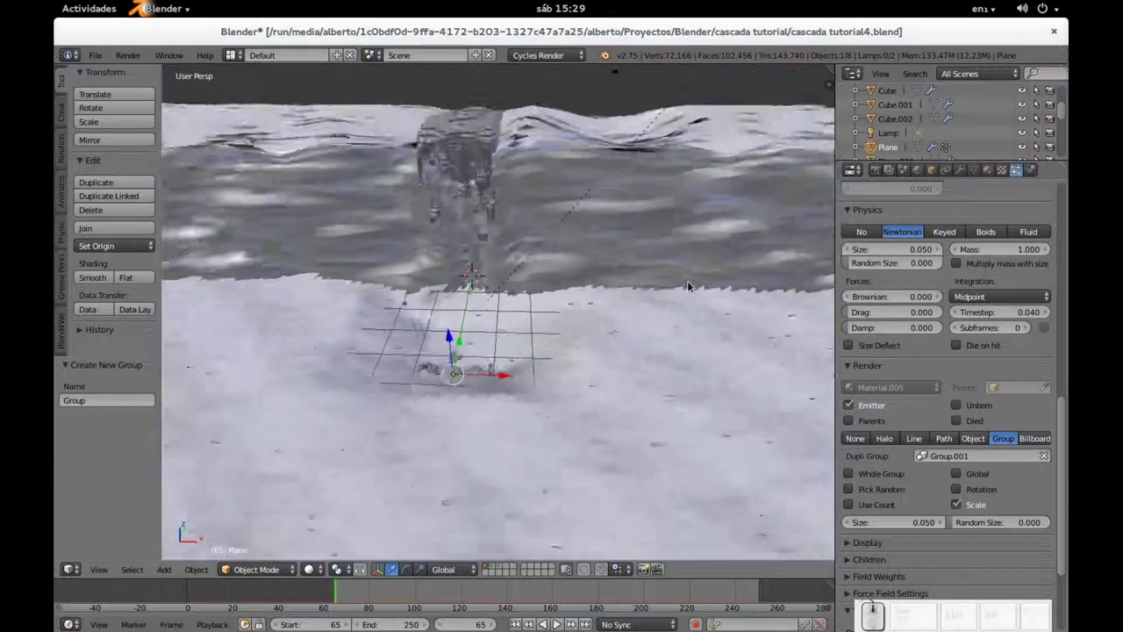
pyautogui.middleClick(569, 336)
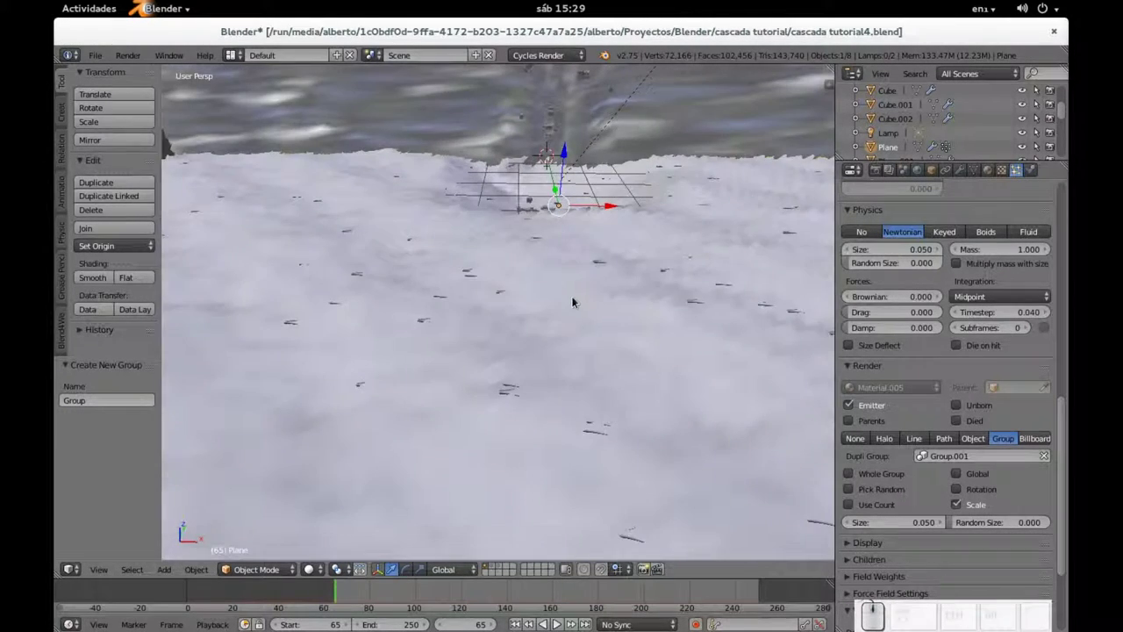
pyautogui.middleClick(632, 264)
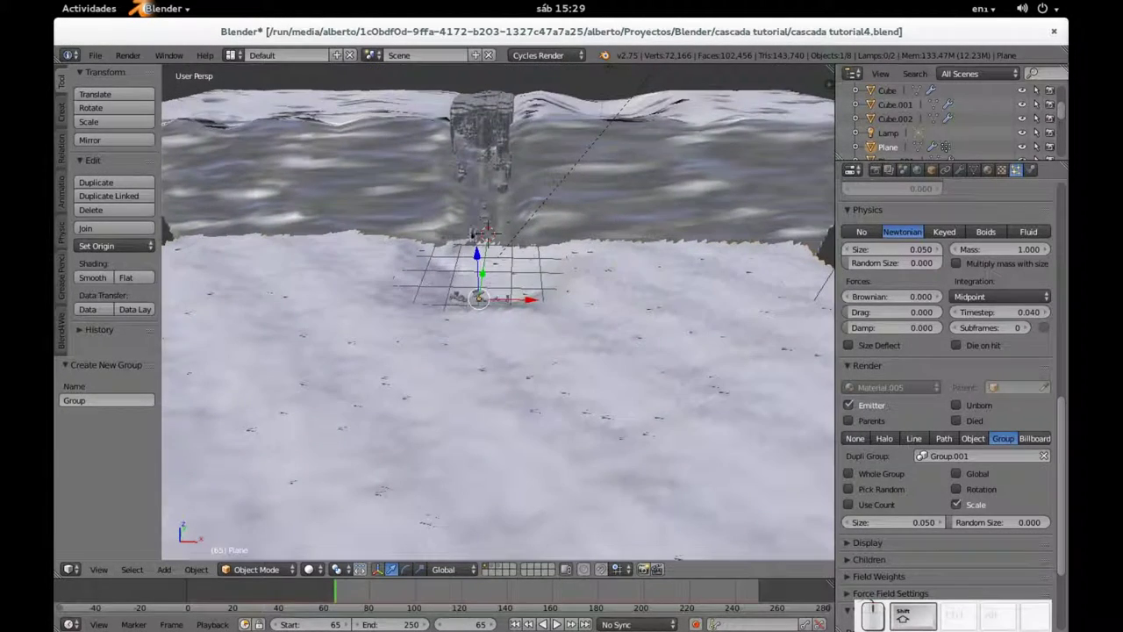
pyautogui.scroll(3)
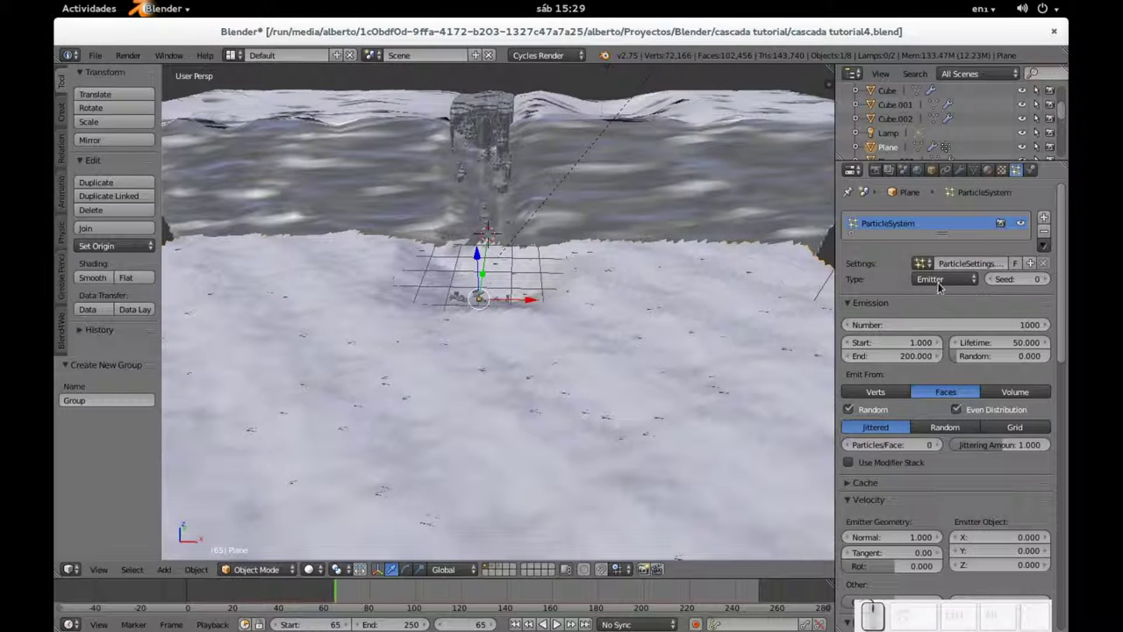
# Step: Change the ground particle Type to Hair and look down on the ground
pyautogui.click(943, 283)
pyautogui.click(940, 255)
pyautogui.scroll(-3)
pyautogui.moveTo(572, 315); pyautogui.dragTo(577, 368)
pyautogui.moveTo(576, 360); pyautogui.dragTo(628, 318)
pyautogui.scroll(-3)
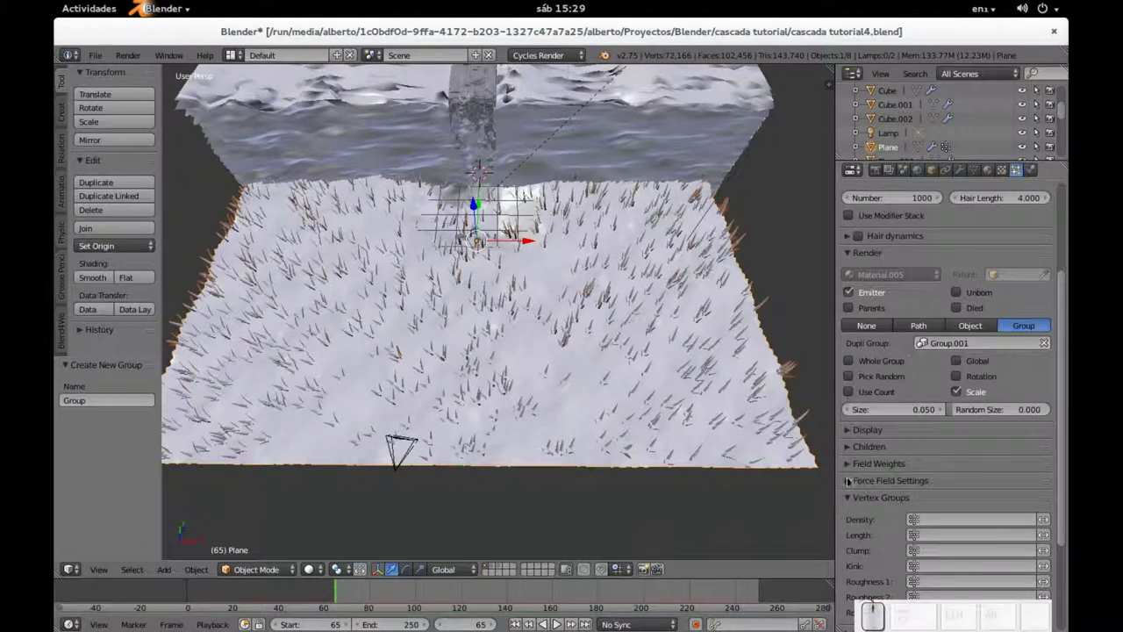
# Step: Enable Interpolated children with Display 1 and Render 20, then orbit around the grassy ground
pyautogui.click(849, 449)
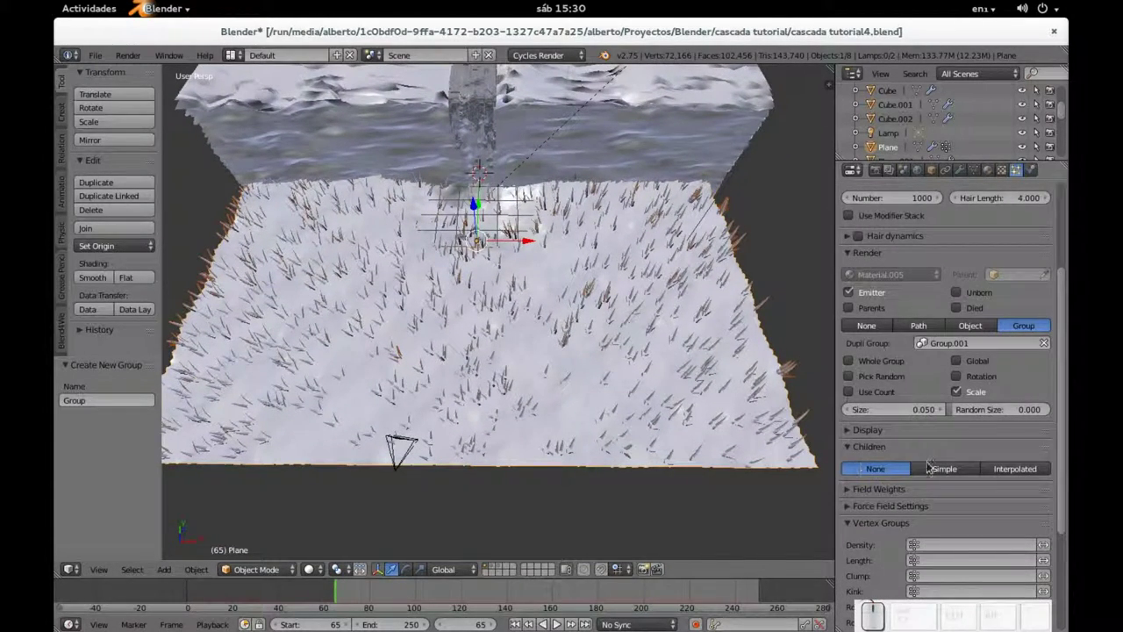
pyautogui.click(957, 470)
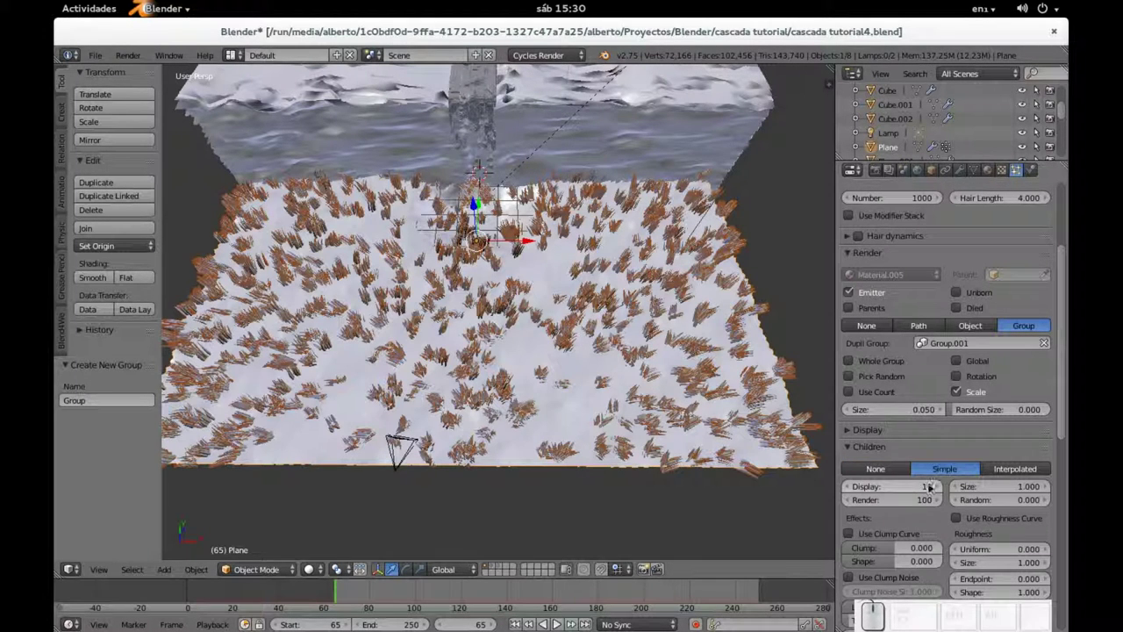
pyautogui.click(1013, 472)
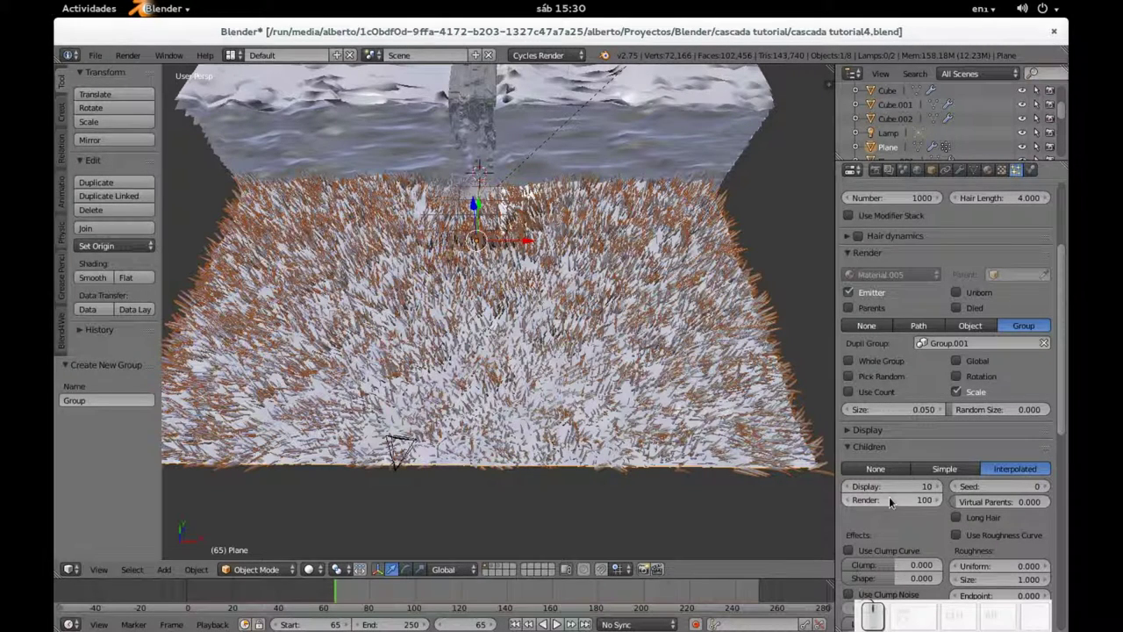
pyautogui.click(478, 205)
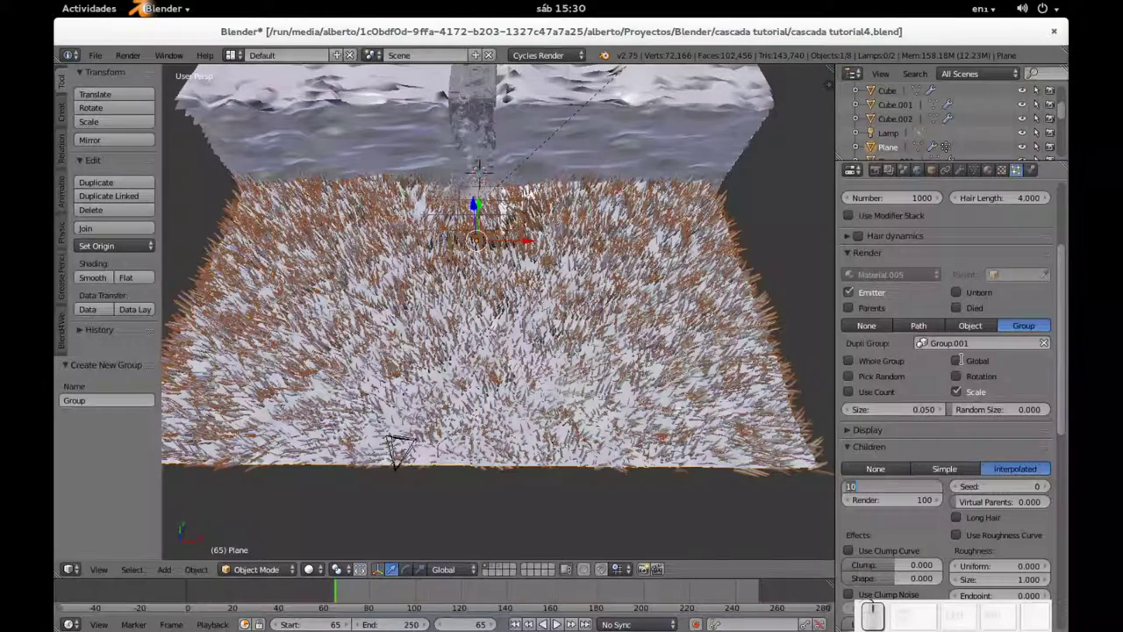
pyautogui.press('KP_1')
pyautogui.press('Return')
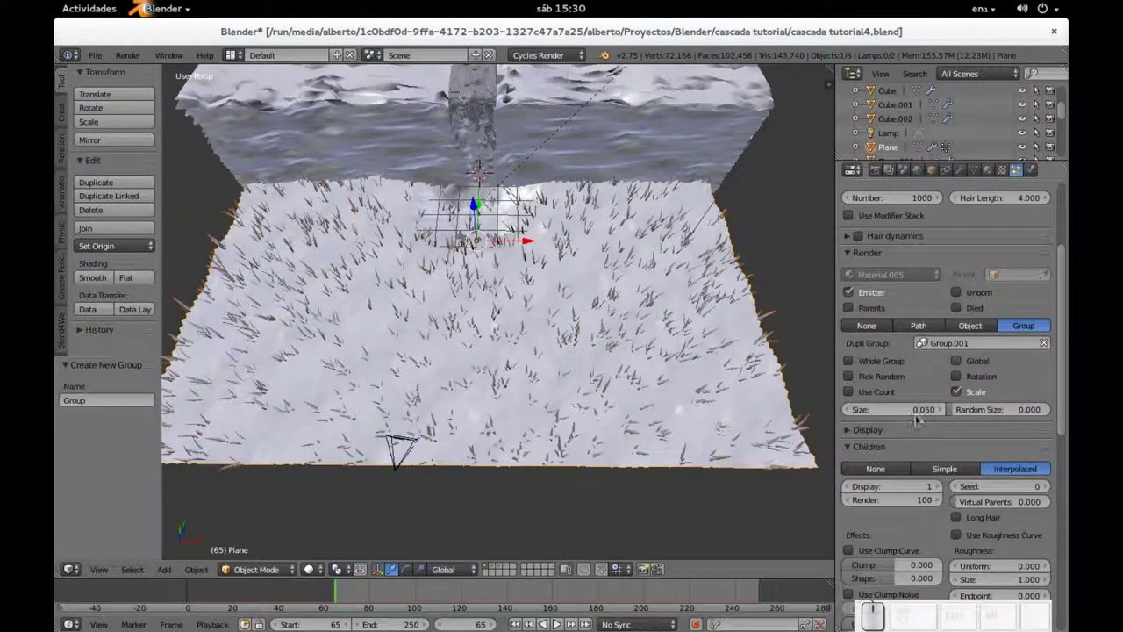
pyautogui.click(478, 205)
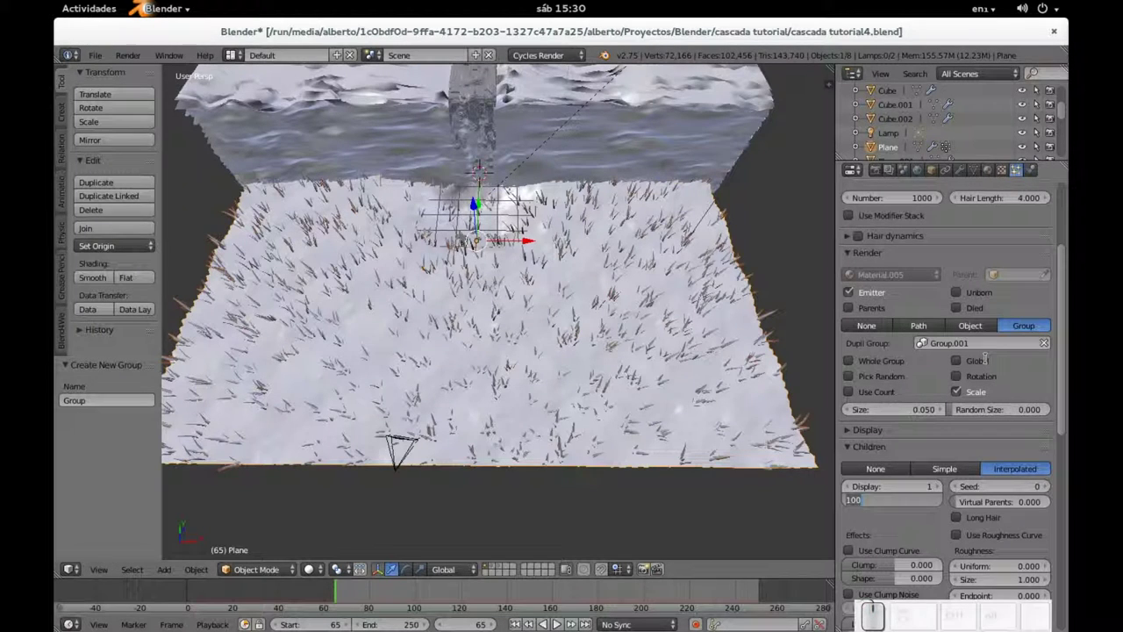
pyautogui.press('2')
pyautogui.press('KP_0')
pyautogui.press('KP_Enter')
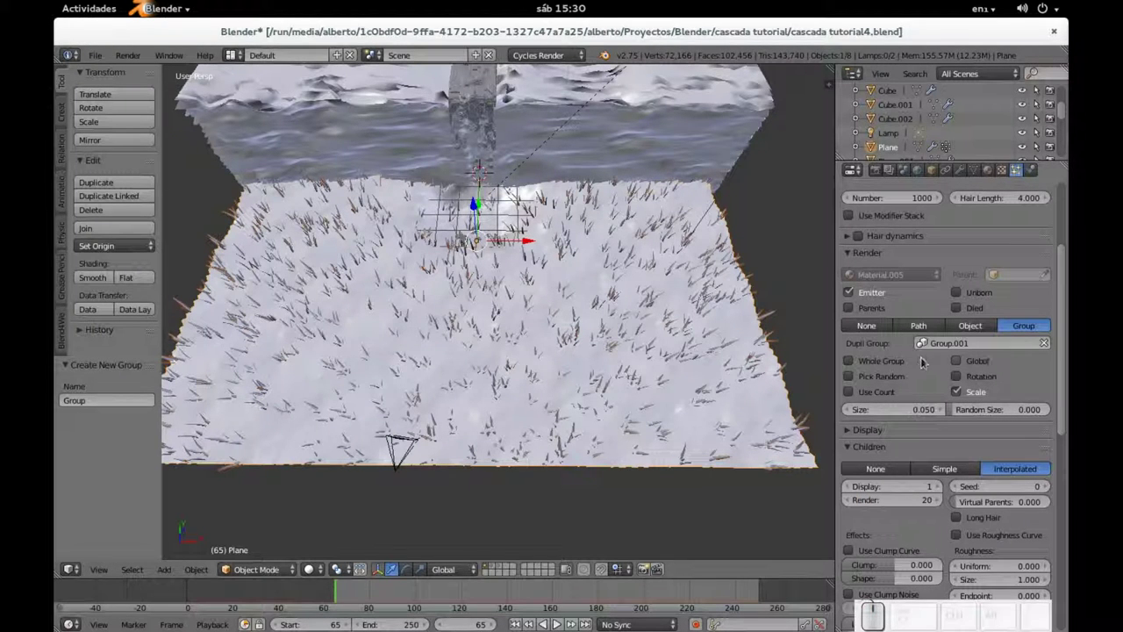
pyautogui.moveTo(479, 400); pyautogui.dragTo(492, 403)
pyautogui.moveTo(682, 280); pyautogui.dragTo(615, 316)
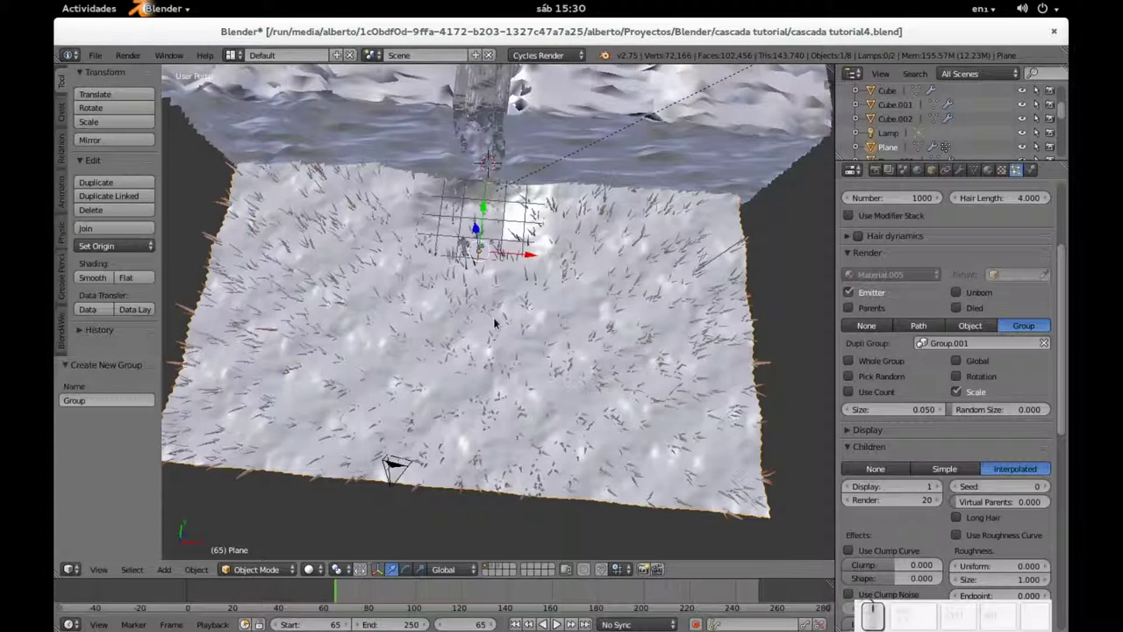
pyautogui.press('KP_0')
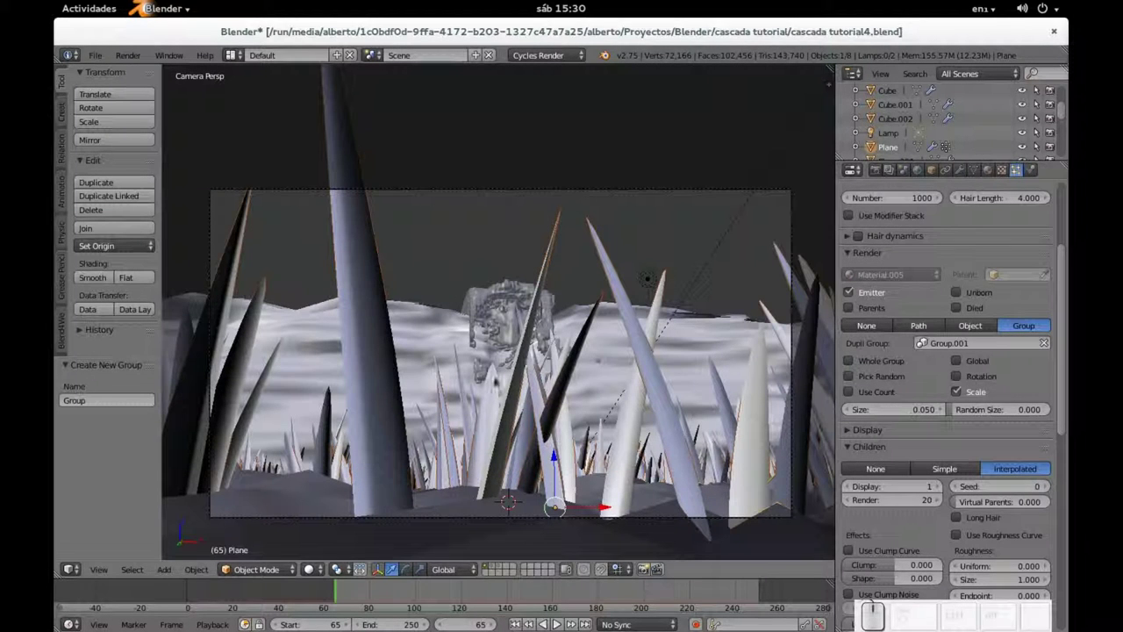
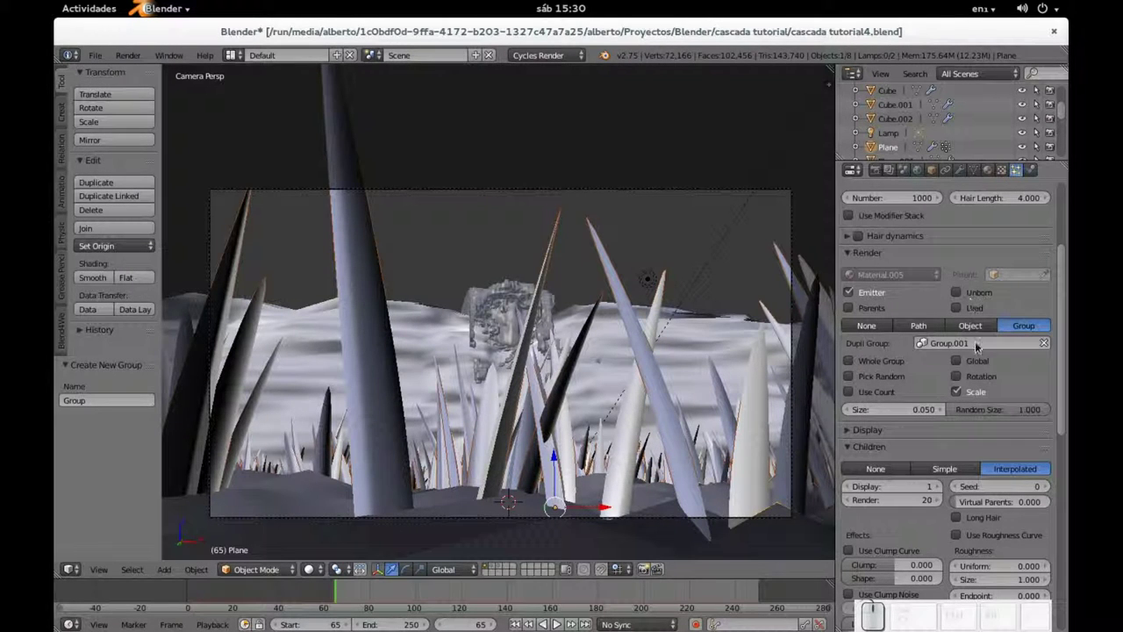
pyautogui.scroll(3)
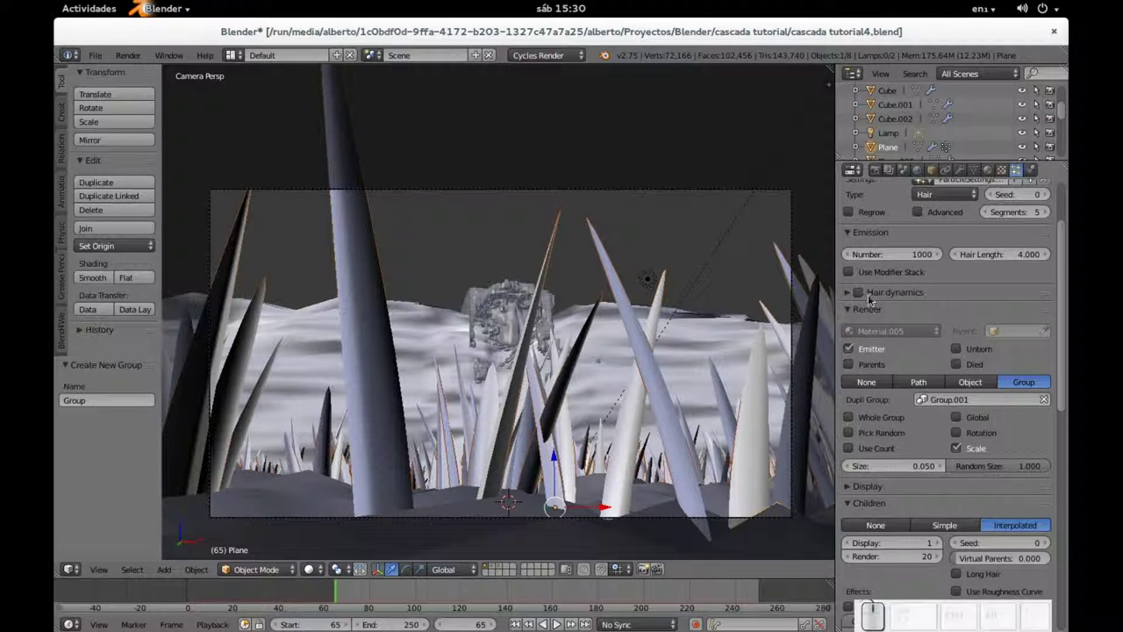
pyautogui.scroll(3)
pyautogui.click(957, 342)
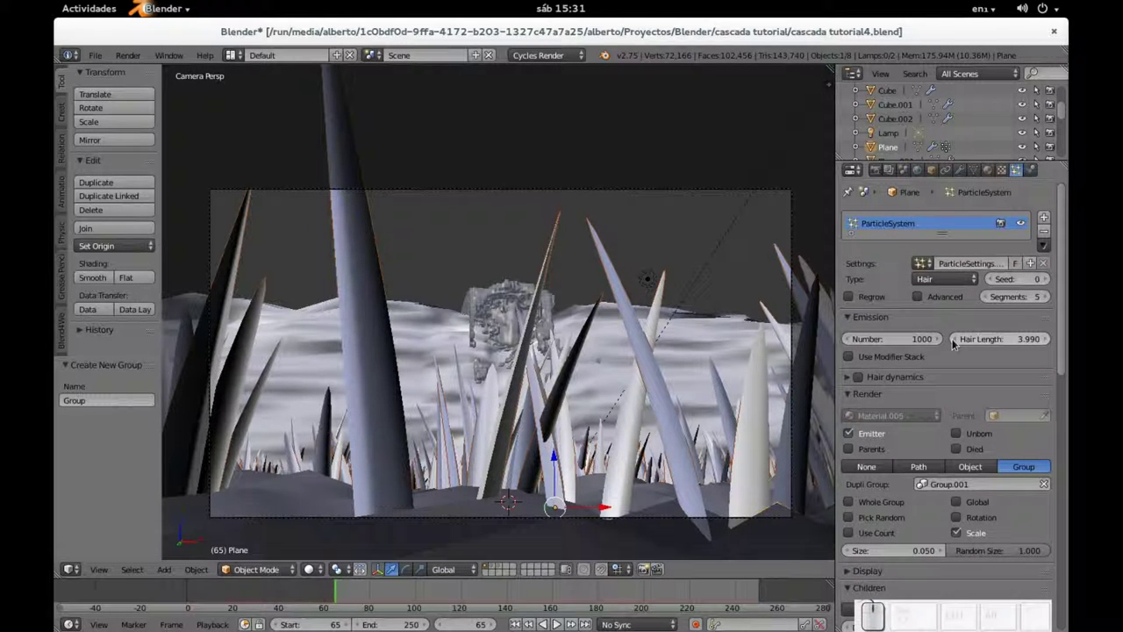
pyautogui.click(957, 342)
pyautogui.scroll(-3)
pyautogui.scroll(3)
pyautogui.click(853, 342)
pyautogui.click(863, 403)
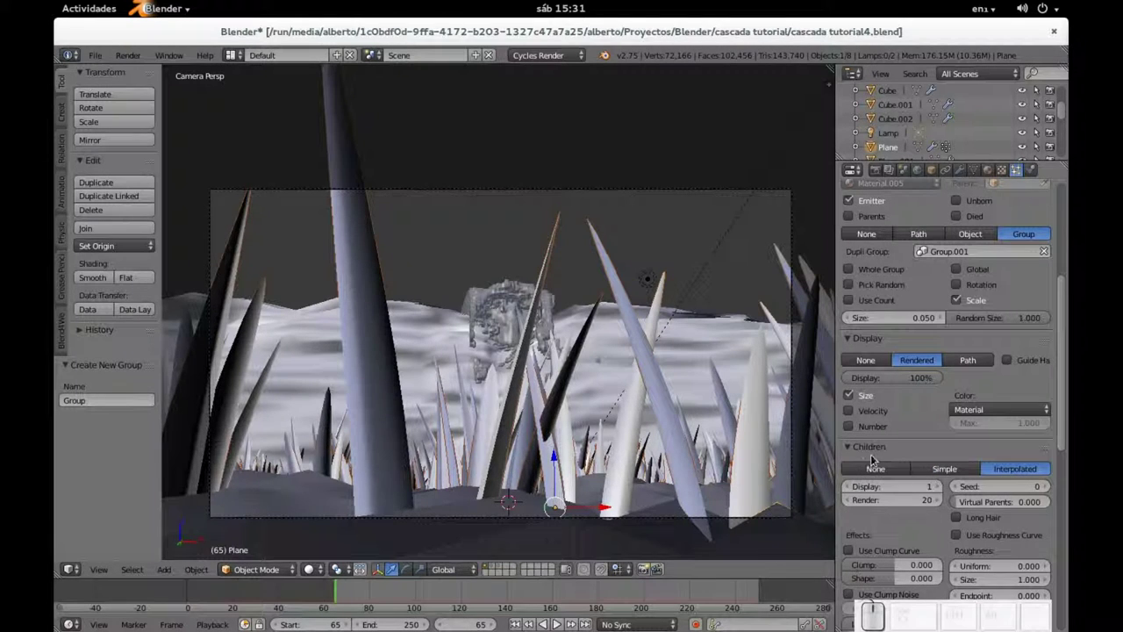
pyautogui.scroll(-3)
pyautogui.scroll(-3)
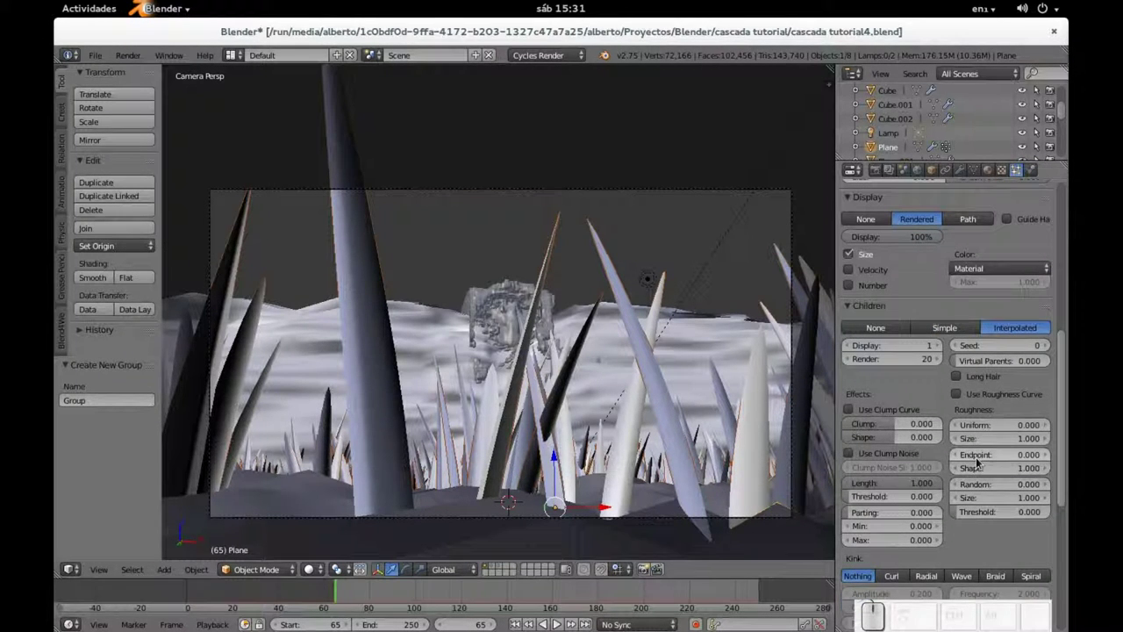
pyautogui.click(850, 312)
pyautogui.click(849, 361)
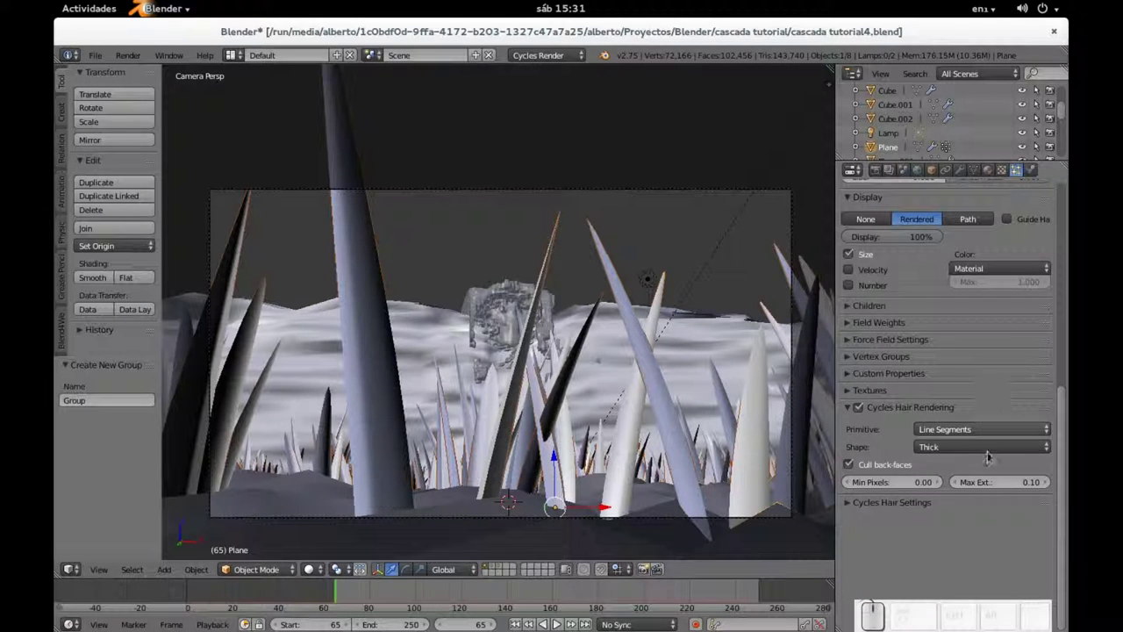
pyautogui.scroll(3)
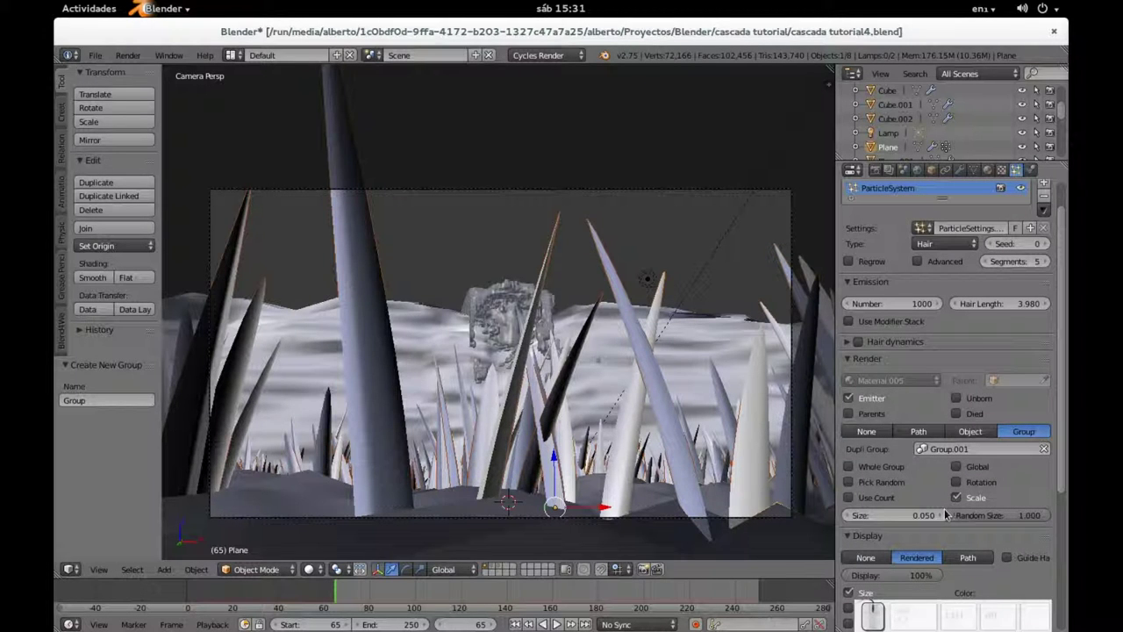
# Step: Step the particle Size down to 0.020 and view the fine grass from above
pyautogui.click(851, 520)
pyautogui.click(850, 520)
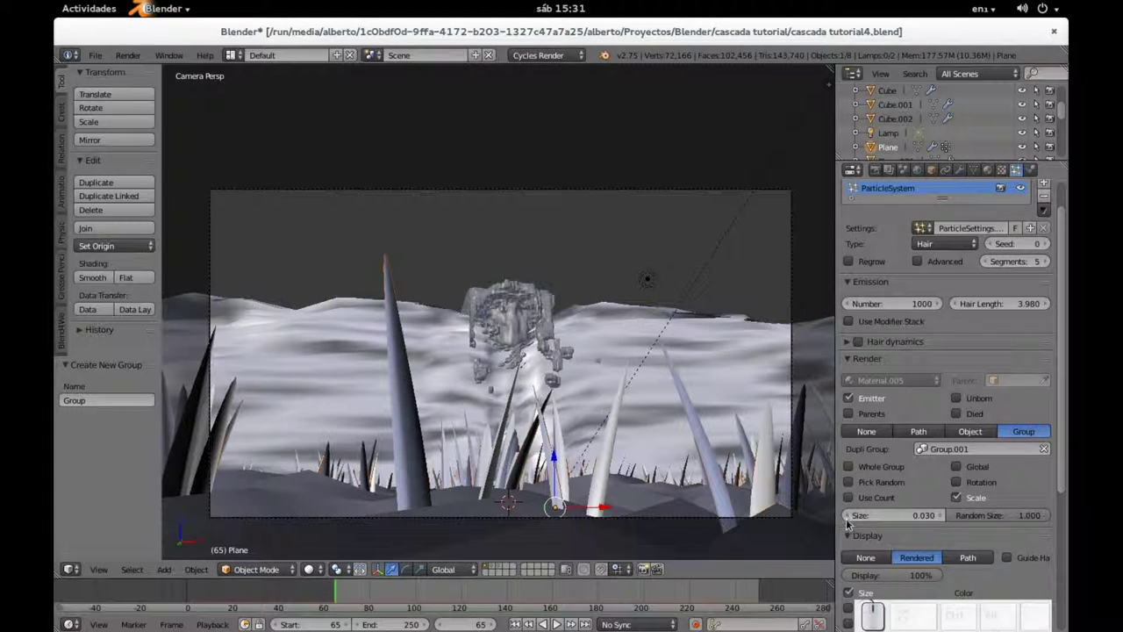
pyautogui.click(848, 520)
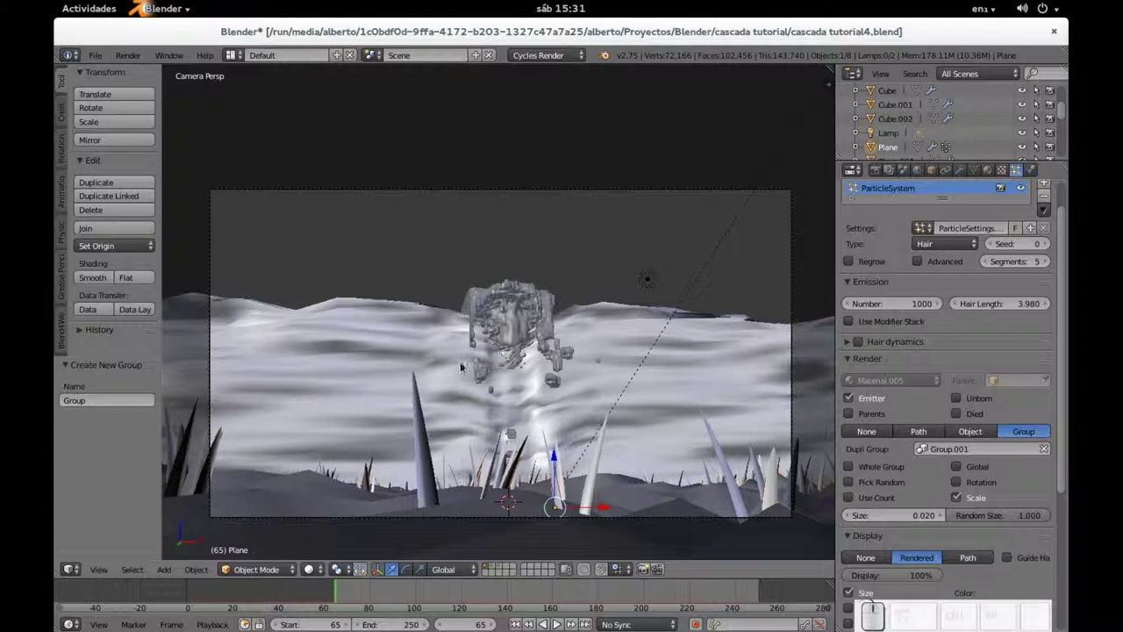
pyautogui.scroll(-3)
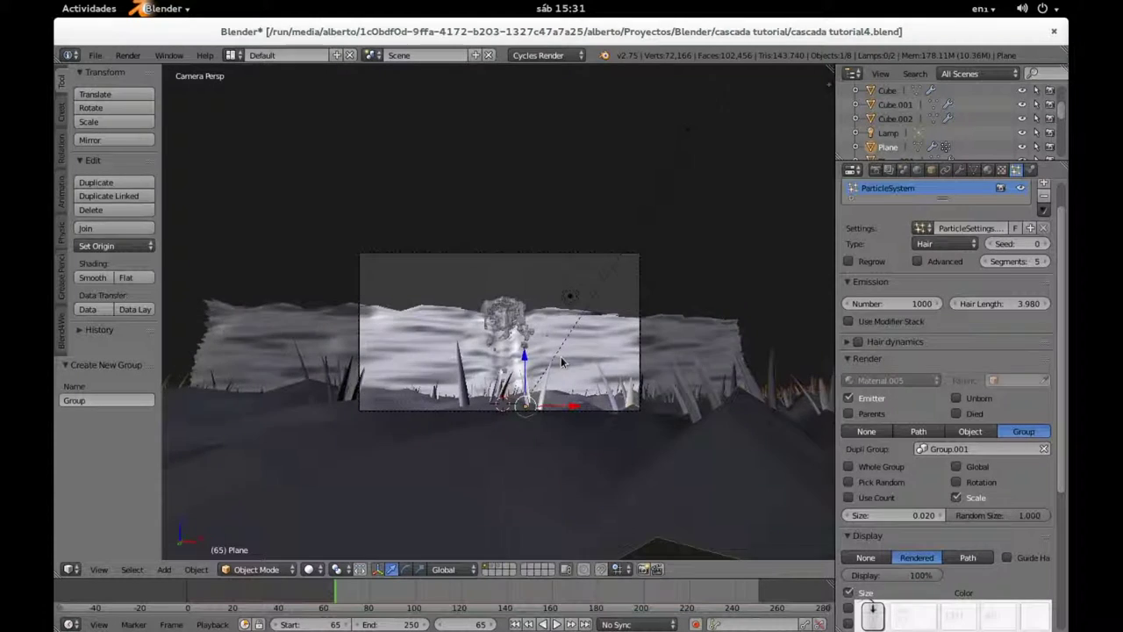
pyautogui.scroll(-3)
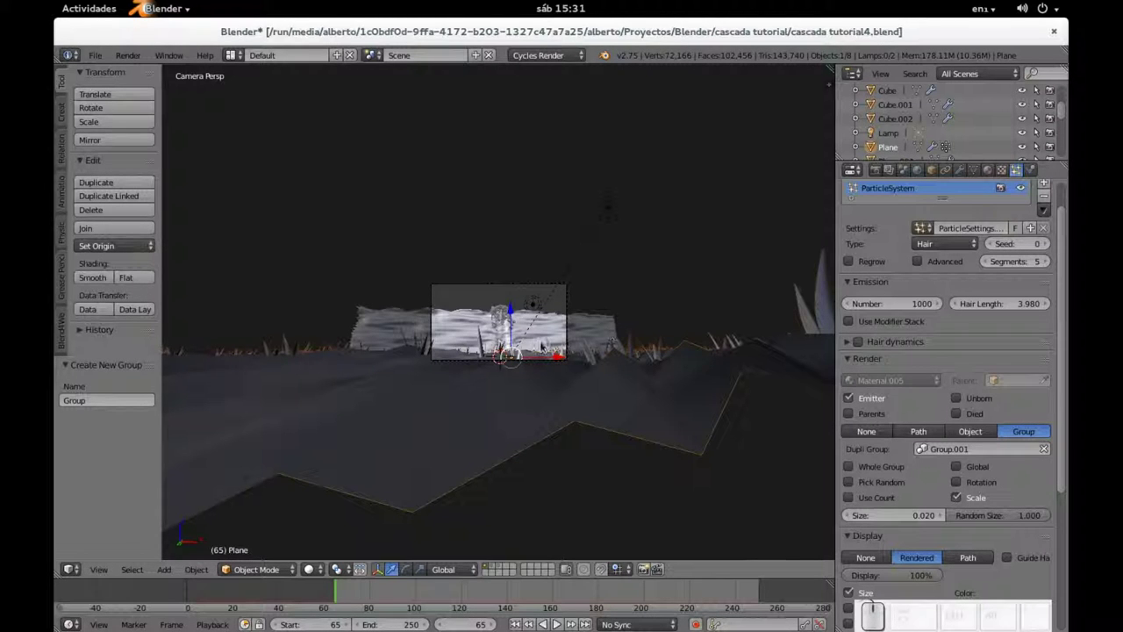
pyautogui.moveTo(602, 299); pyautogui.dragTo(595, 452)
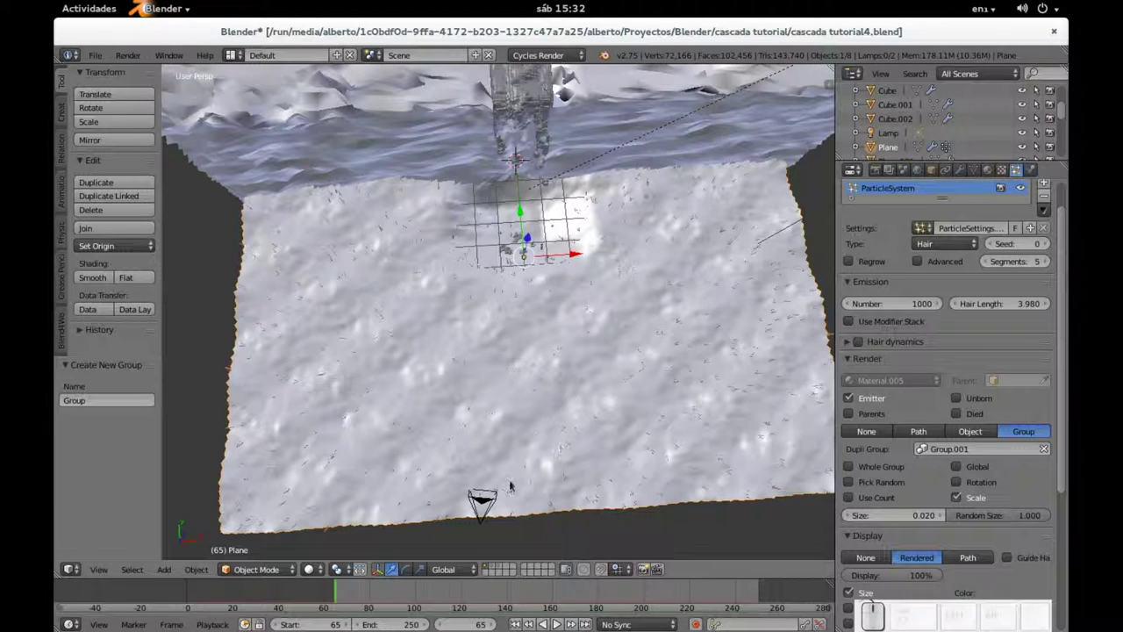
# Step: Select the scene camera and enable its Display Limits line in the Camera data settings
pyautogui.rightClick(486, 503)
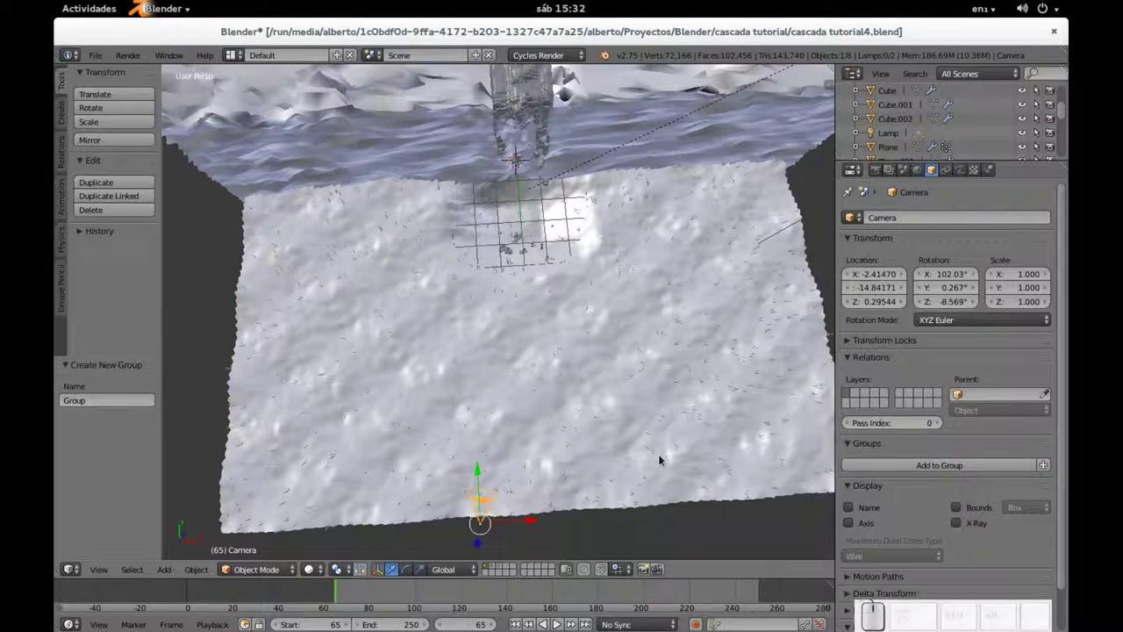
pyautogui.click(964, 171)
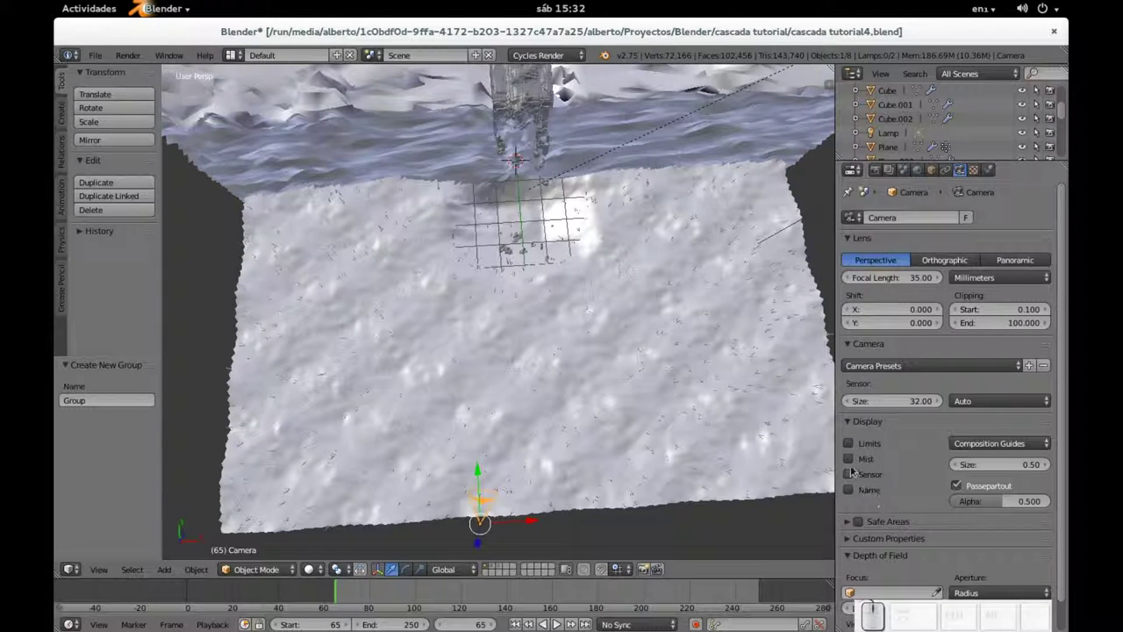
pyautogui.click(851, 447)
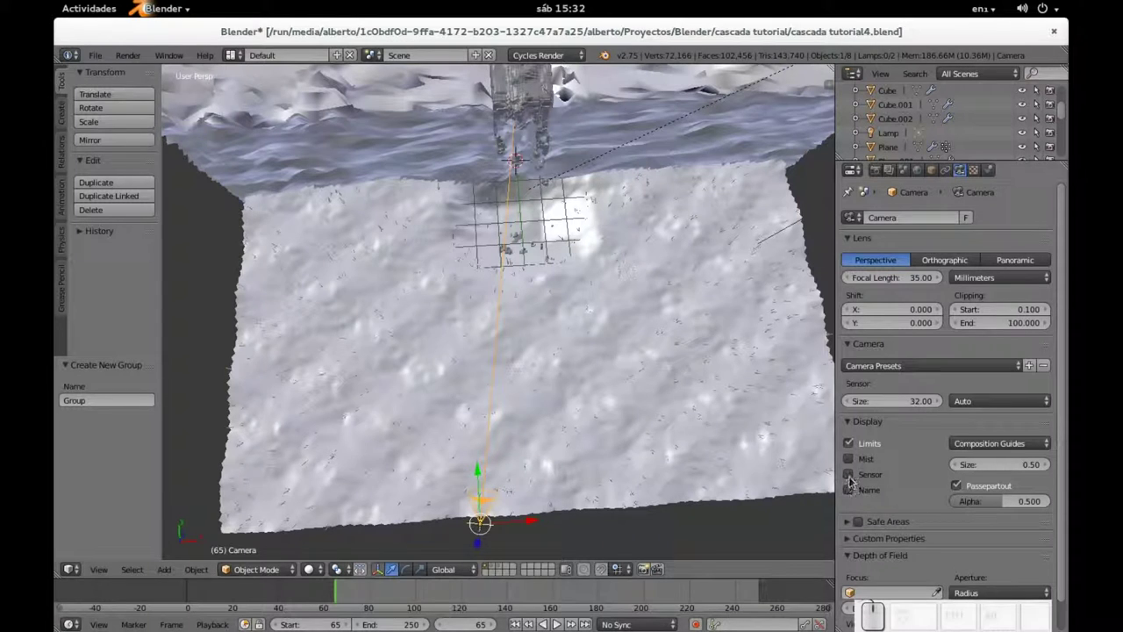
pyautogui.click(852, 478)
pyautogui.click(852, 479)
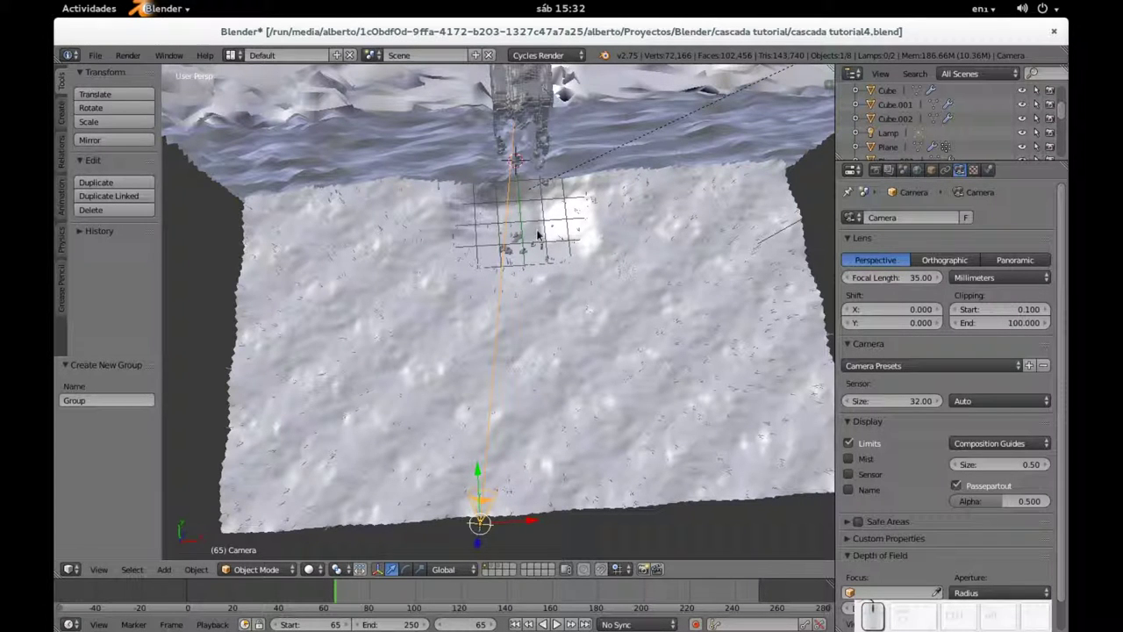
# Step: Look through the camera with Numpad 0, then orbit above the grass and adjust camera options
pyautogui.press('KP_0')
pyautogui.scroll(3)
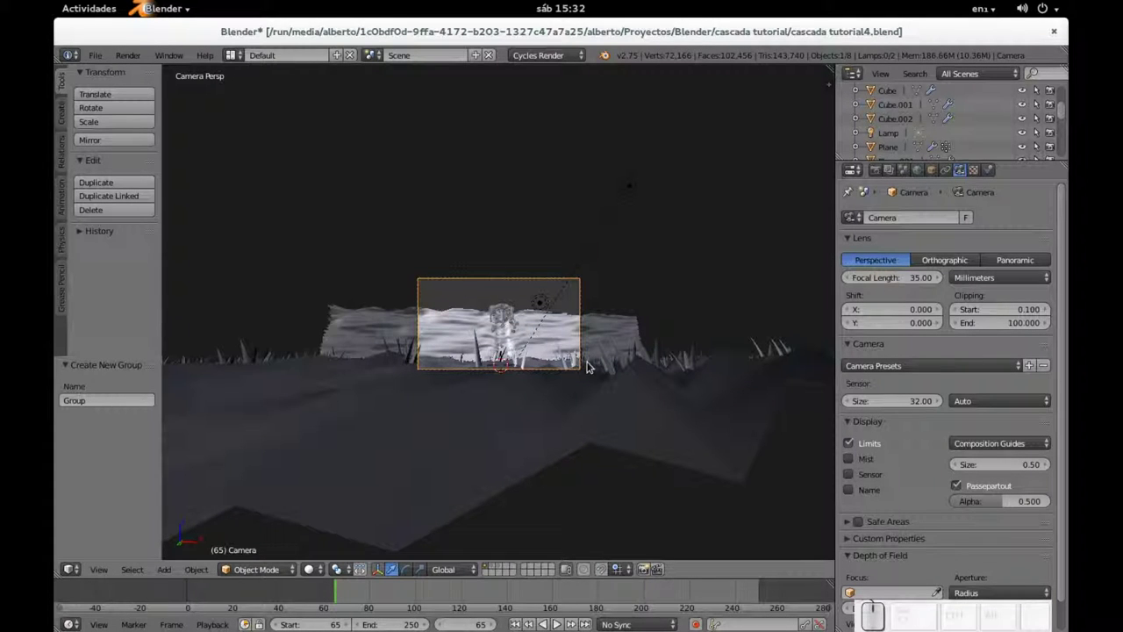
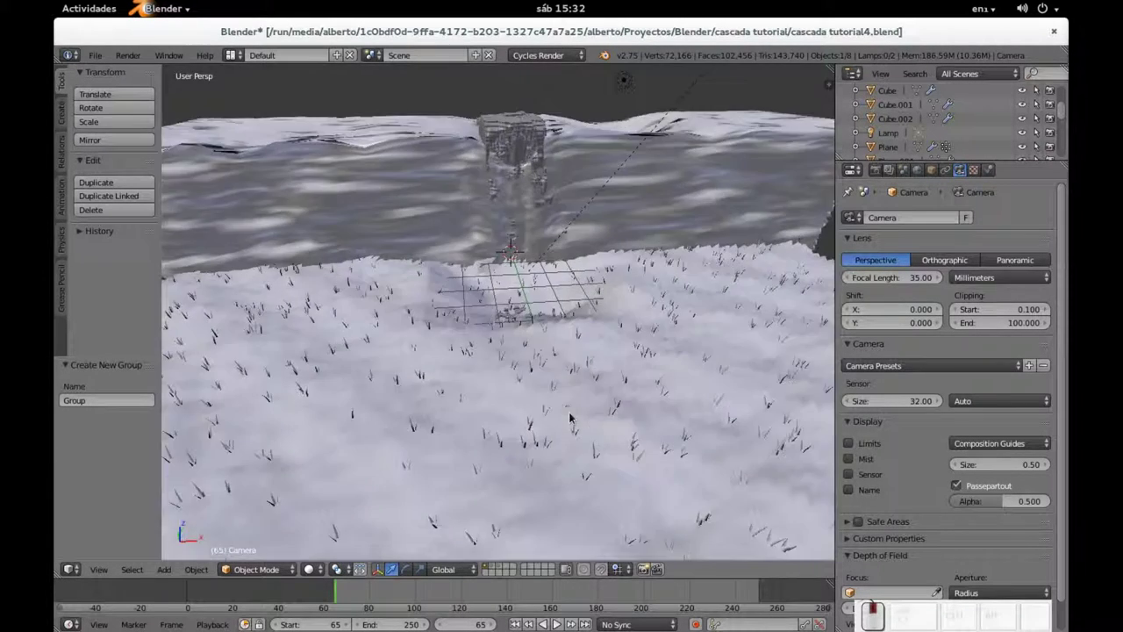
pyautogui.scroll(-3)
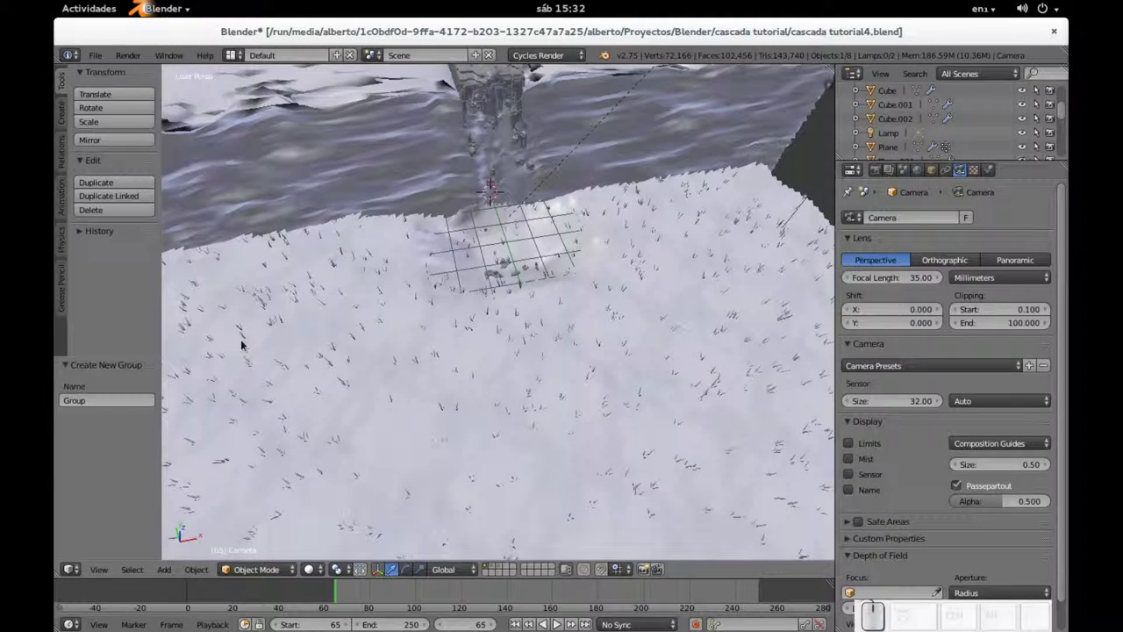
pyautogui.scroll(-3)
pyautogui.middleClick(747, 244)
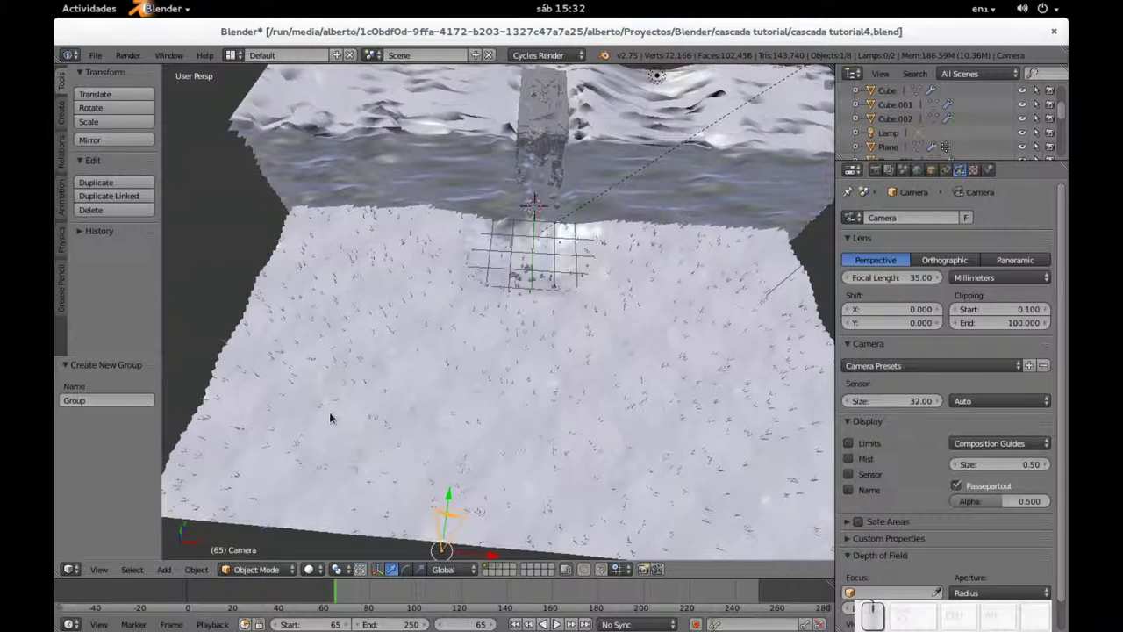
pyautogui.click(863, 532)
pyautogui.click(854, 526)
pyautogui.click(851, 529)
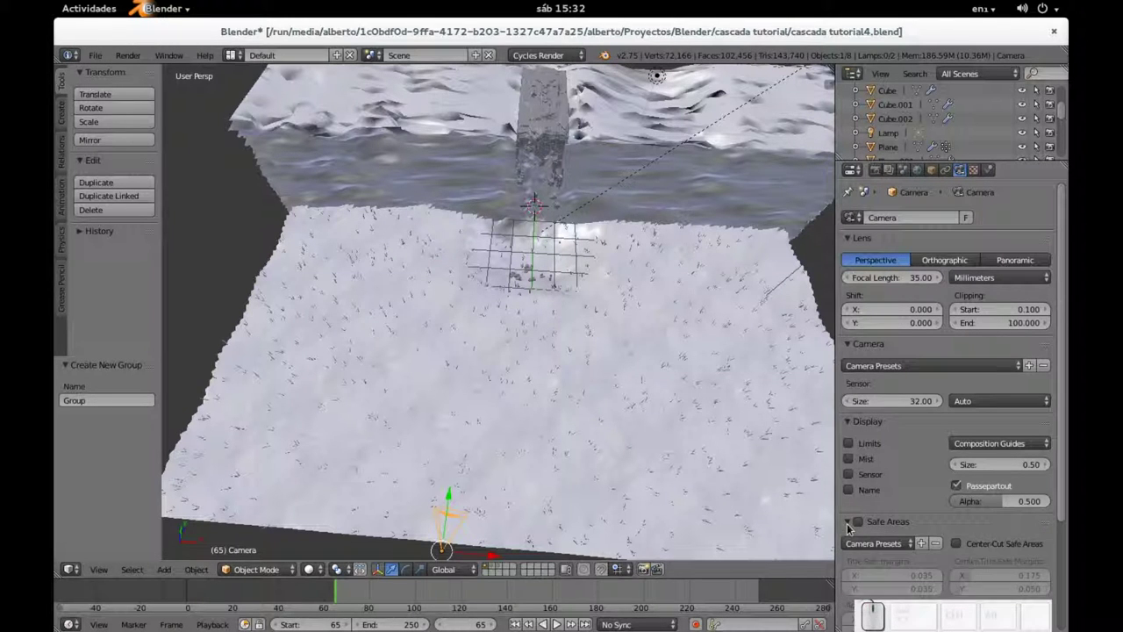
pyautogui.click(850, 530)
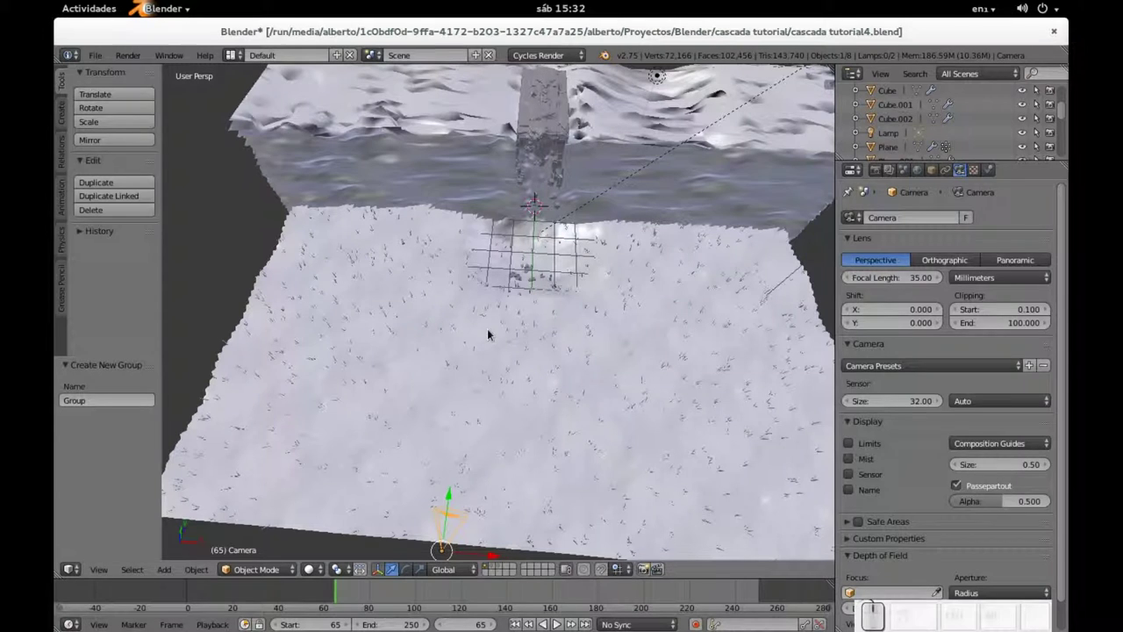
# Step: Enter Weight Paint mode on the ground Plane and paint full weight at the waterfall's base
pyautogui.rightClick(491, 333)
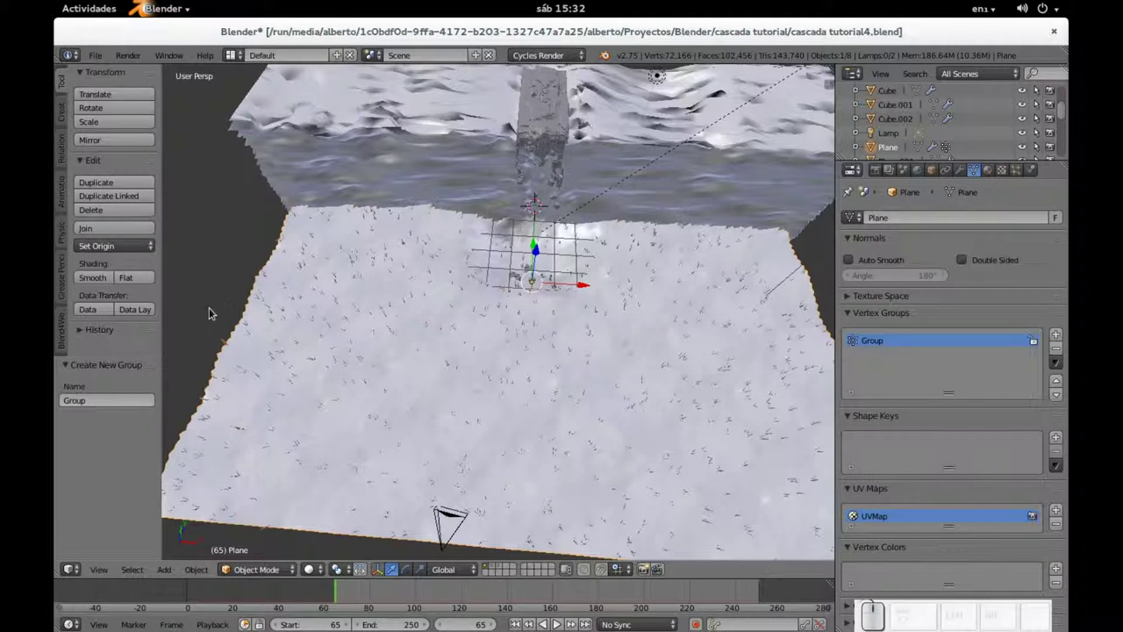
pyautogui.click(260, 575)
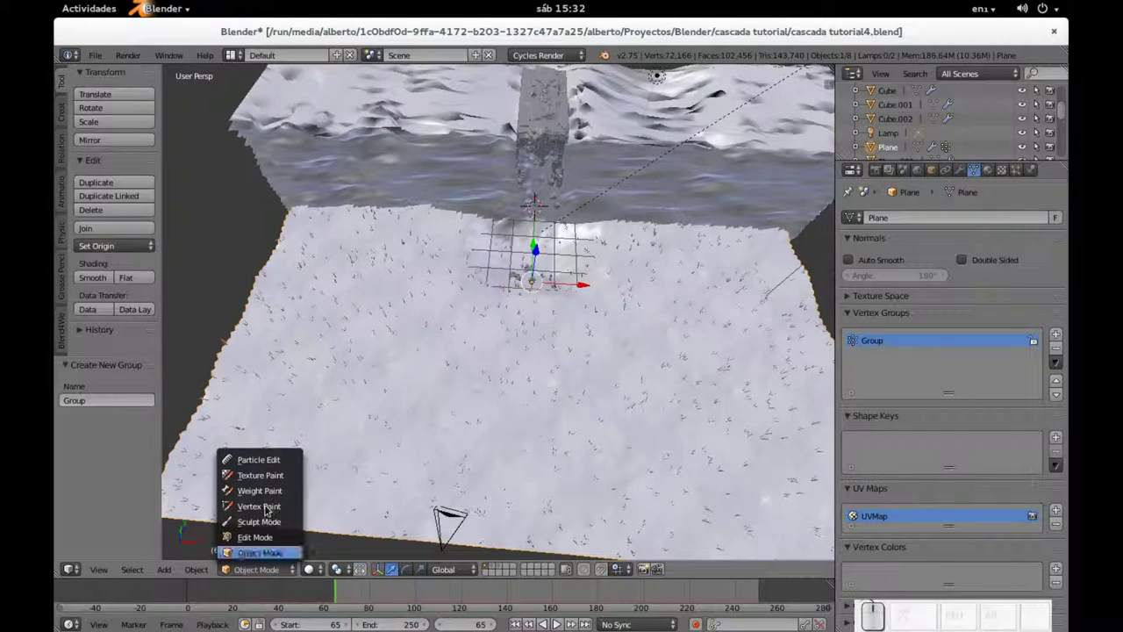
pyautogui.click(257, 499)
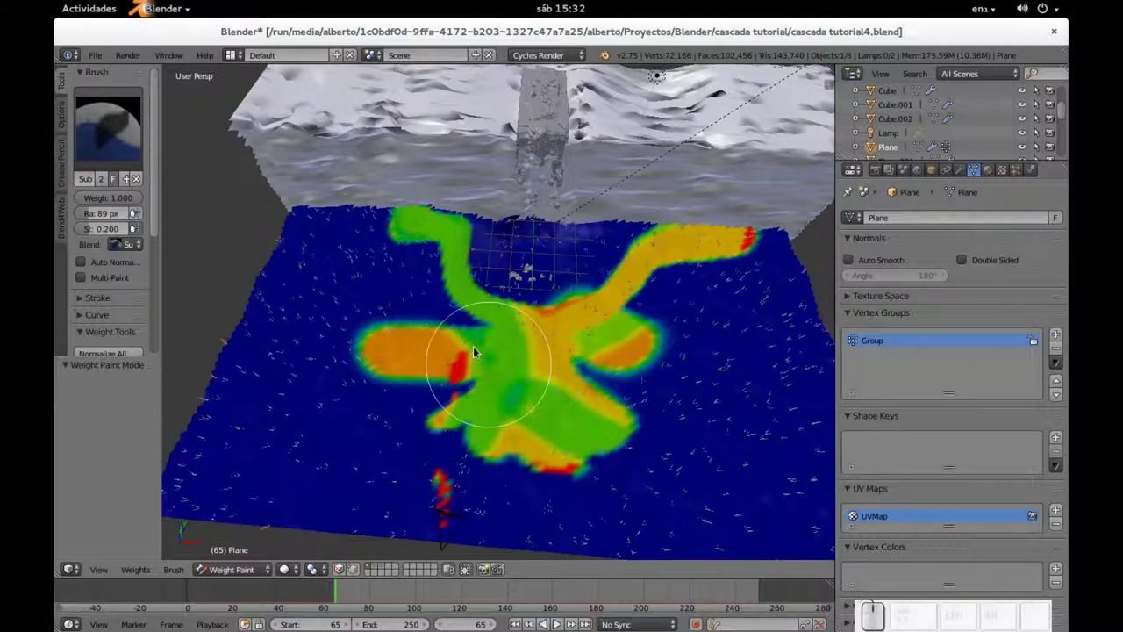
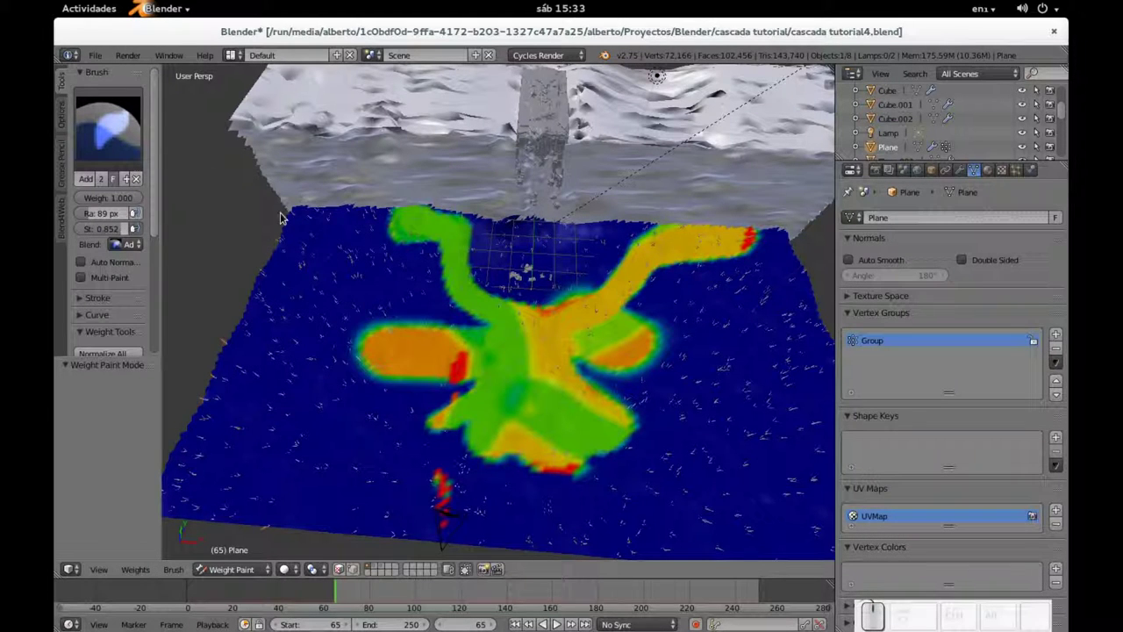
pyautogui.click(520, 366)
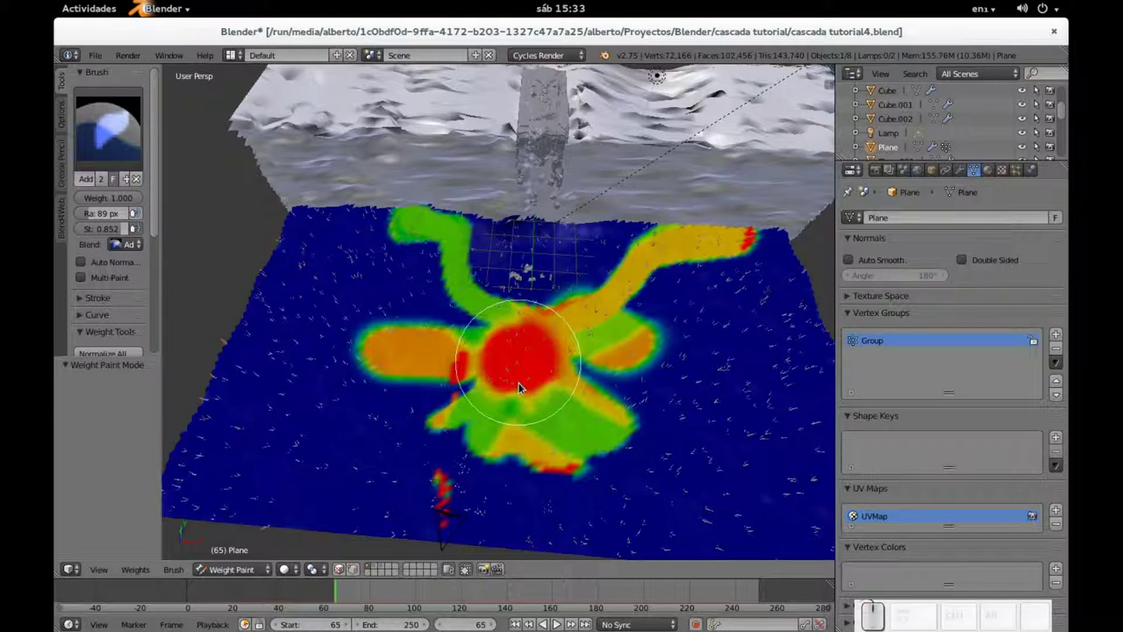
pyautogui.press('d')
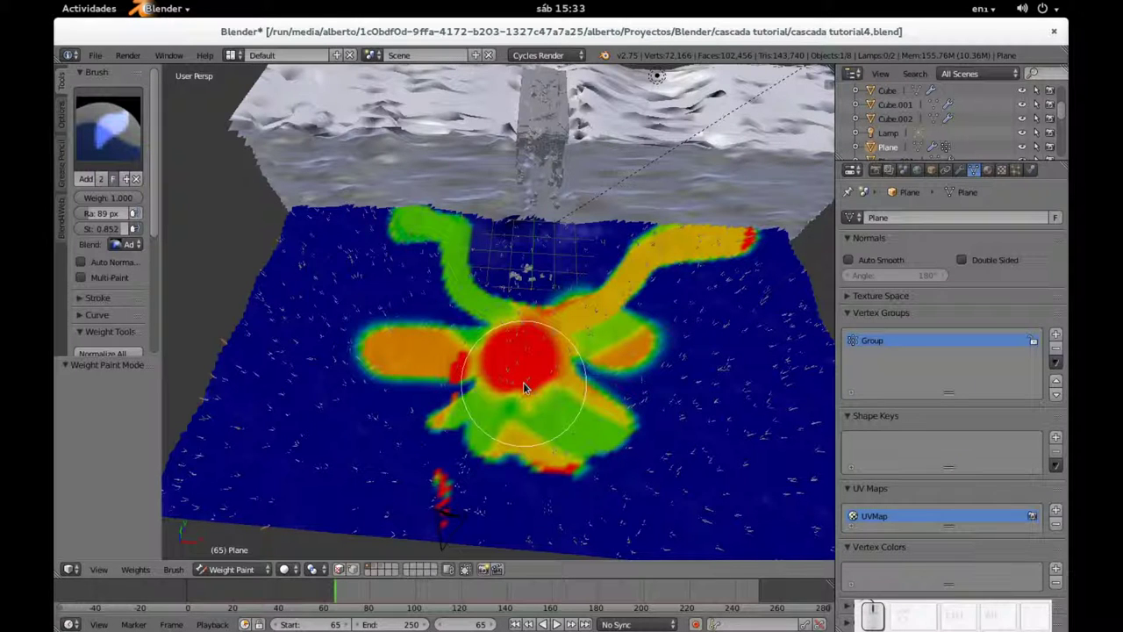
pyautogui.press('f')
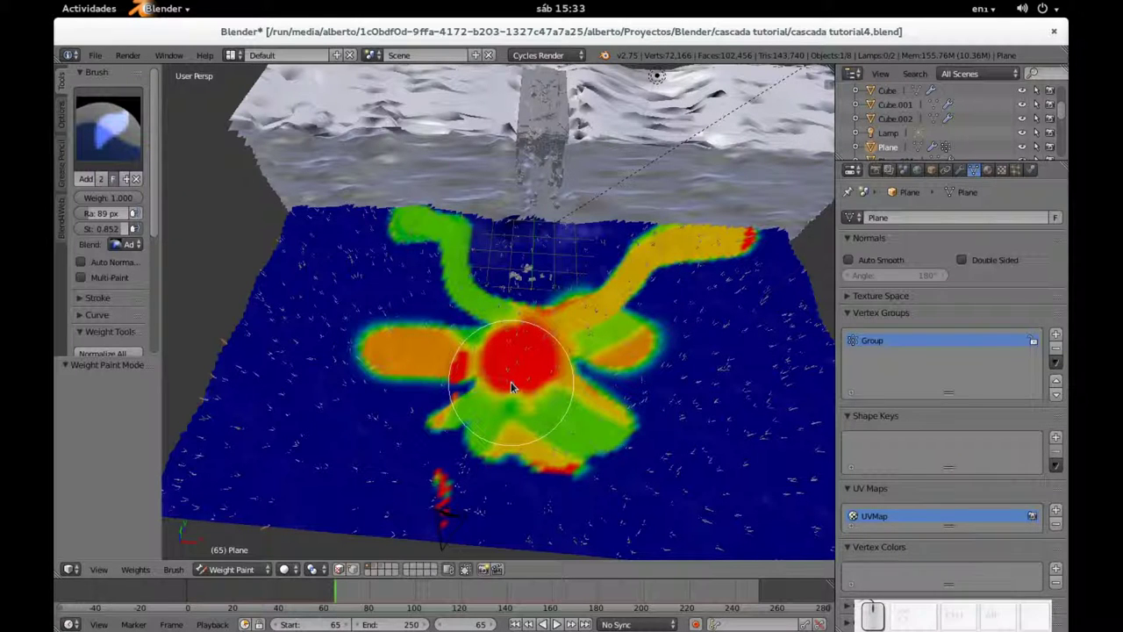
pyautogui.press('f')
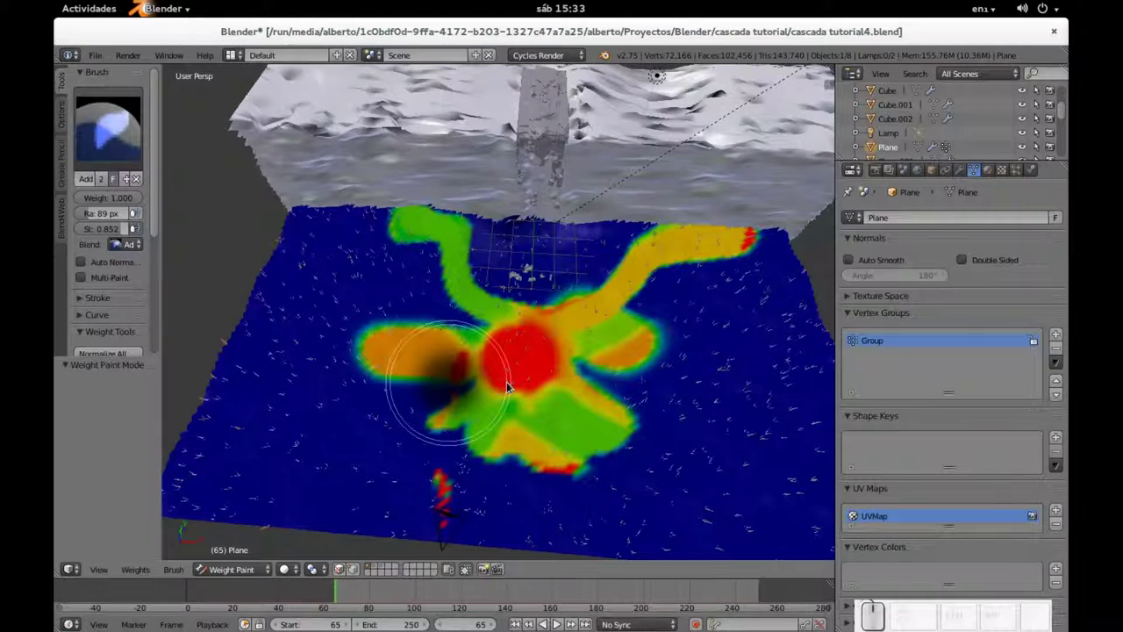
# Step: Paint high-weight spots at the centre, both branches and top left, then return to Object Mode
pyautogui.click(486, 385)
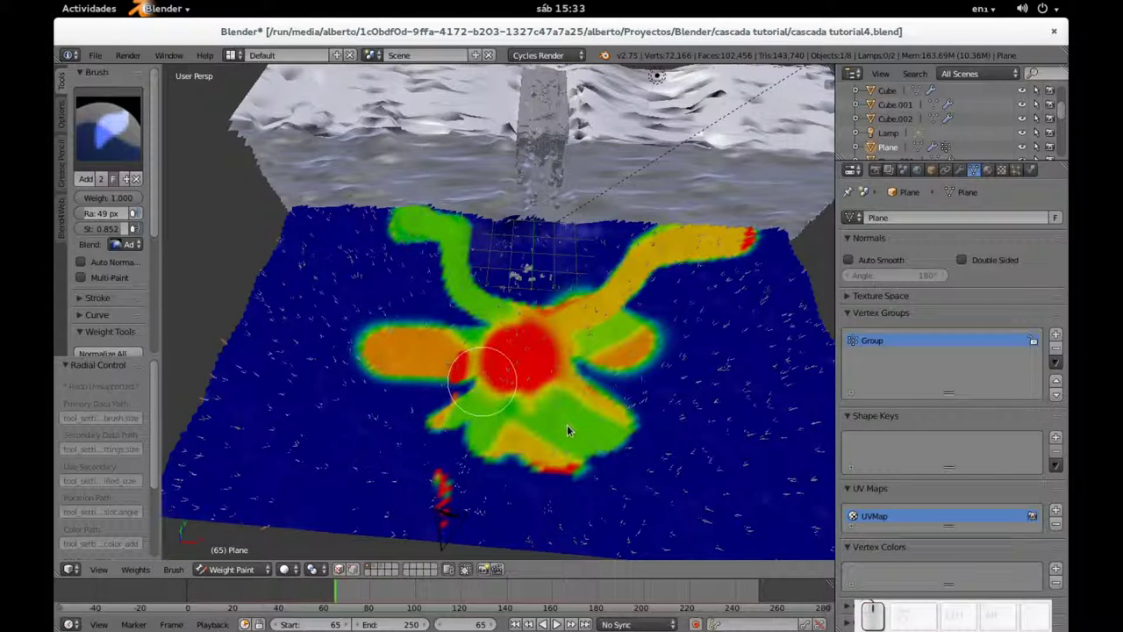
pyautogui.click(619, 438)
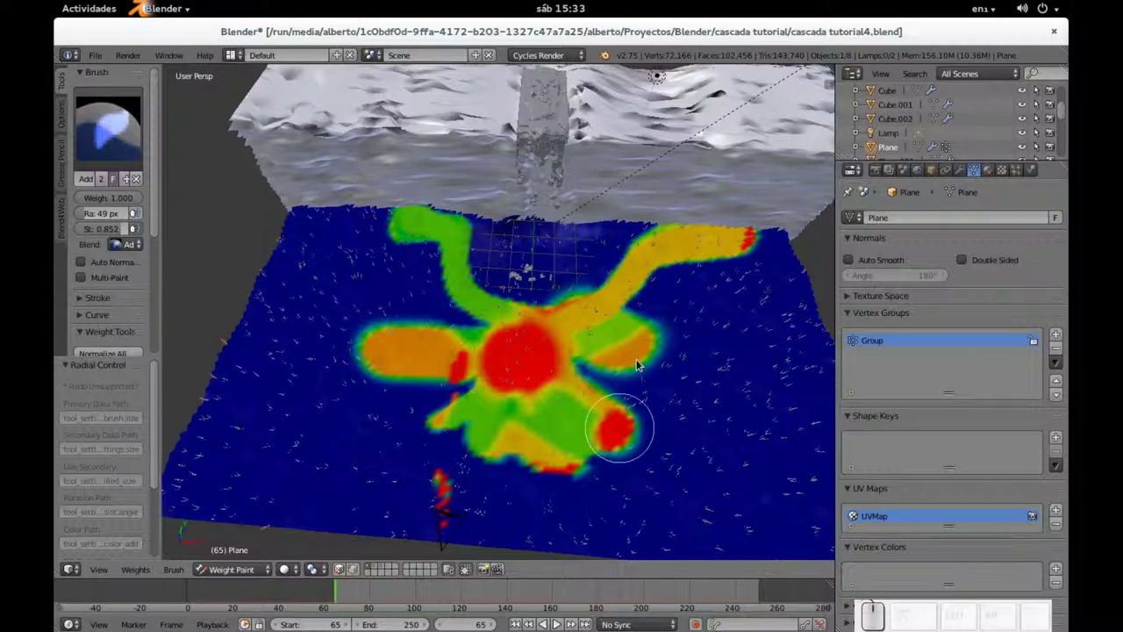
pyautogui.click(651, 345)
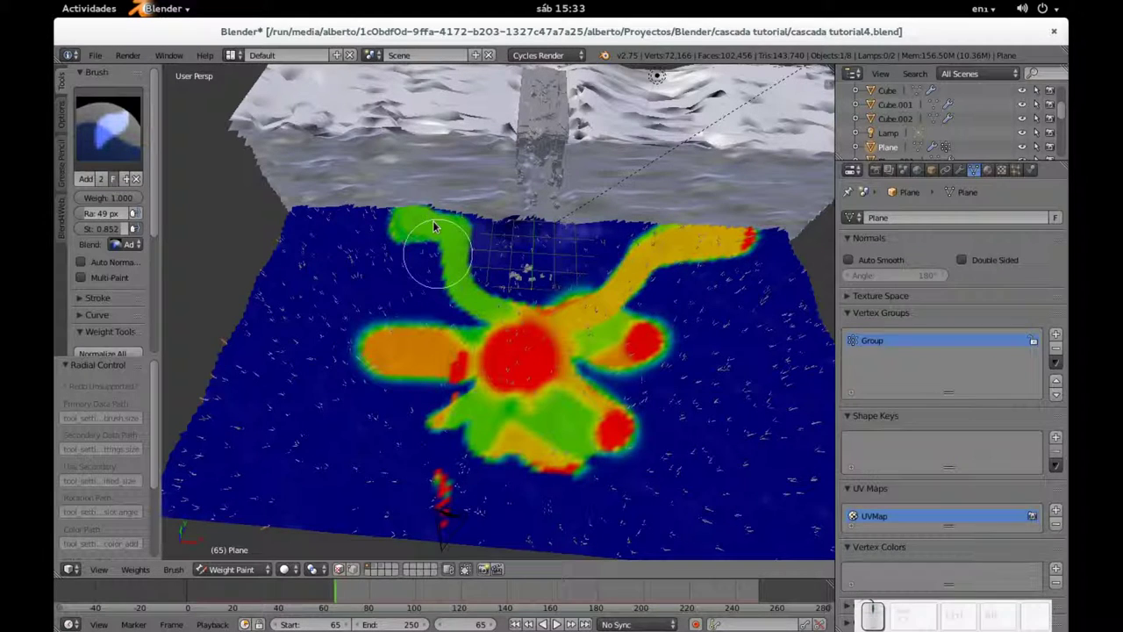
pyautogui.click(451, 227)
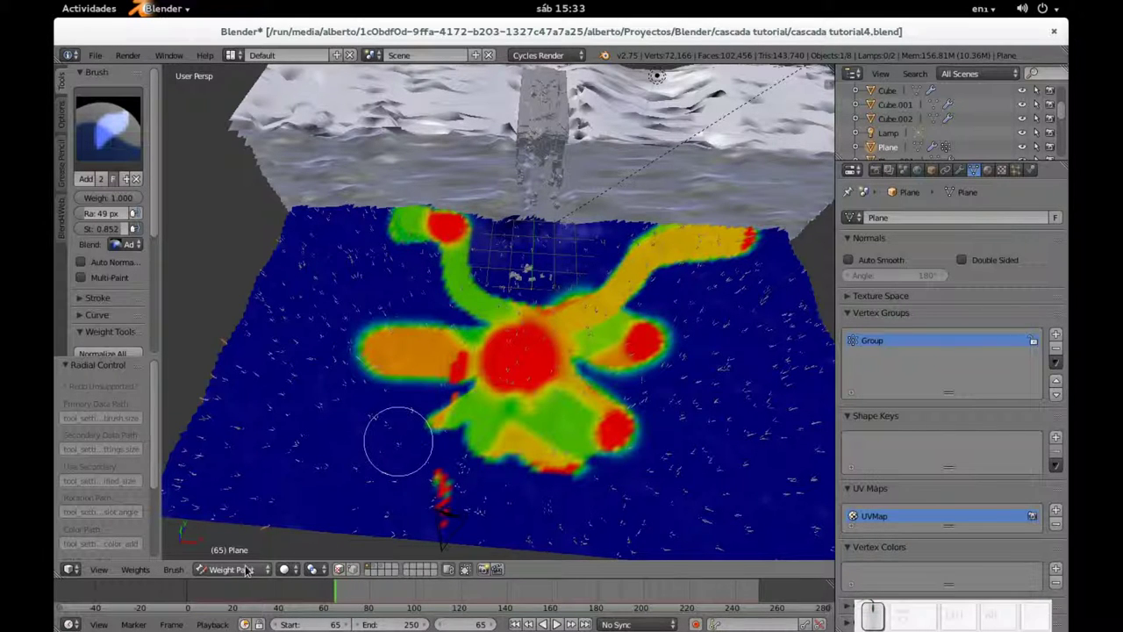
pyautogui.click(245, 573)
pyautogui.click(245, 553)
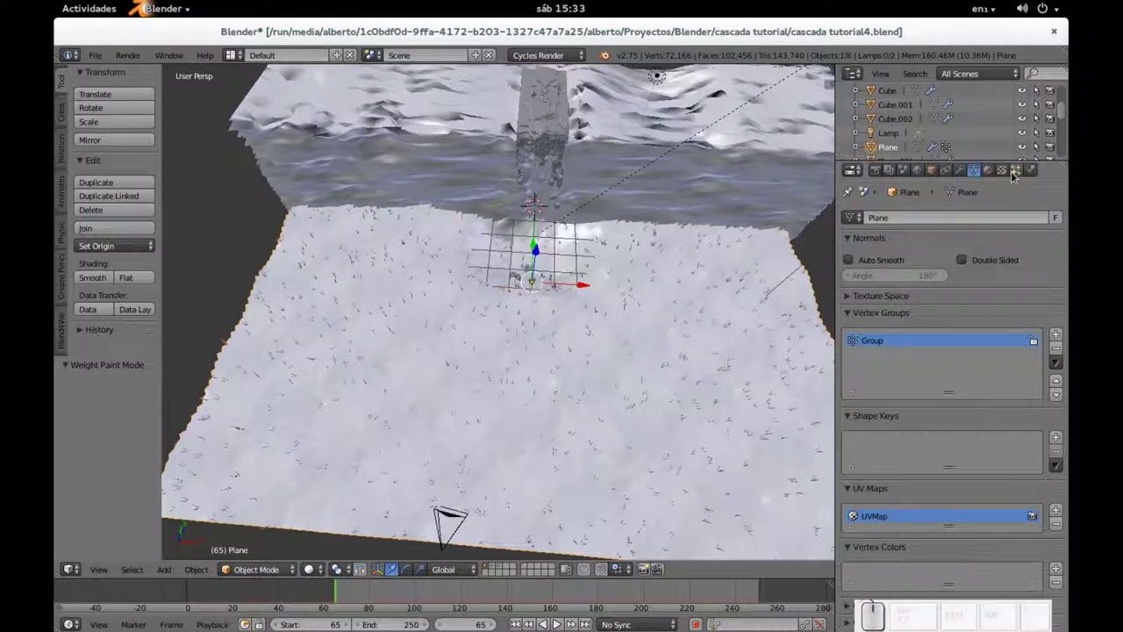
# Step: Set the particle Vertex Groups Density to the painted Group
pyautogui.click(1016, 174)
pyautogui.scroll(-3)
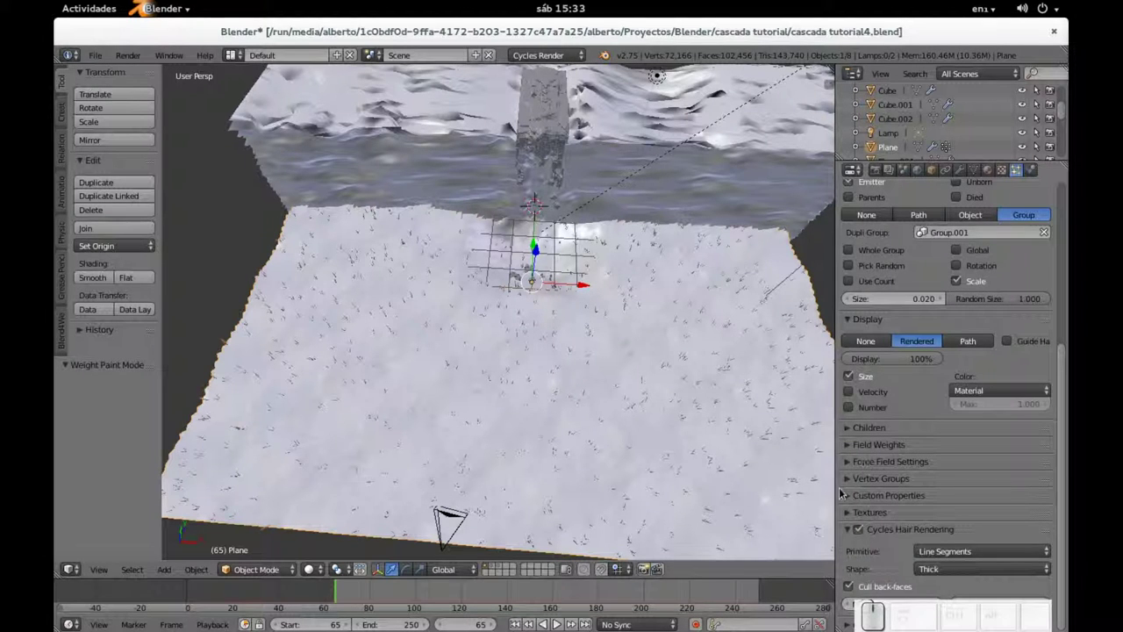
pyautogui.click(851, 485)
pyautogui.scroll(-3)
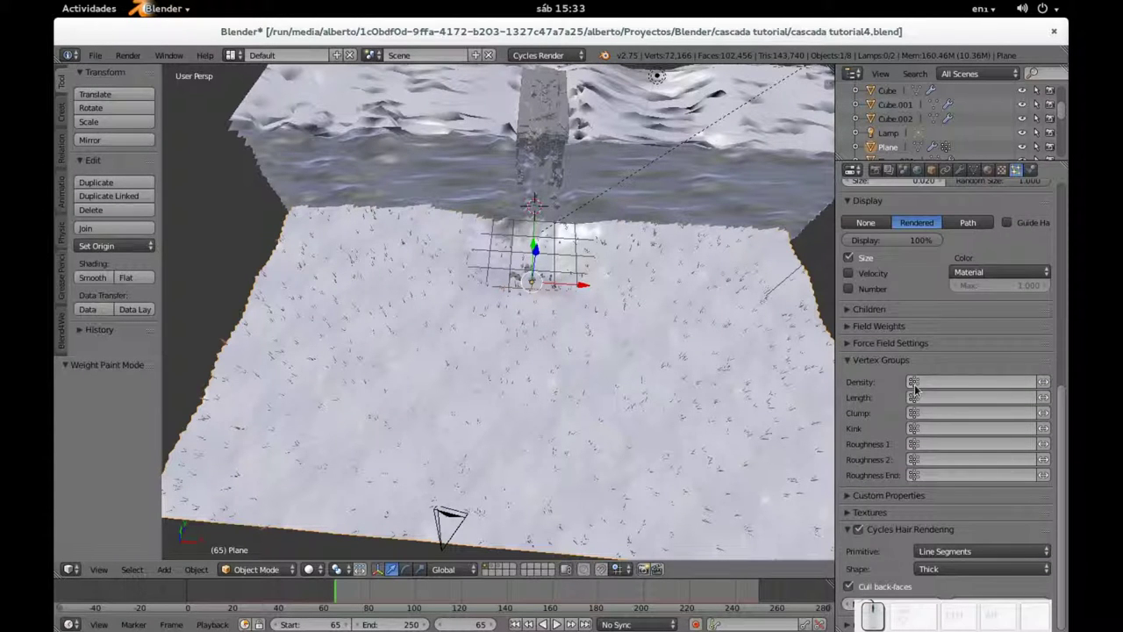
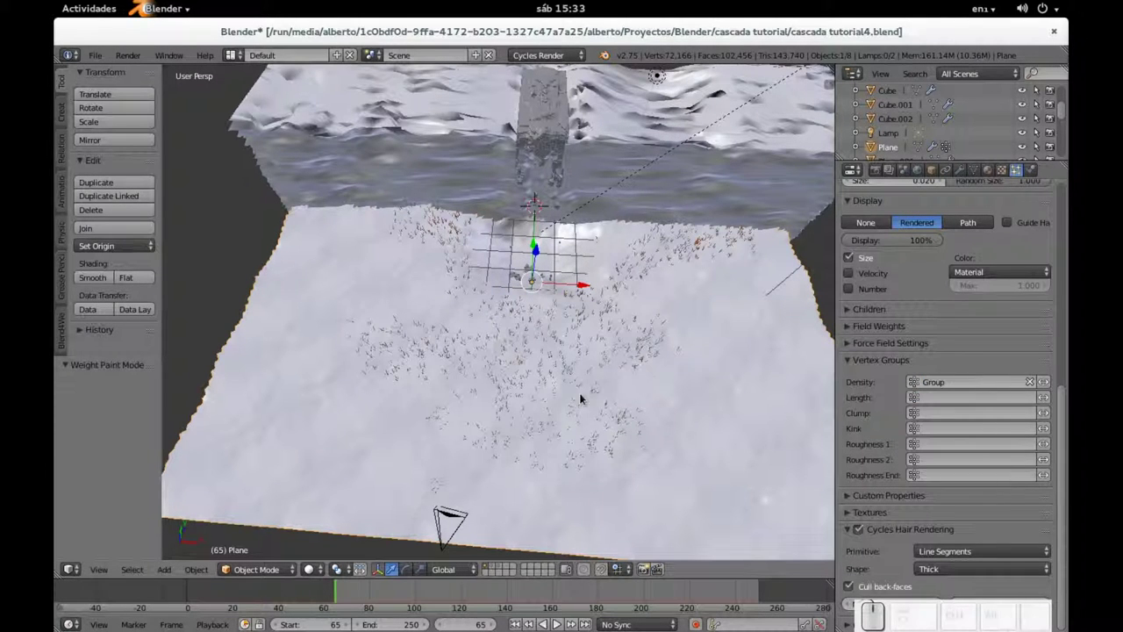
# Step: View the scene through the camera and enable the layer containing the trees
pyautogui.moveTo(650, 359); pyautogui.dragTo(664, 271)
pyautogui.press('KP_0')
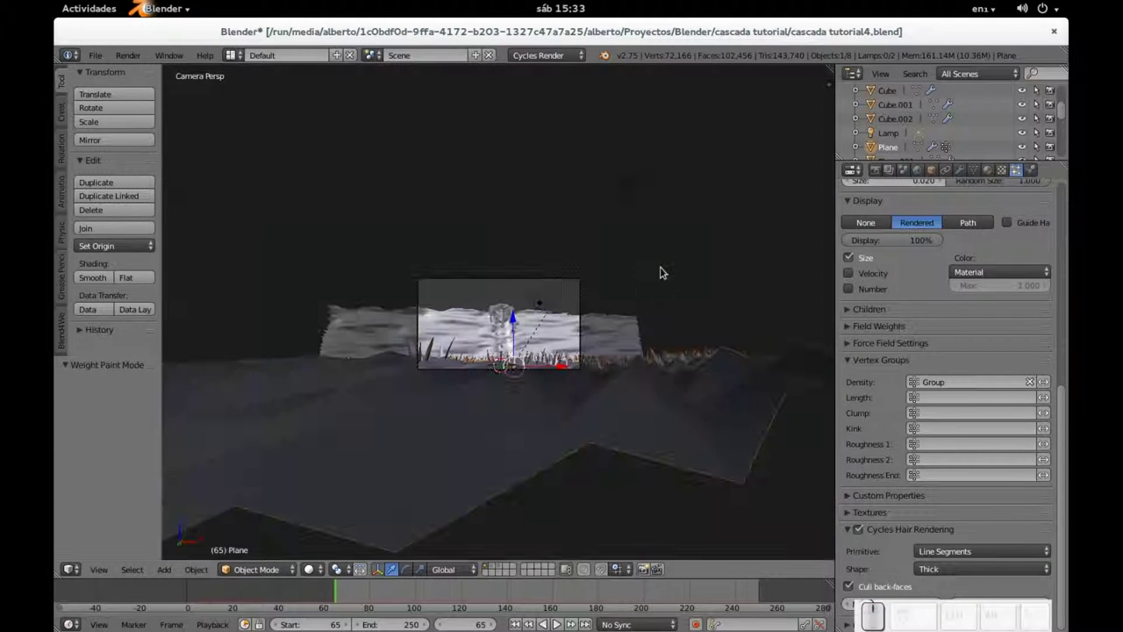
pyautogui.scroll(3)
pyautogui.scroll(3)
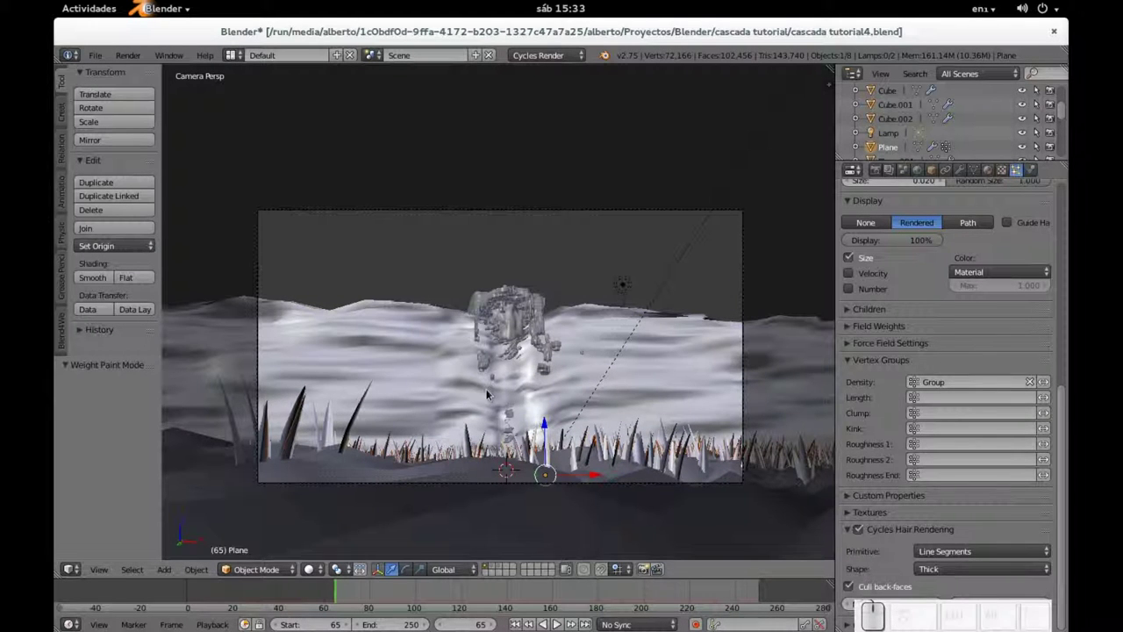
pyautogui.click(492, 573)
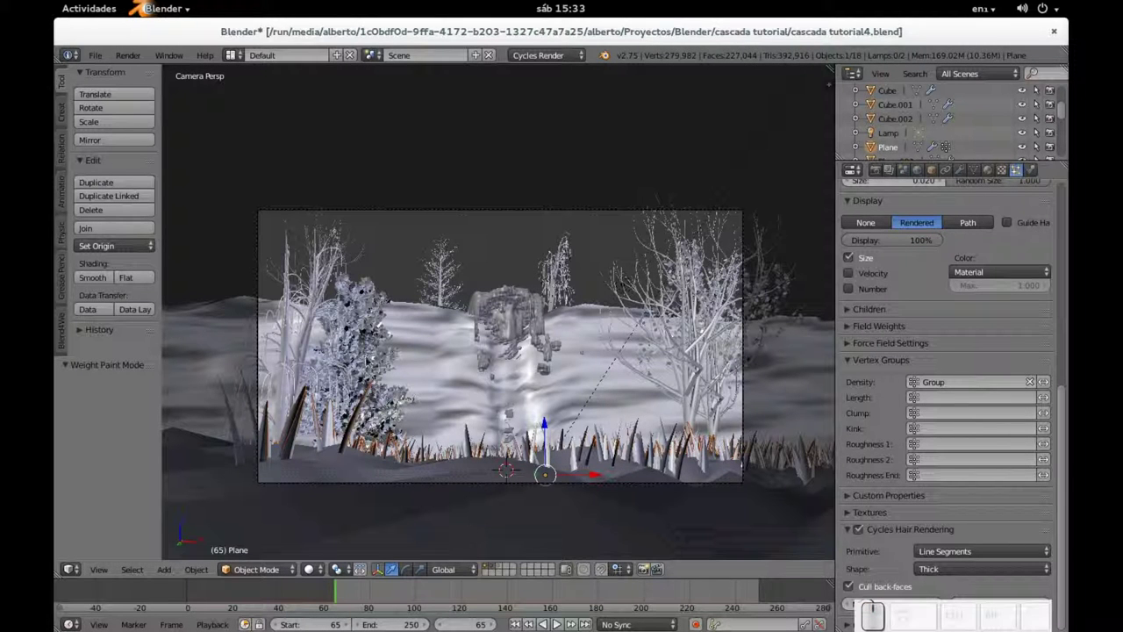
# Step: Select the leafy tree's leaves and inspect their green Diffuse material
pyautogui.rightClick(385, 319)
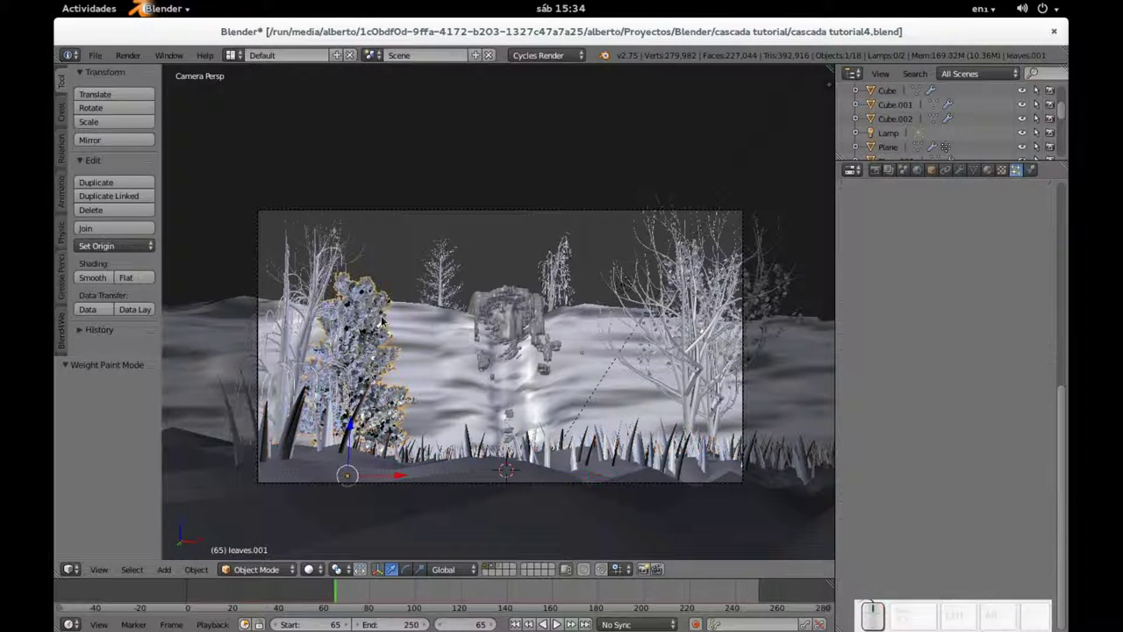
pyautogui.click(995, 177)
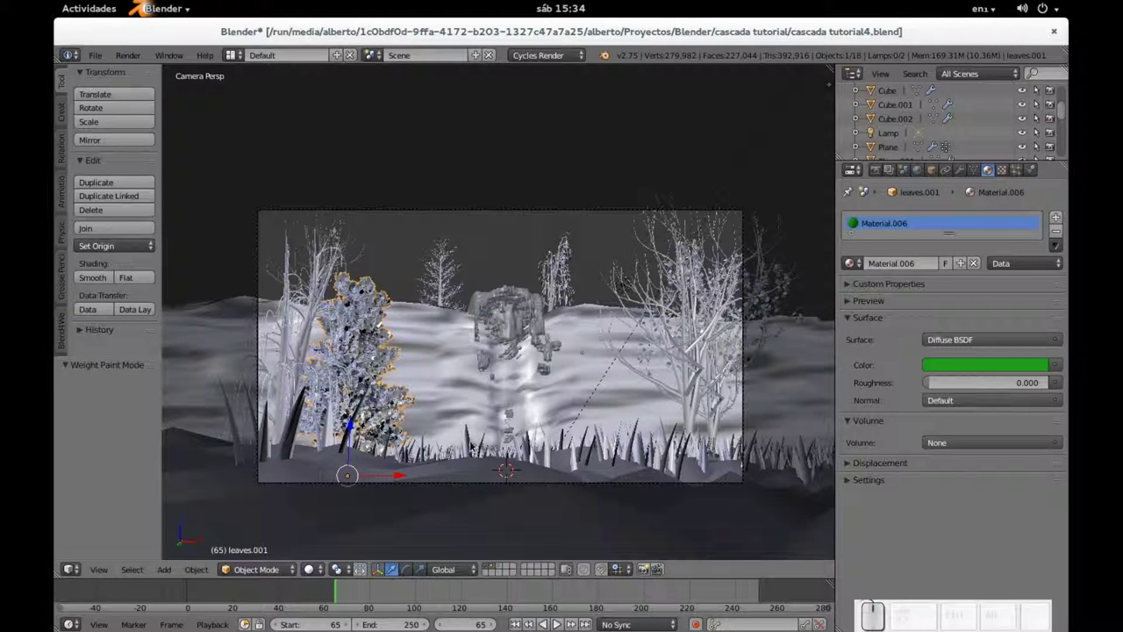
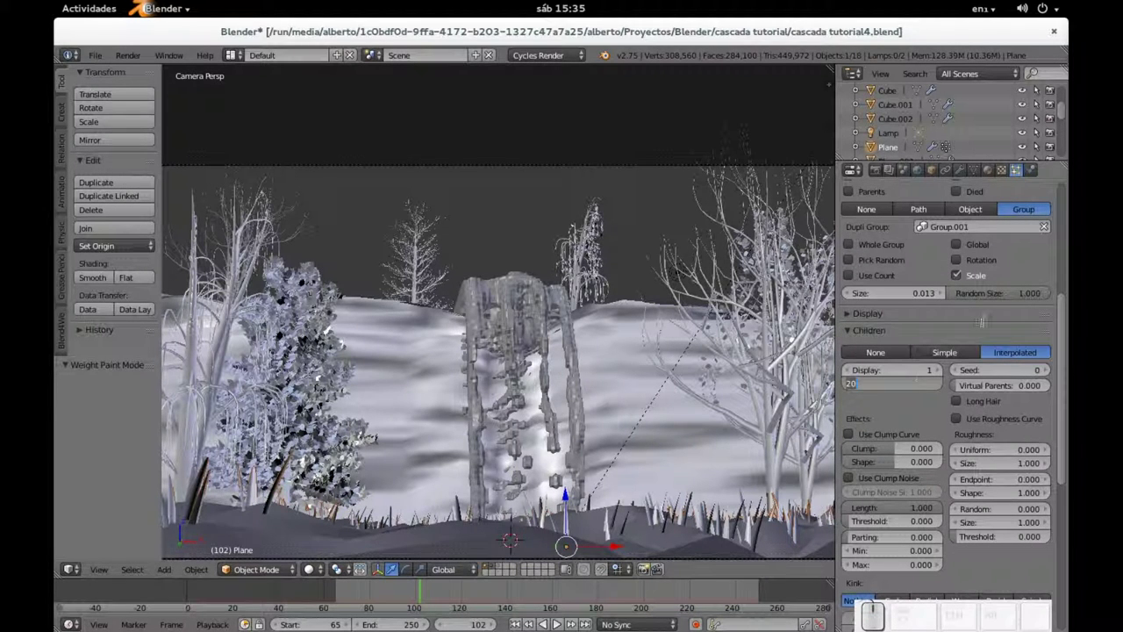
# Step: Set grass Children Render to 10, save, and render the forest waterfall scene with F12
pyautogui.press('KP_1')
pyautogui.press('KP_Enter')
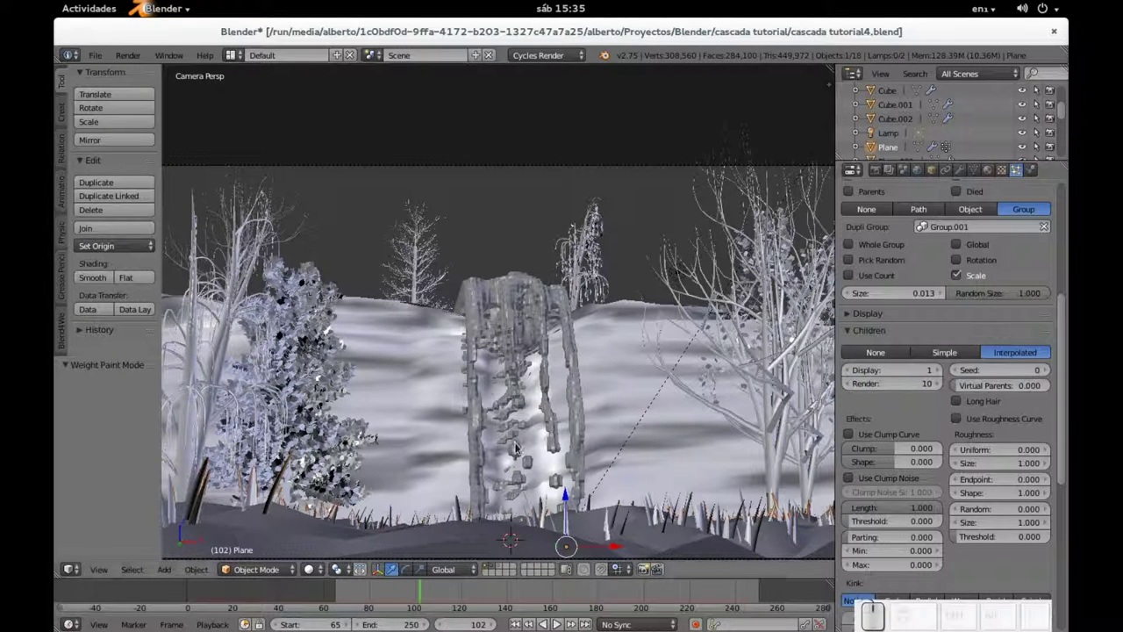
pyautogui.press('ctrl+s')
pyautogui.click(639, 389)
pyautogui.press('F12')
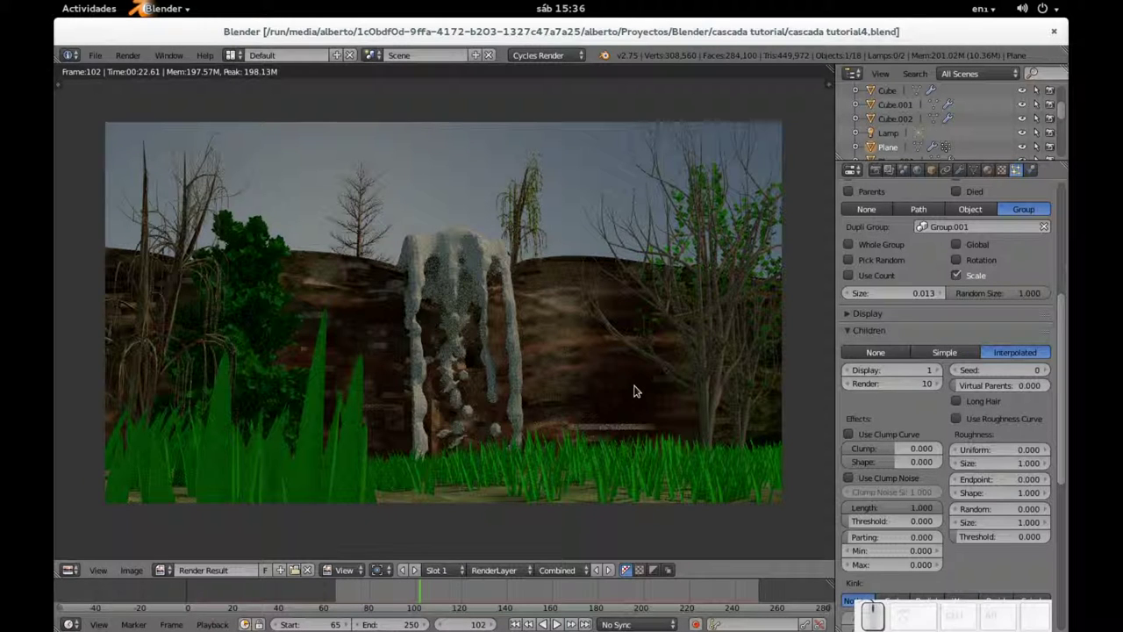
# Step: Close the Render Result and select the waterfall mesh Cube.002
pyautogui.press('Escape')
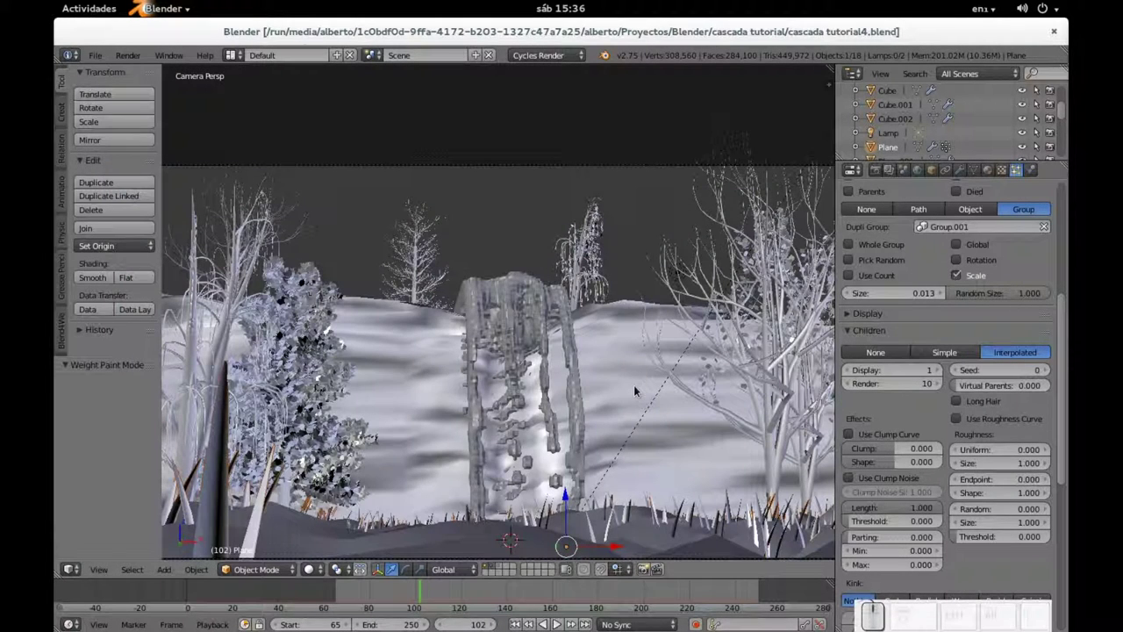
pyautogui.rightClick(533, 284)
pyautogui.middleClick(533, 284)
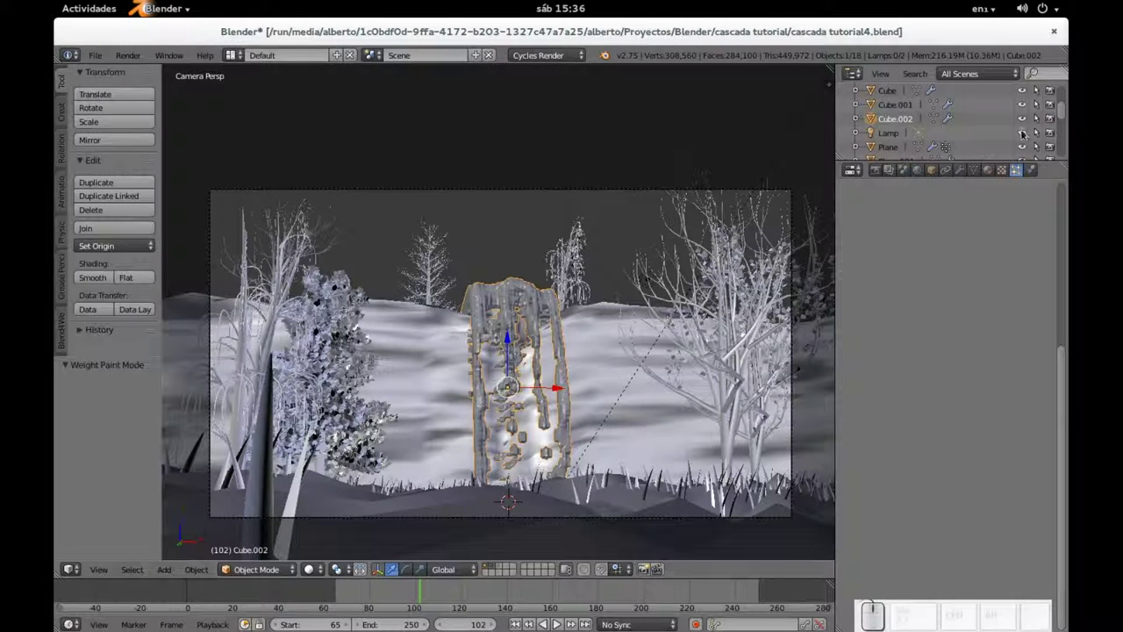
# Step: Create a new Glass BSDF material on the waterfall with IOR 1.333
pyautogui.click(994, 176)
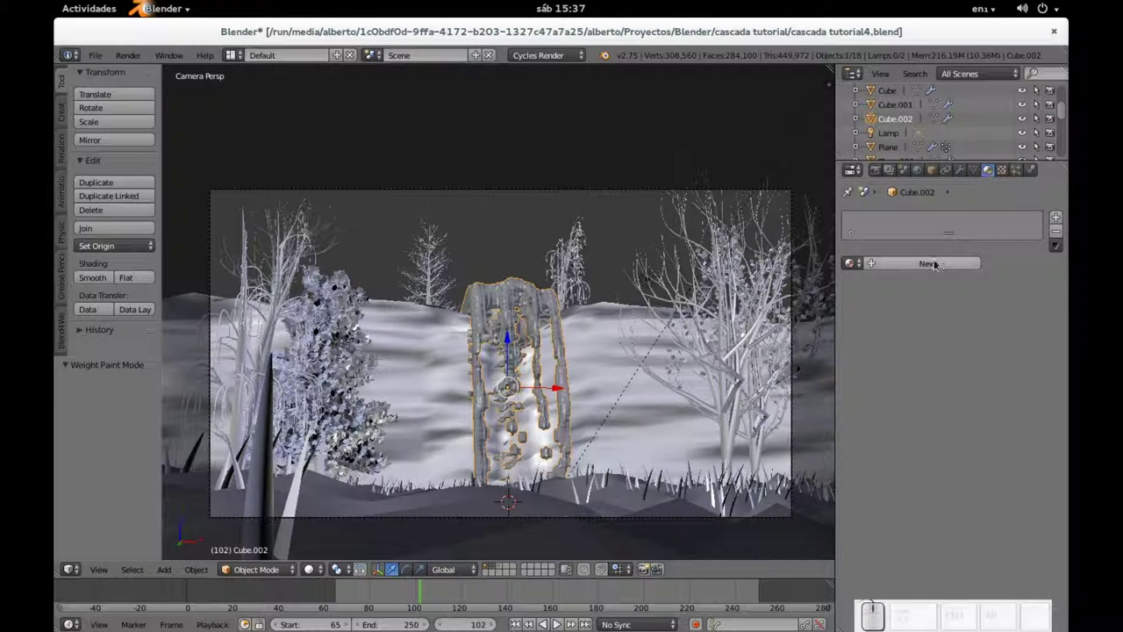
pyautogui.click(937, 264)
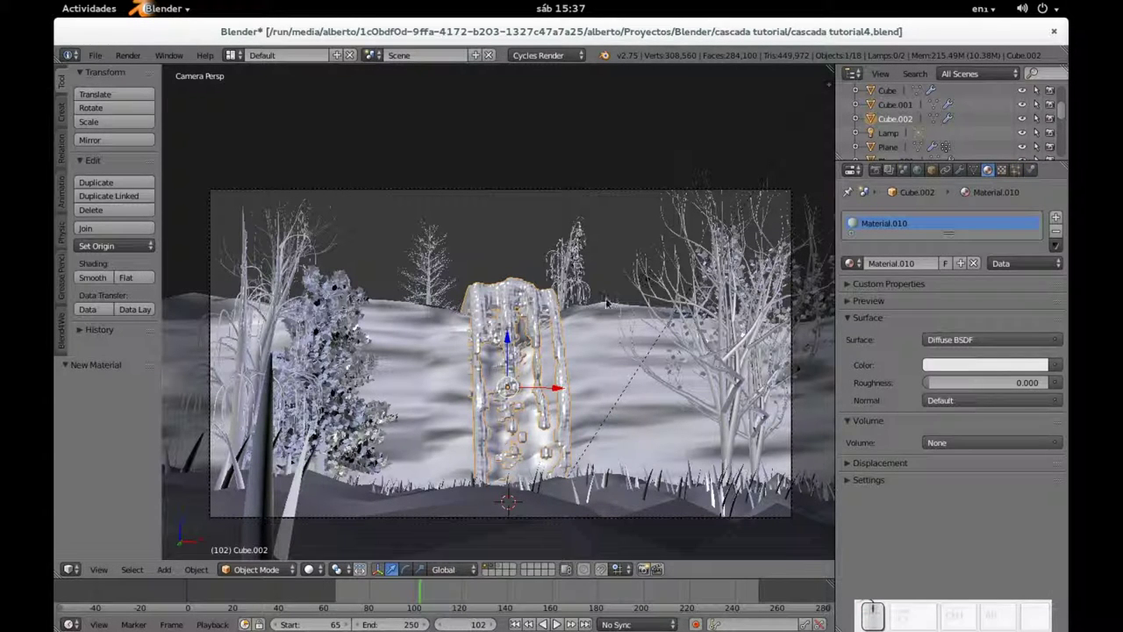
pyautogui.click(937, 345)
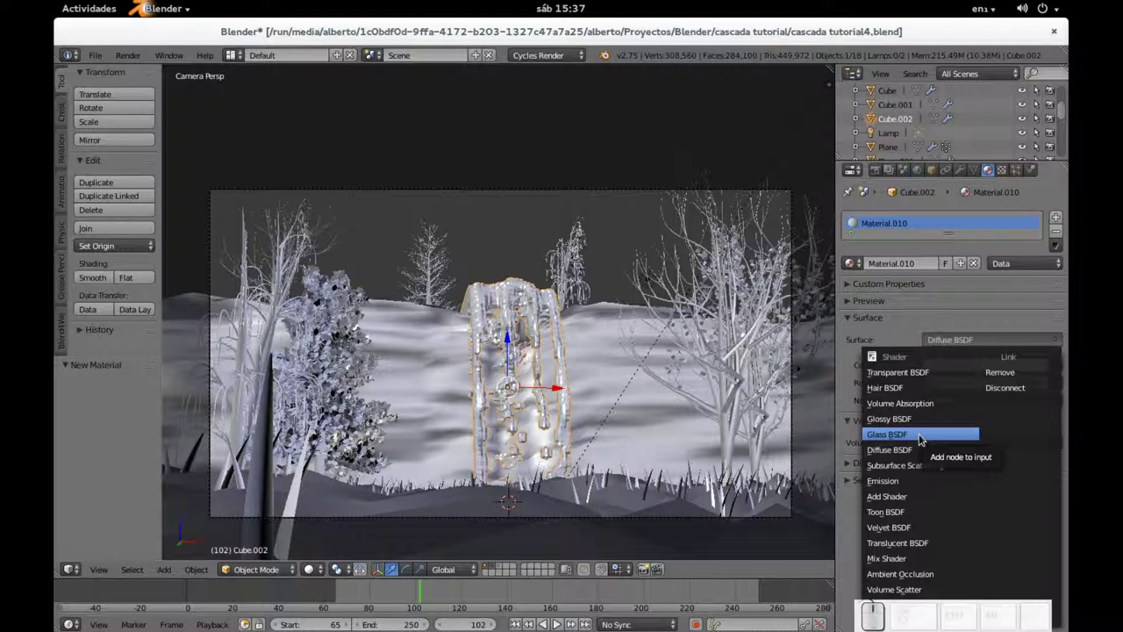
pyautogui.click(924, 437)
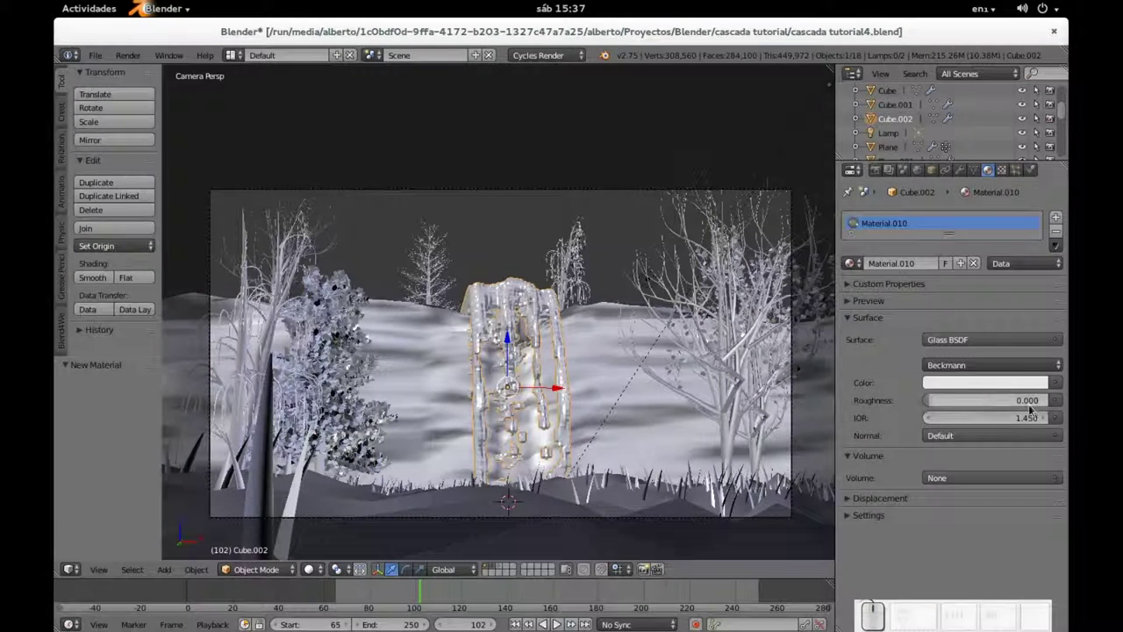
pyautogui.click(1012, 429)
pyautogui.press('KP_1')
pyautogui.press('KP_Decimal')
pyautogui.press('KP_3')
pyautogui.press('KP_Enter')
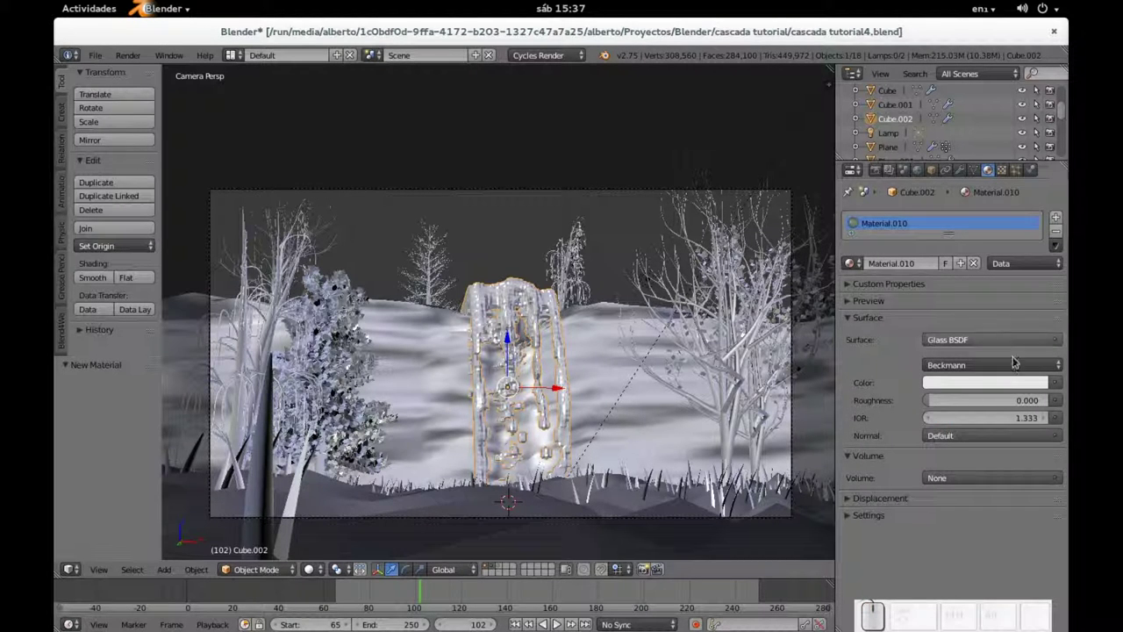
# Step: Set the glass Roughness to 0.050 and tint its colour light blue
pyautogui.click(983, 404)
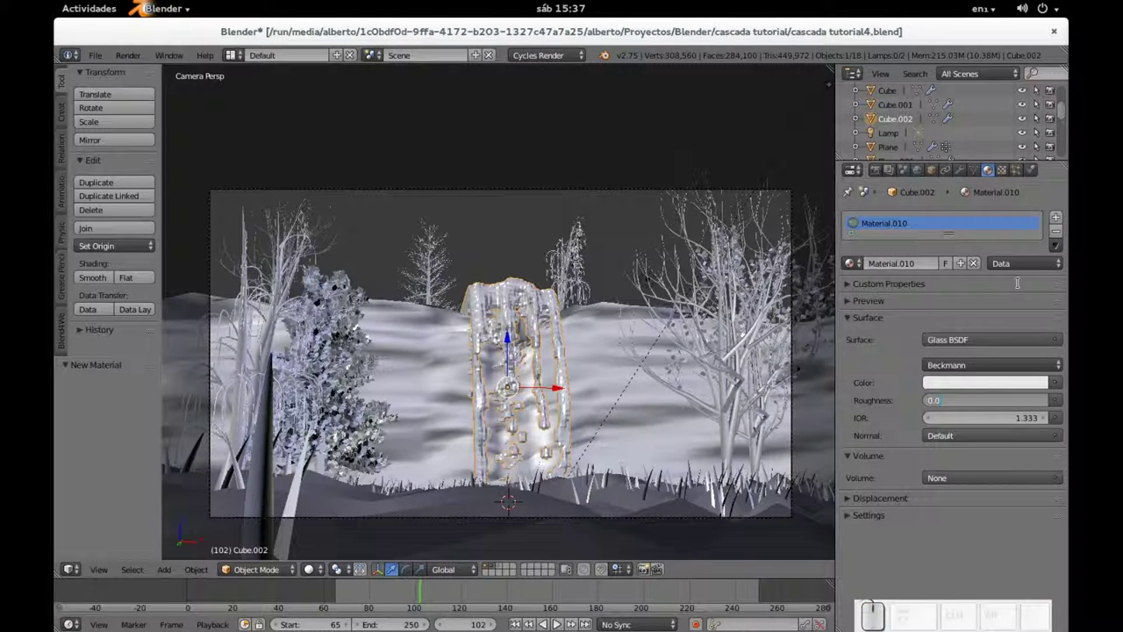
pyautogui.press('KP_Decimal')
pyautogui.press('KP_0')
pyautogui.press('KP_5')
pyautogui.press('KP_Enter')
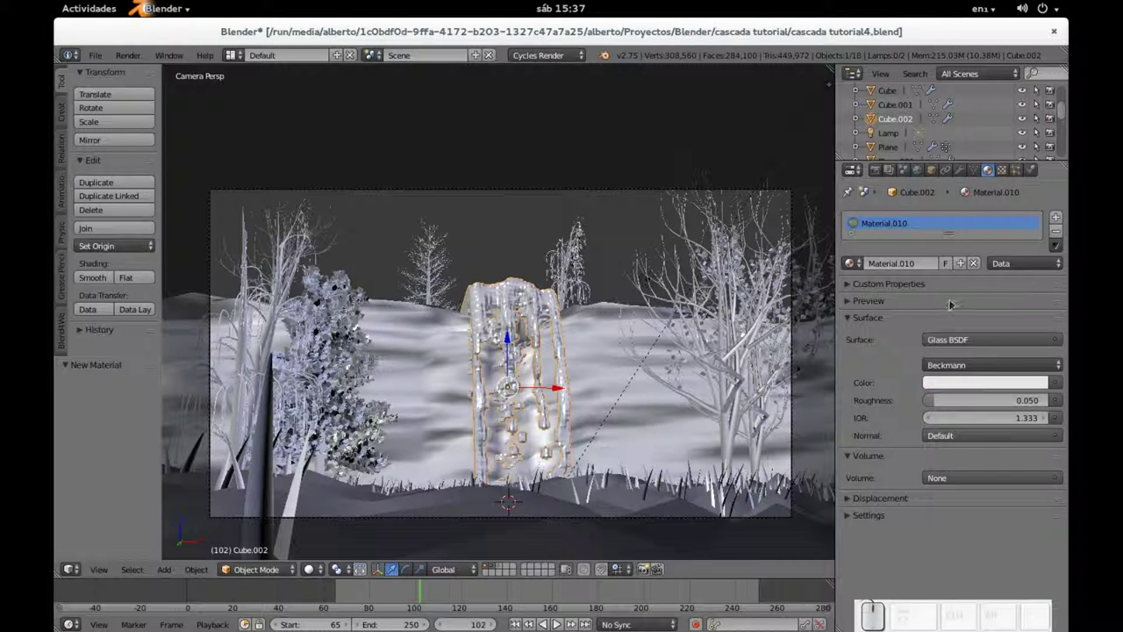
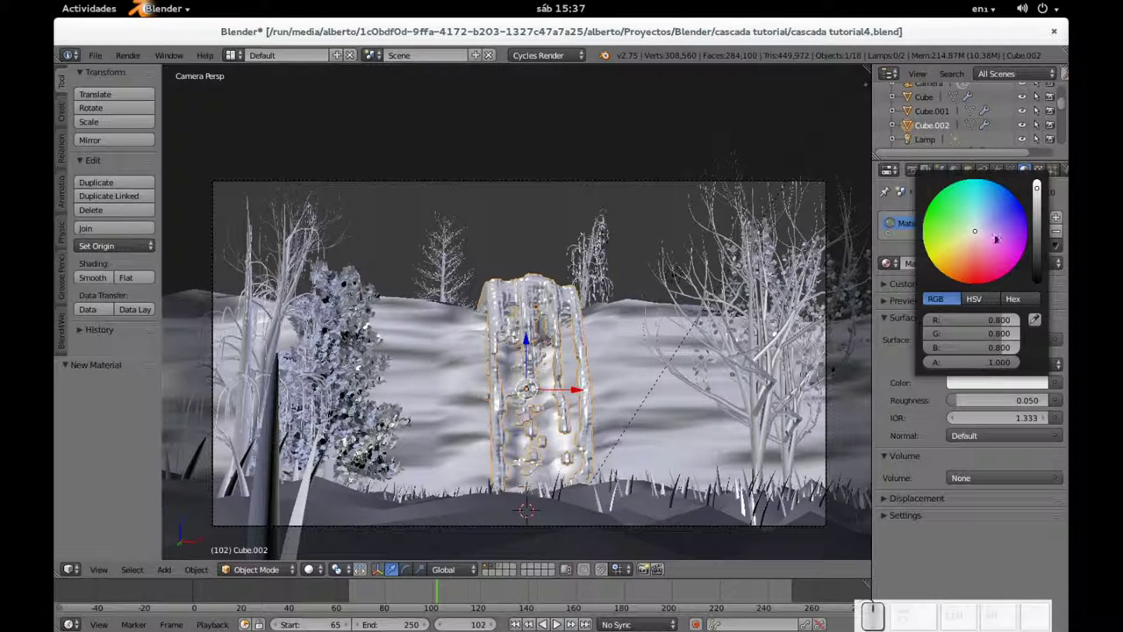
pyautogui.click(928, 353)
pyautogui.click(927, 353)
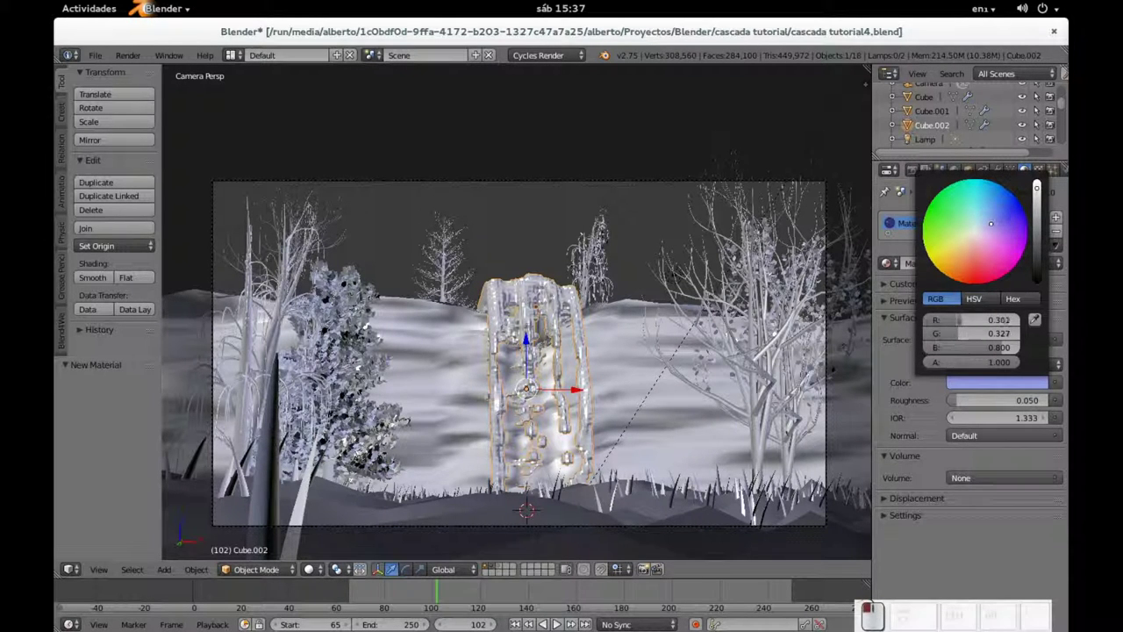